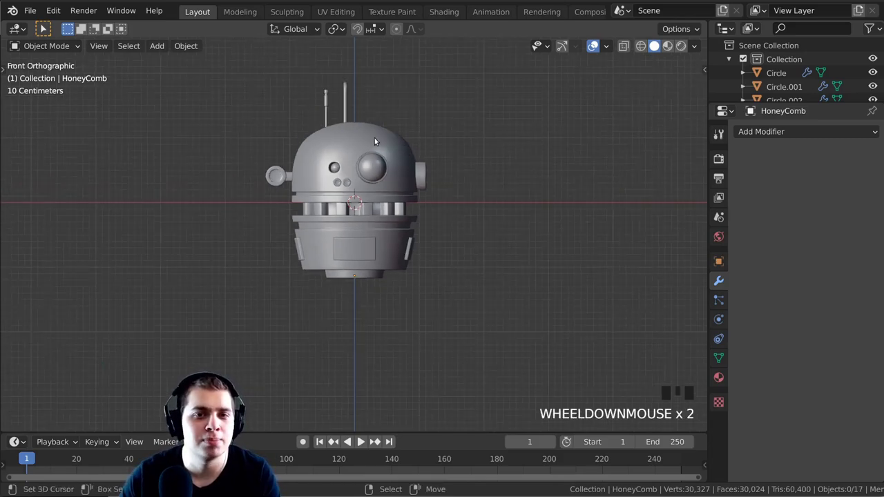
Frame the finished robot head in front orthographic view
scroll(down, 3)
drag(393, 183, 335, 220)
key(KP_1)
middle_click(365, 216)
scroll(up, 3)
Recenter the view on the drone and bring up the Add menu's mesh shapes
drag(416, 210, 427, 160)
key(shift+c)
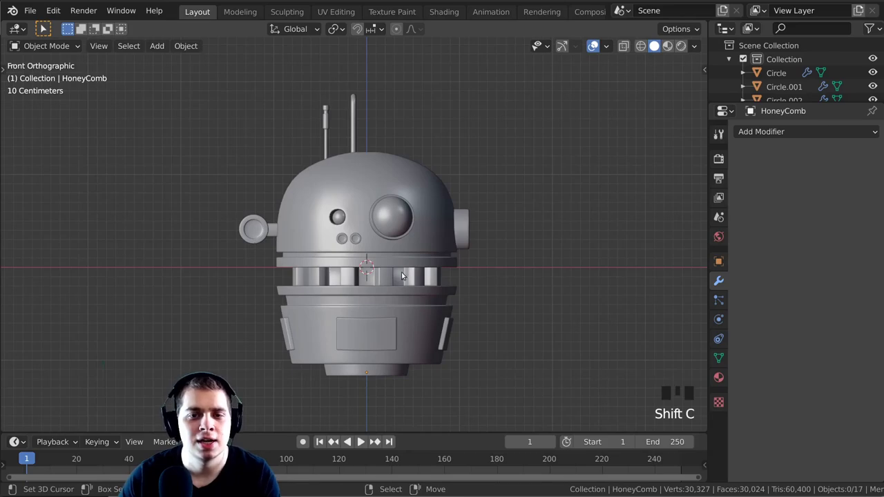
middle_click(395, 268)
click(579, 177)
key(shift+c)
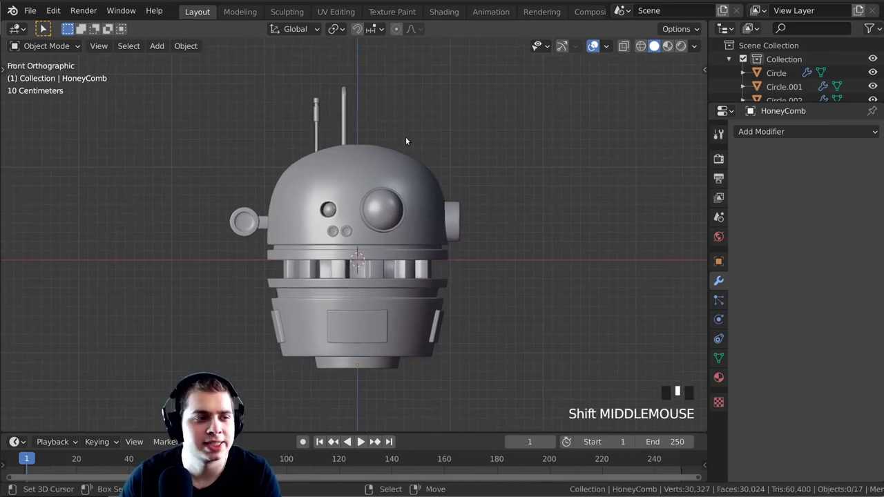
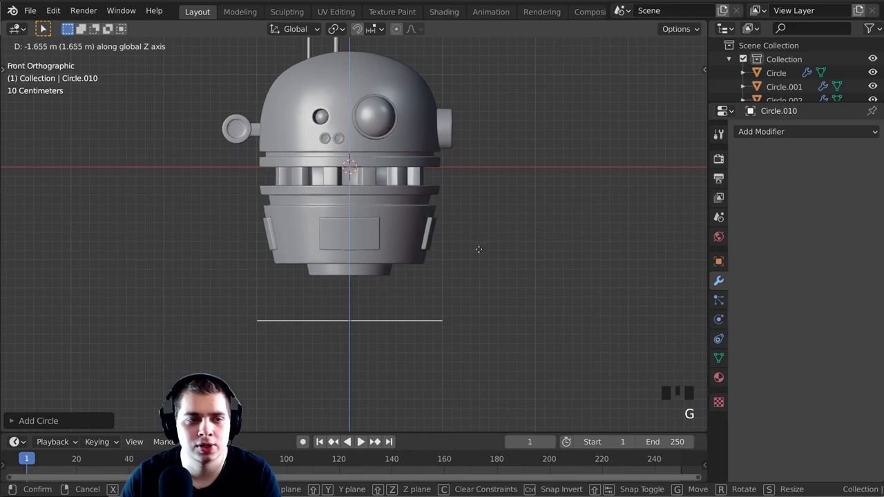
Shrink the new circle below the drone's base to about half size
middle_click(619, 289)
scroll(up, 3)
key(s)
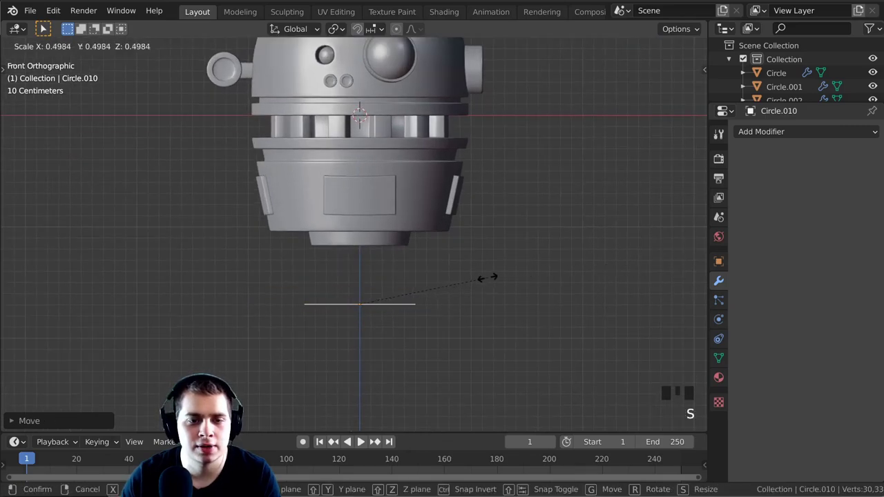
drag(473, 236, 473, 235)
scroll(up, 3)
middle_click(488, 214)
Resize the circle's vertices in Edit Mode to form the short prism
scroll(up, 3)
scroll(down, 3)
key(Tab)
scroll(up, 3)
key(s)
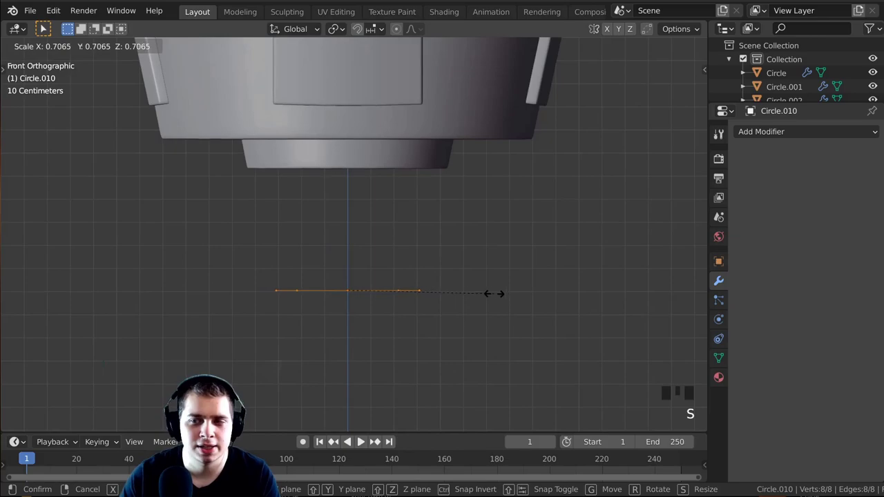
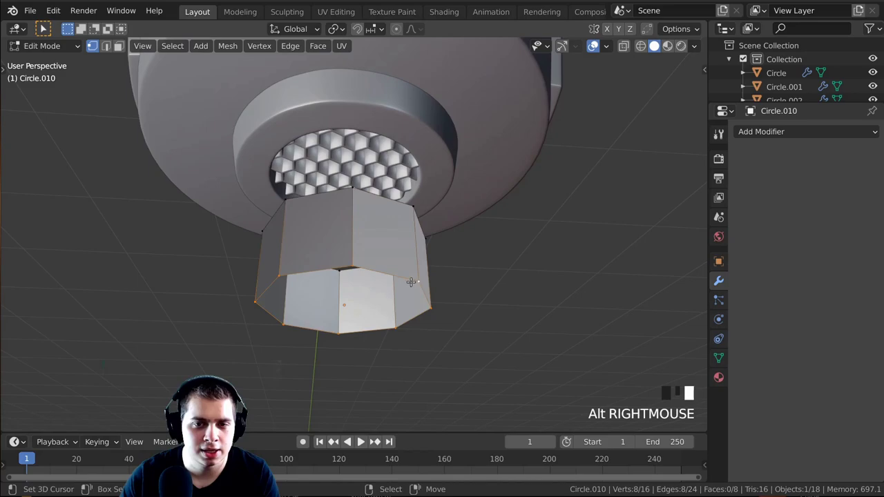
Extrude the bottom face inward and add an edge loop around the stepped cylinder
key(e)
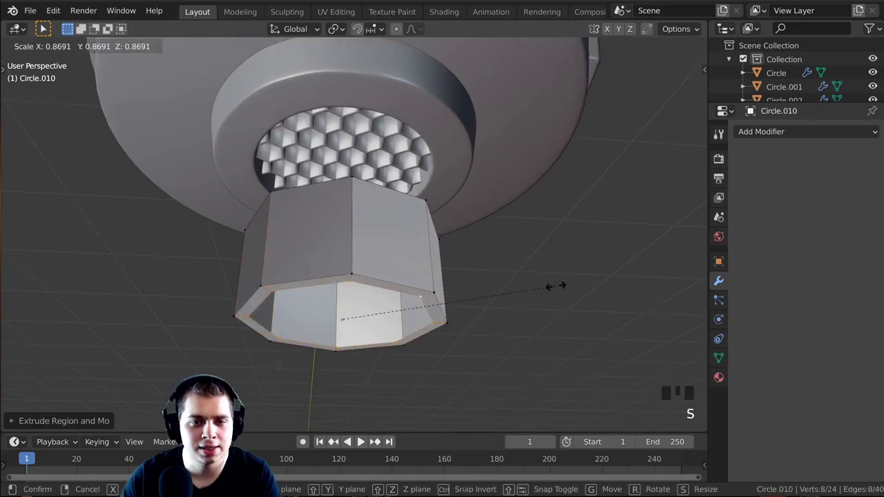
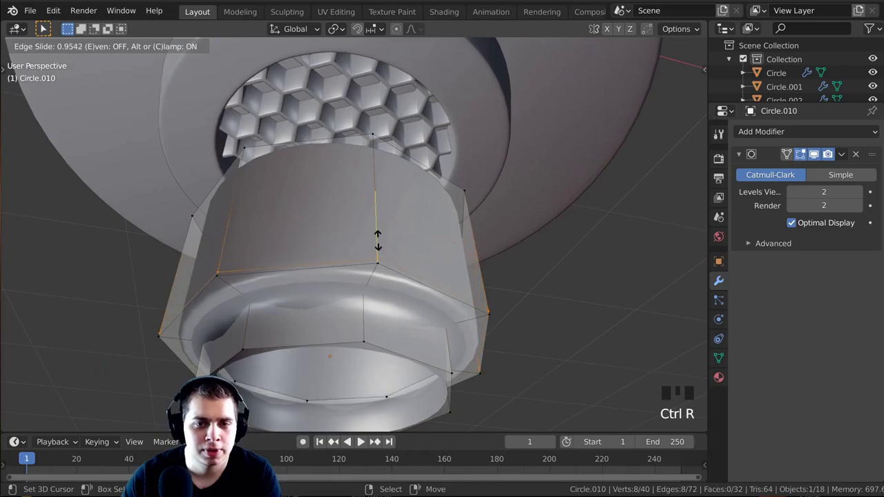
key(ctrl+r)
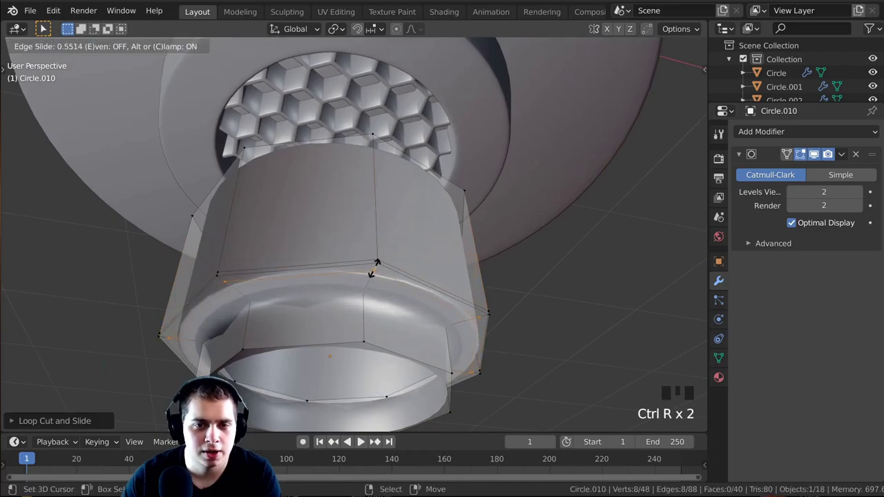
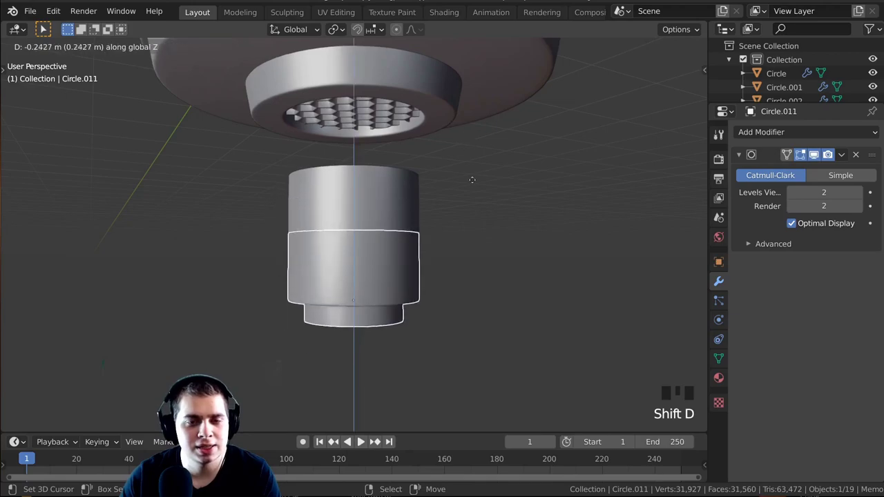
Duplicate the stepped cylinder and move the copy lower beneath the original
middle_click(506, 232)
scroll(up, 3)
key(g)
drag(448, 207, 409, 187)
scroll(up, 3)
middle_click(403, 201)
right_click(379, 184)
Adjust the copy's position again and cancel the extra move
scroll(down, 3)
middle_click(392, 212)
key(g)
drag(433, 268, 347, 274)
scroll(down, 3)
right_click(346, 275)
middle_click(329, 275)
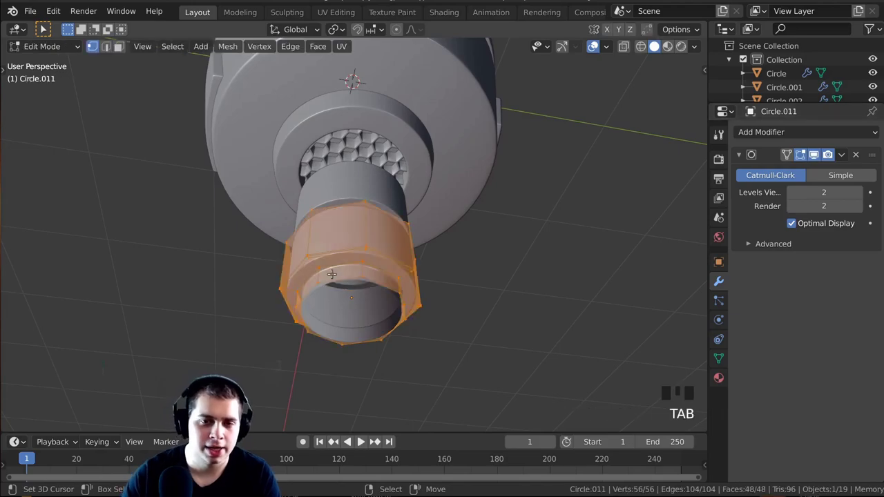
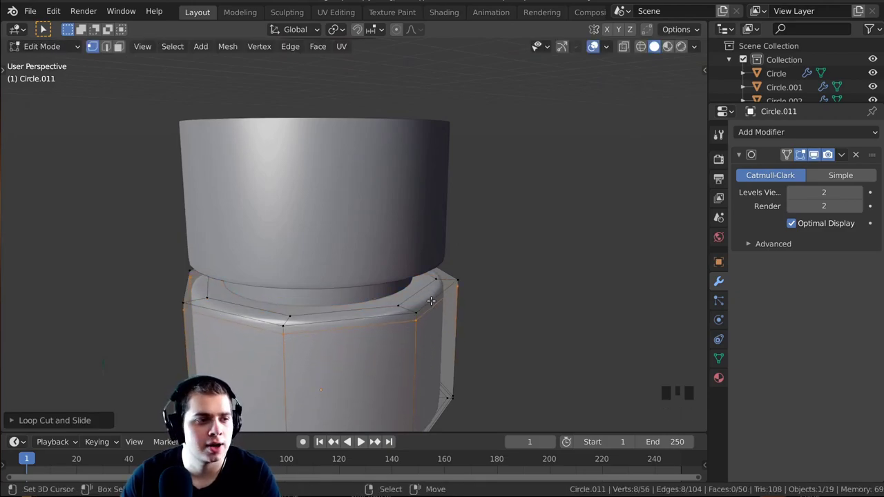
Reshape the copy into the ringed section with added edge loops
middle_click(494, 286)
scroll(down, 3)
middle_click(511, 161)
scroll(down, 3)
middle_click(379, 197)
scroll(up, 3)
drag(364, 245, 351, 252)
scroll(down, 3)
drag(335, 248, 361, 286)
Return to front view and inspect the two-tier cylinder in Object Mode
key(KP_1)
middle_click(367, 389)
scroll(up, 3)
drag(396, 311, 418, 338)
scroll(up, 3)
middle_click(413, 286)
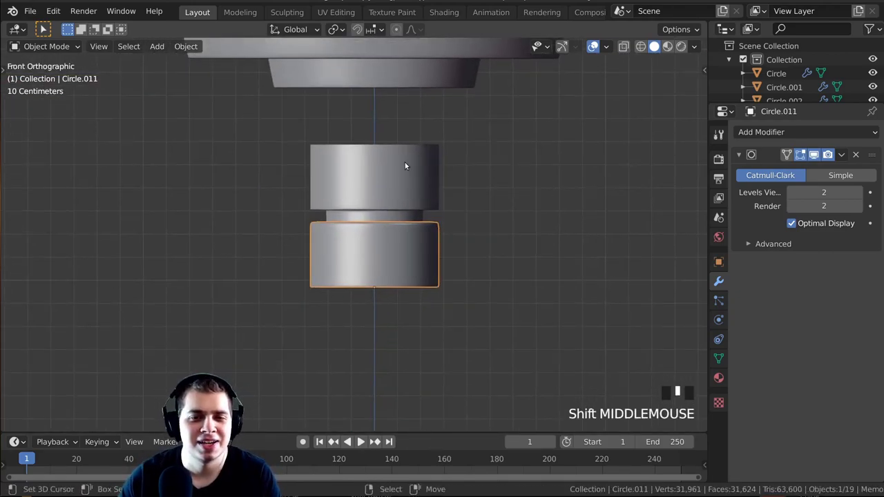
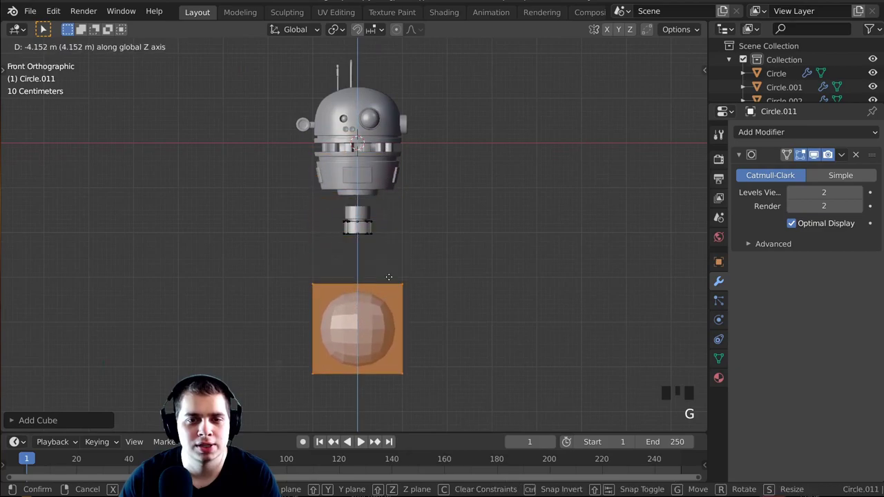
Move the new cube down under the ringed cylinder
scroll(up, 3)
key(s)
scroll(up, 3)
key(g)
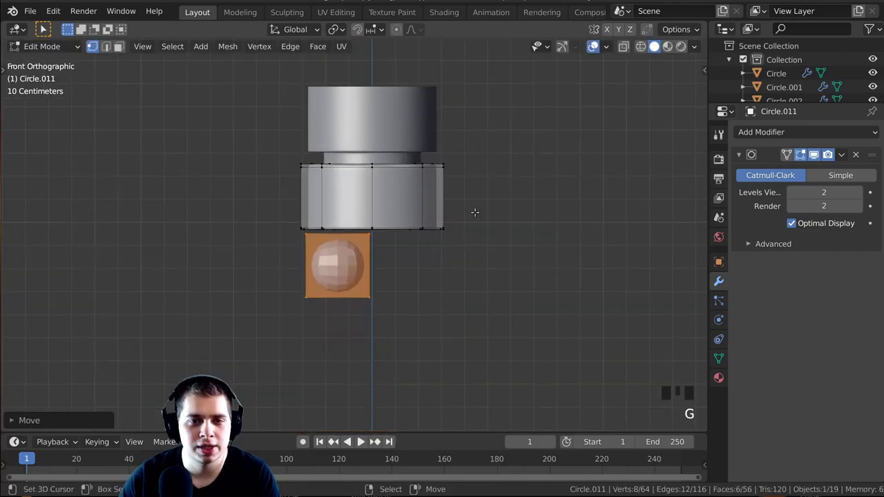
Narrow the cube along its width and switch to face selection
scroll(up, 3)
key(s)
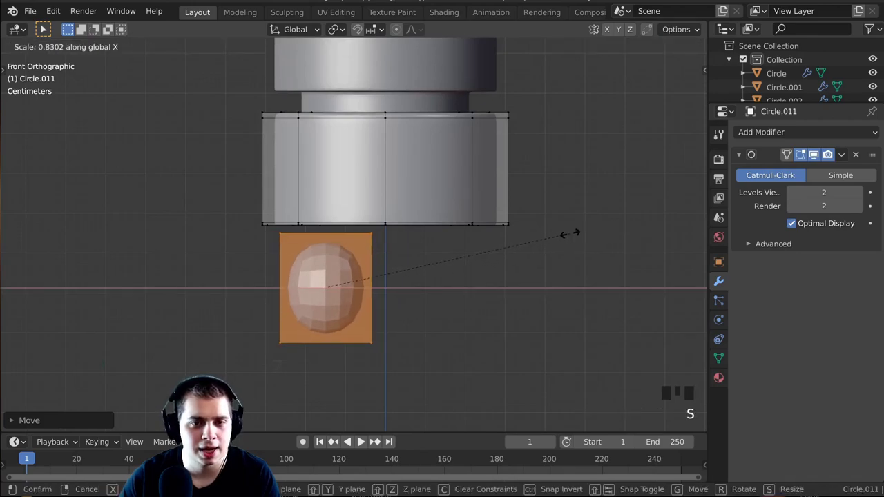
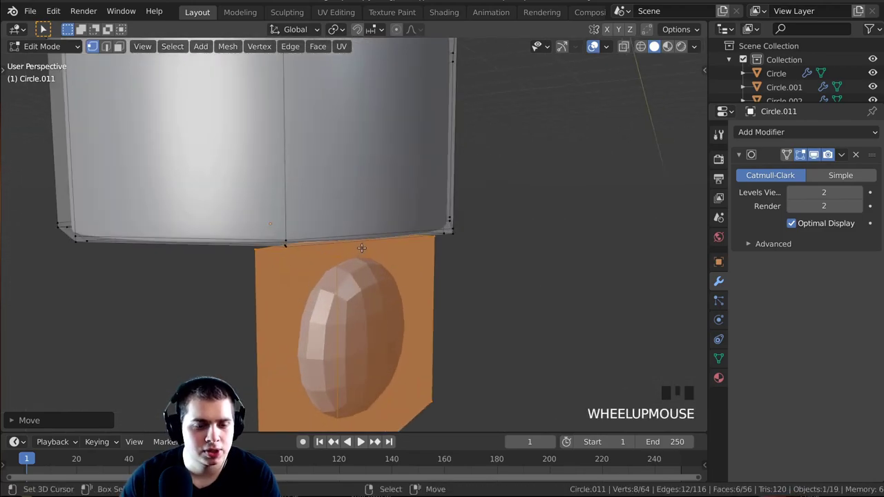
key(3)
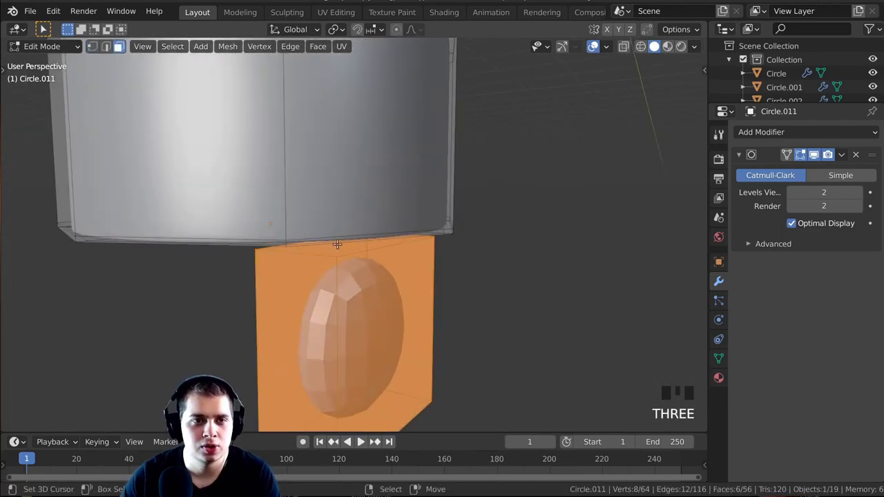
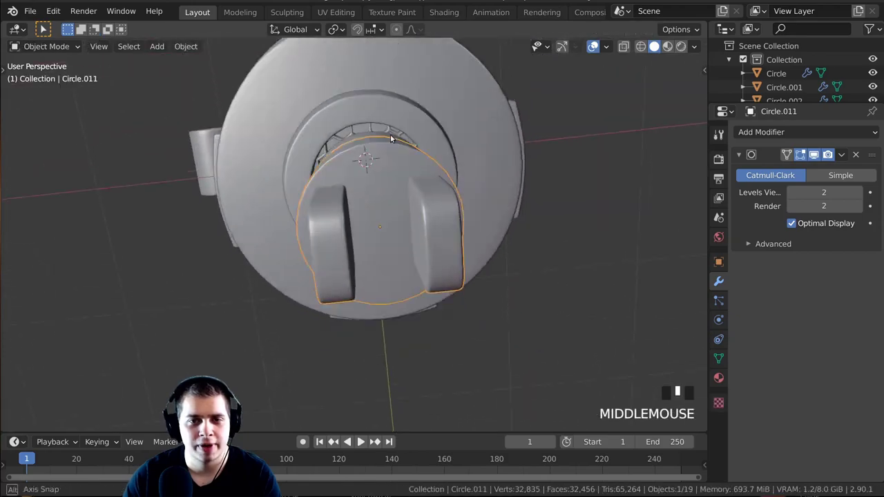
View the clamp piece from the side in vertex selection
scroll(up, 3)
drag(337, 312, 355, 288)
key(KP_1)
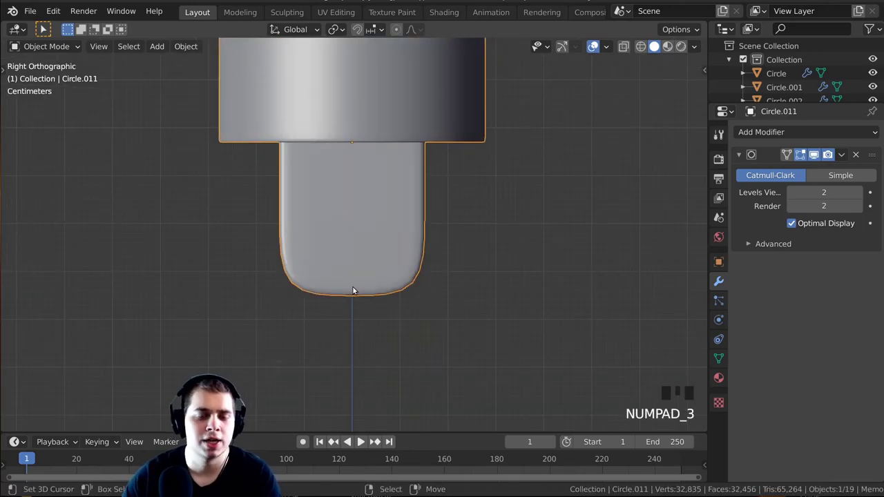
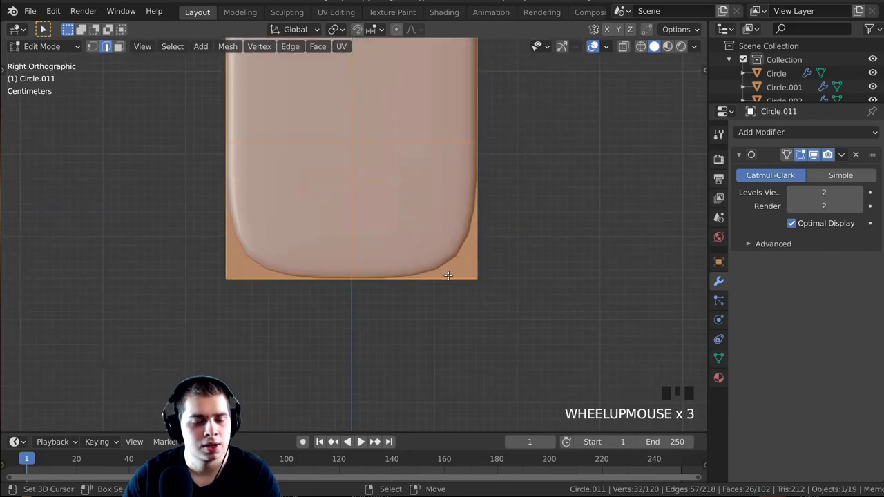
key(1)
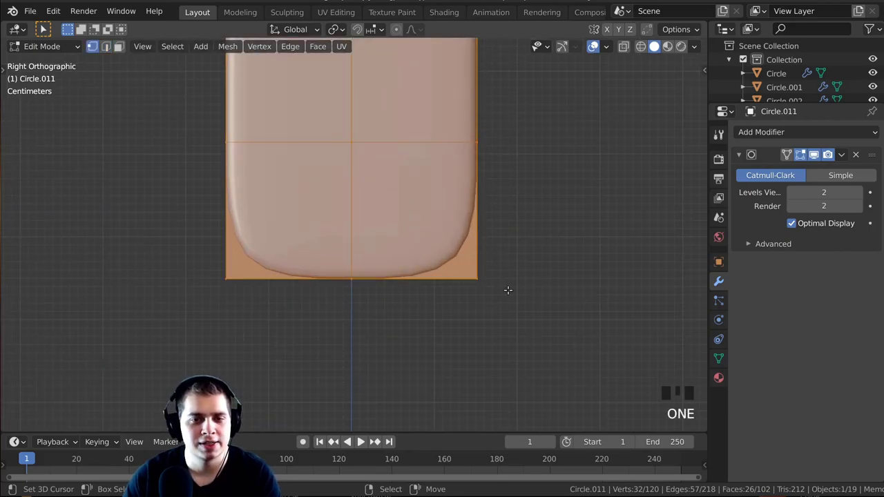
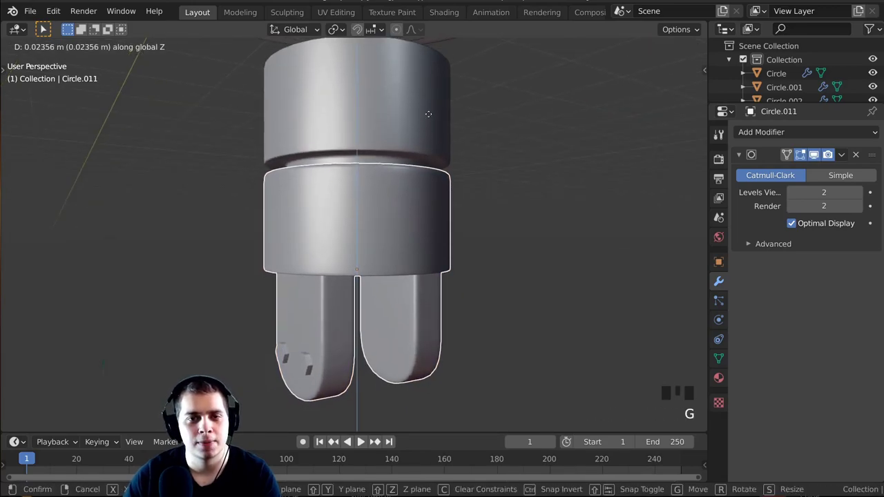
Raise the finished clamp into place under the head and bring up the Add menu
drag(435, 337, 363, 242)
scroll(down, 3)
drag(363, 209, 374, 82)
key(shift+c)
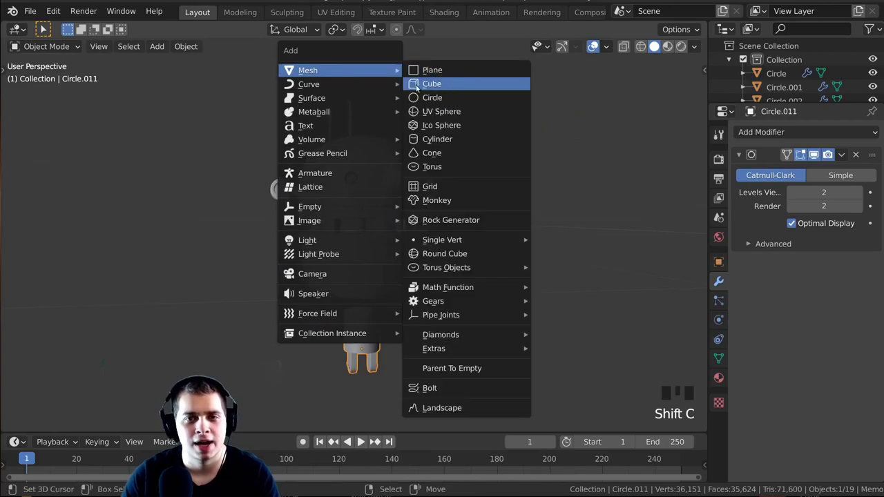
Move the new cube below the clamp joint to start the rod
middle_click(430, 189)
key(g)
middle_click(430, 260)
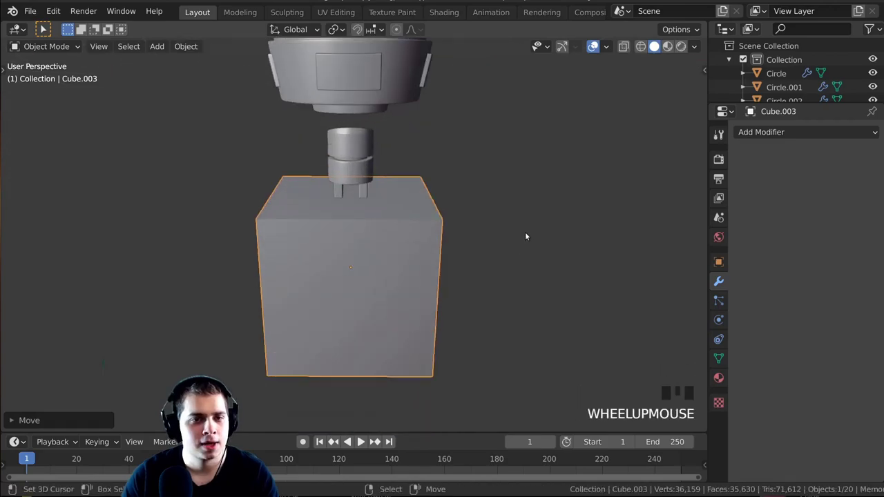
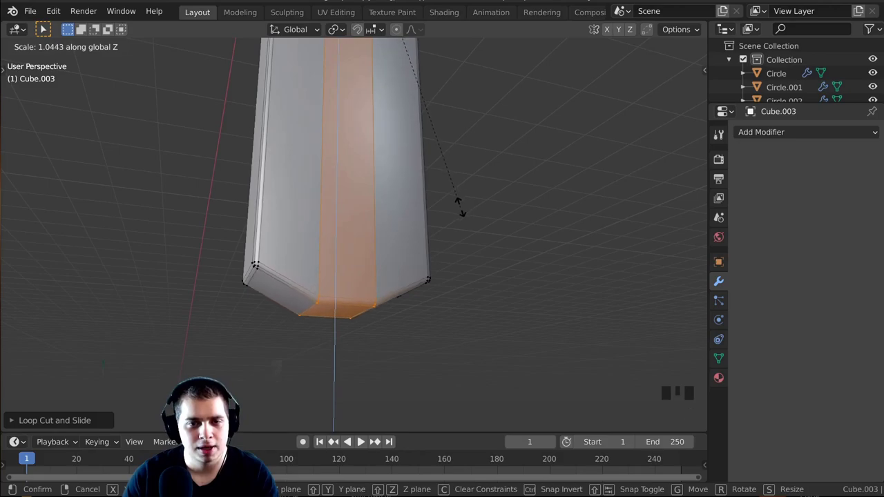
scroll(down, 3)
drag(378, 149, 227, 147)
right_click(228, 146)
middle_click(251, 159)
Hide and unhide parts to box-select the rod geometry, then select all
key(h)
drag(342, 173, 174, 201)
key(alt+h)
middle_click(340, 217)
key(a)
scroll(up, 3)
middle_click(357, 246)
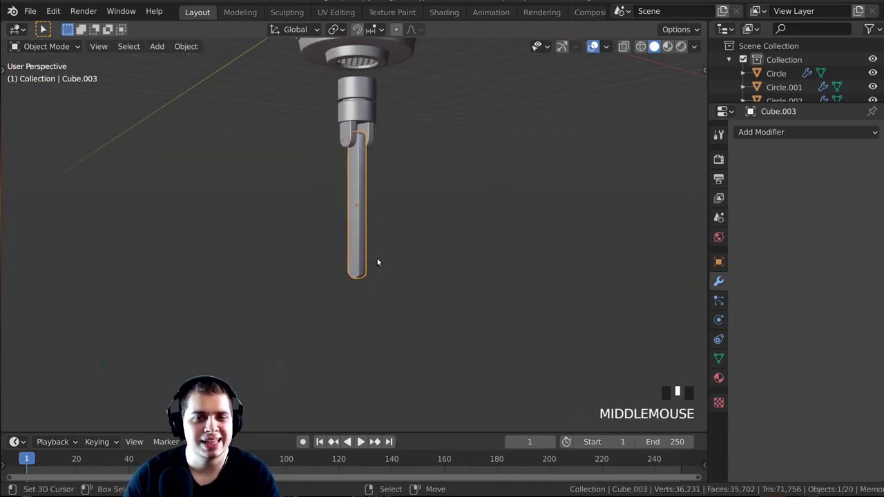
scroll(up, 3)
In X-ray Edit Mode, box-select the rod's bottom vertices and move them down
key(Tab)
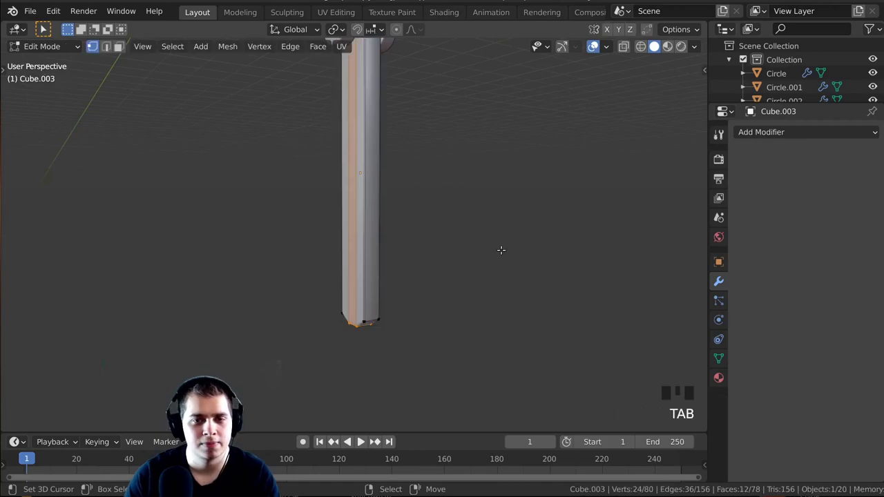
scroll(down, 3)
key(a)
scroll(up, 3)
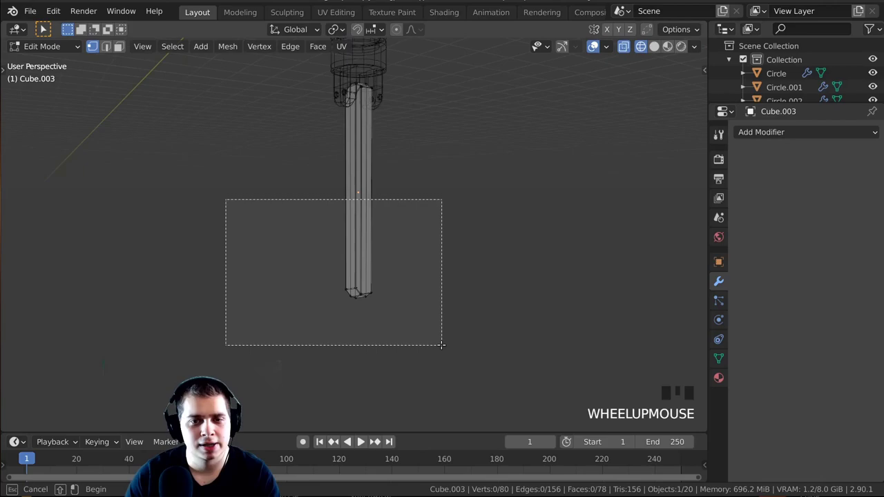
key(b)
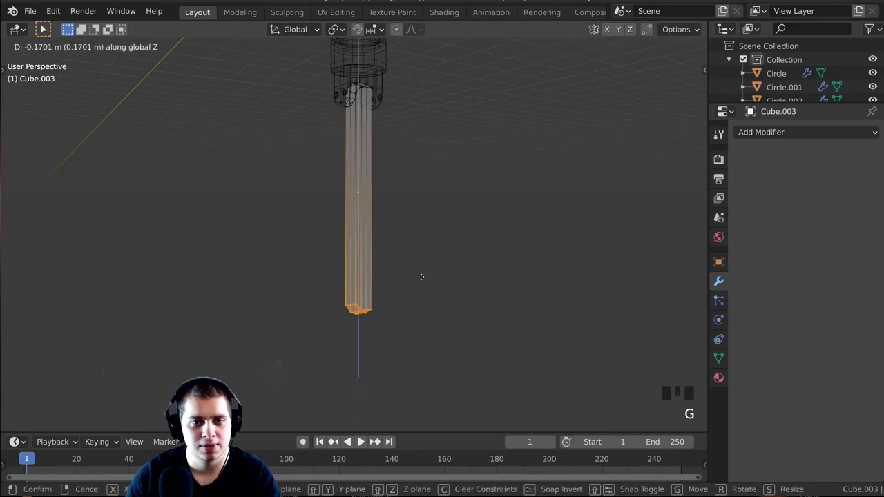
middle_click(438, 272)
scroll(down, 3)
Finish editing the lengthened rod and review it nestled between the prongs
middle_click(432, 250)
key(a)
middle_click(478, 241)
scroll(up, 3)
middle_click(394, 270)
scroll(up, 3)
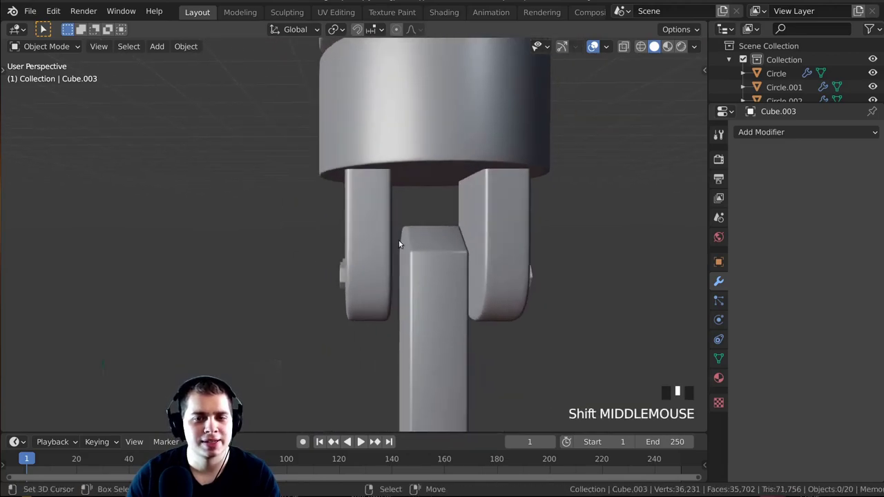
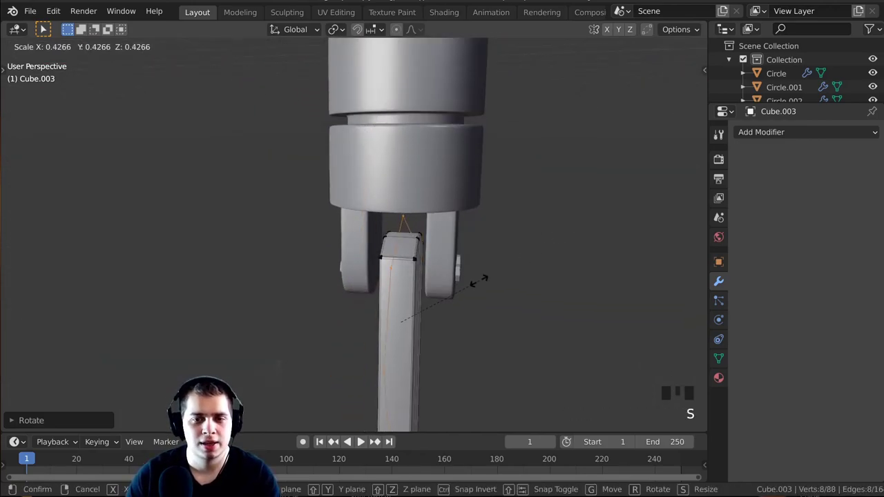
Scale the rod's top in front orthographic view to shape the side pegs
scroll(up, 3)
key(s)
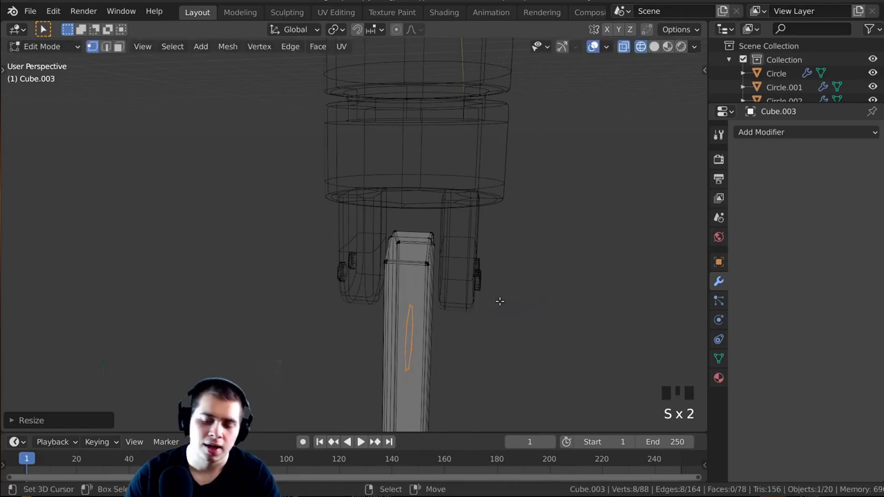
key(KP_1)
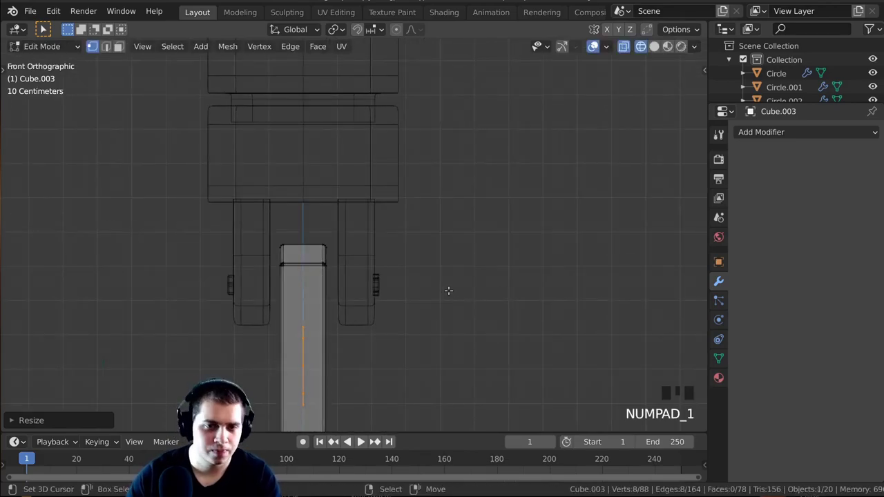
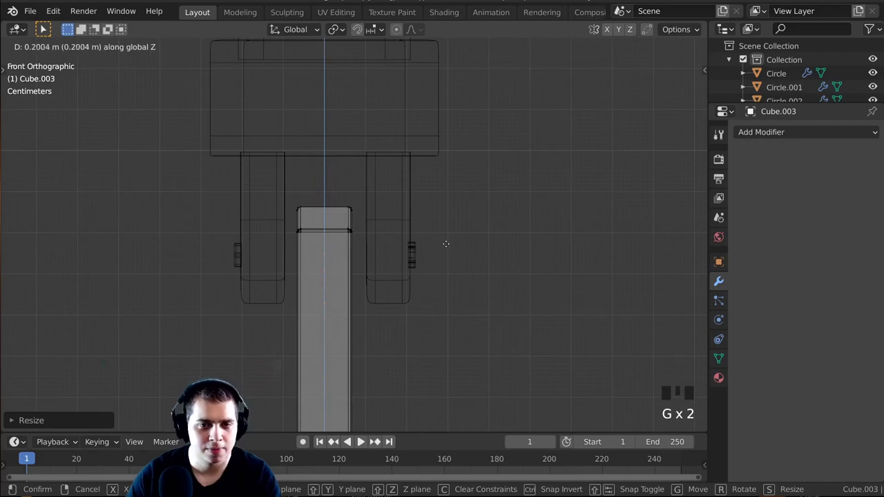
scroll(up, 3)
key(s)
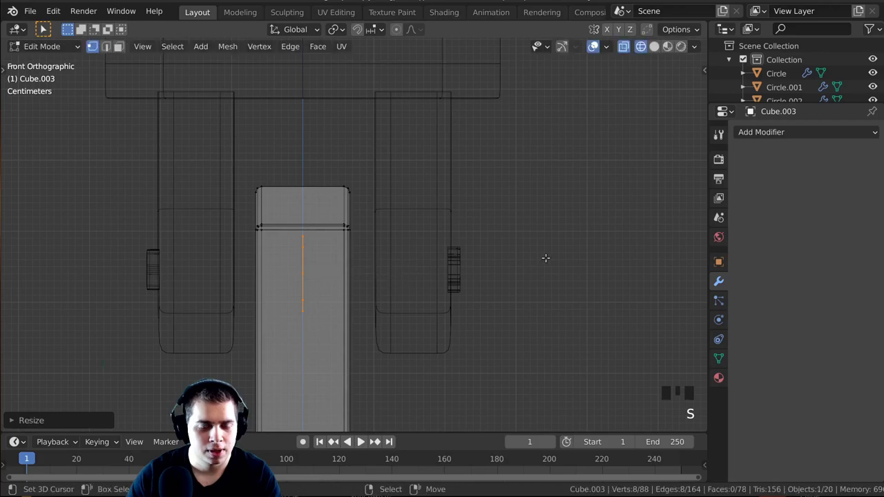
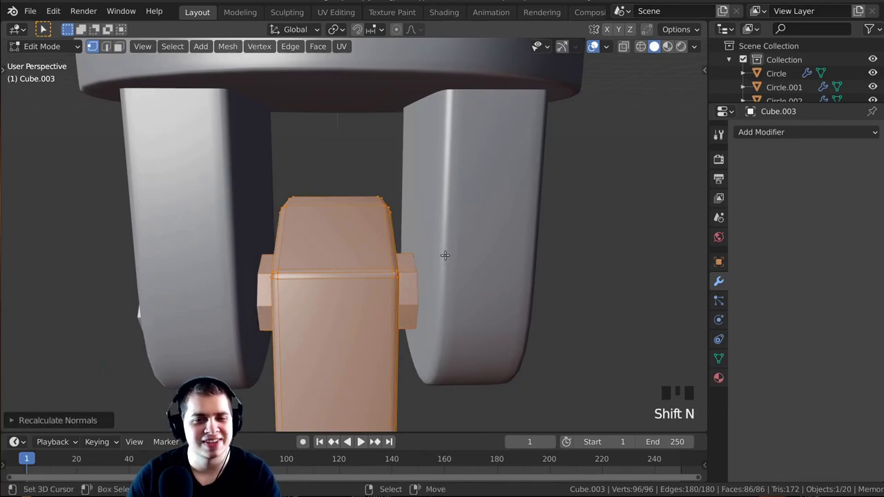
Finish shaping the rod's pegs and leave Edit Mode for smoothing
drag(446, 258, 353, 157)
key(w)
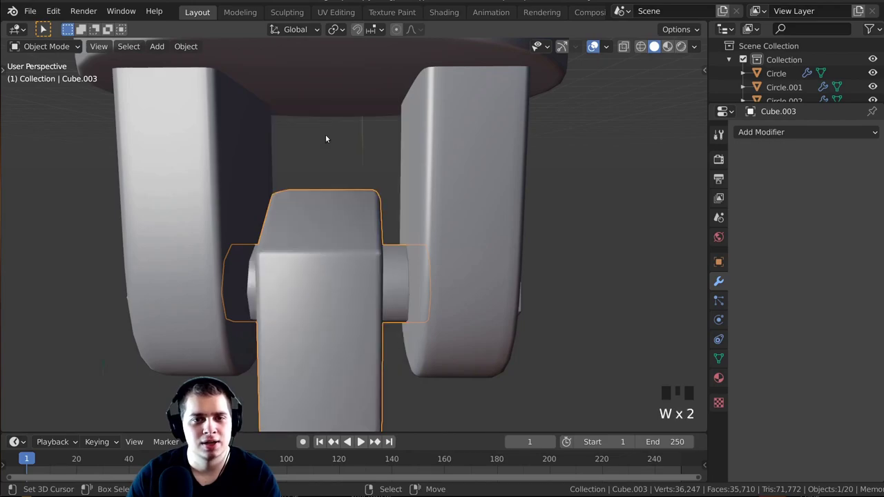
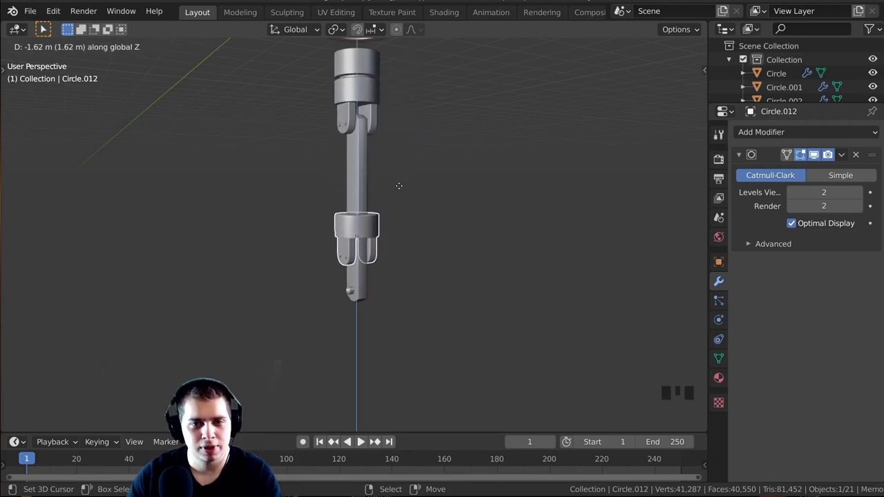
Orbit the view to check the copied clamp at the rod's lower end
middle_click(473, 225)
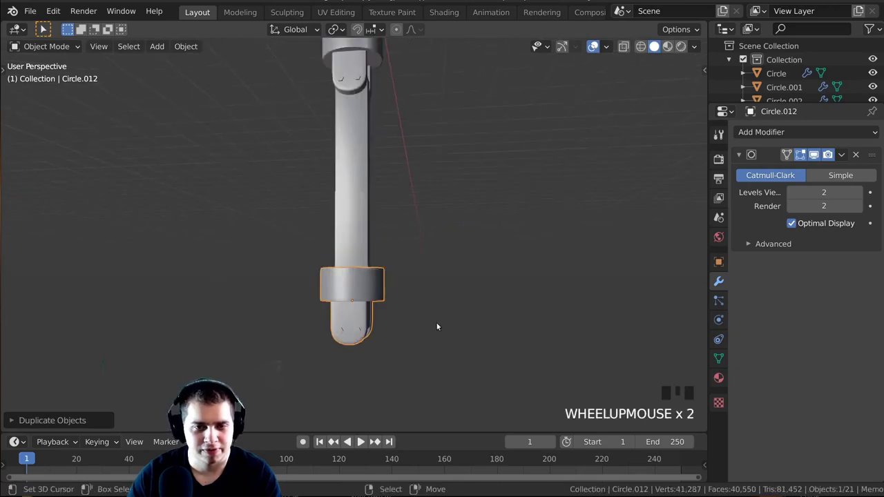
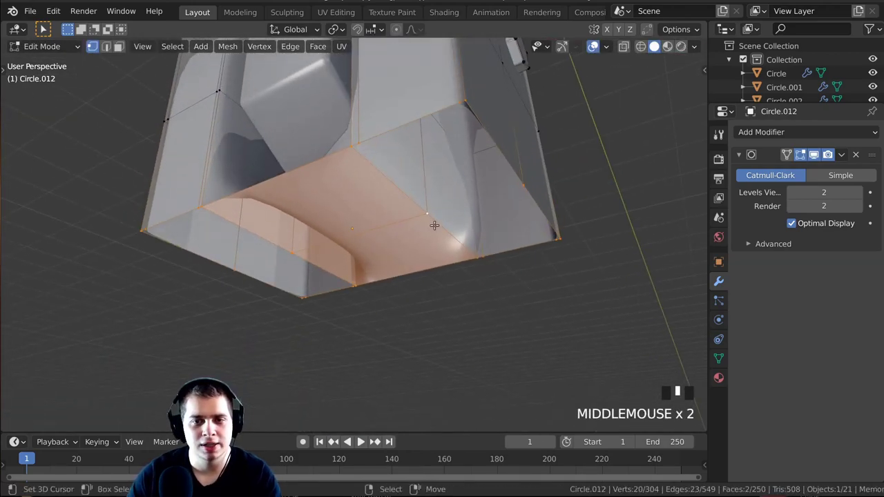
Add edge loops across the long fingers and near the arm's forked top
scroll(up, 3)
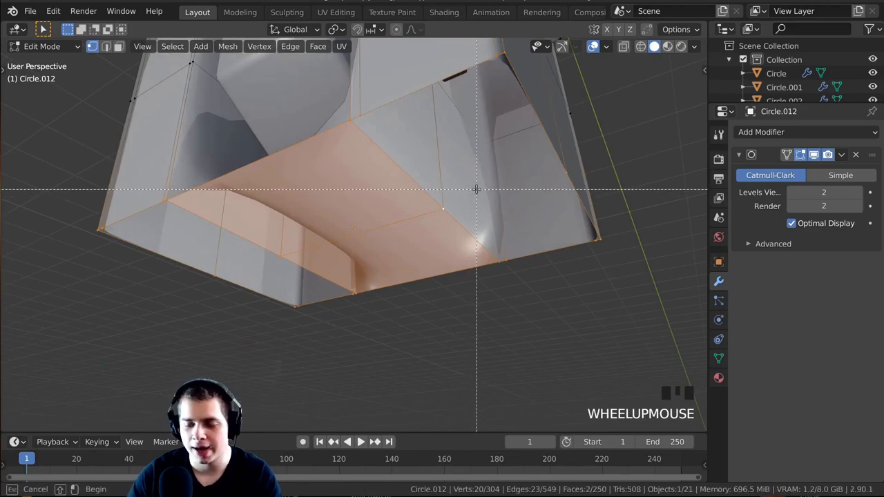
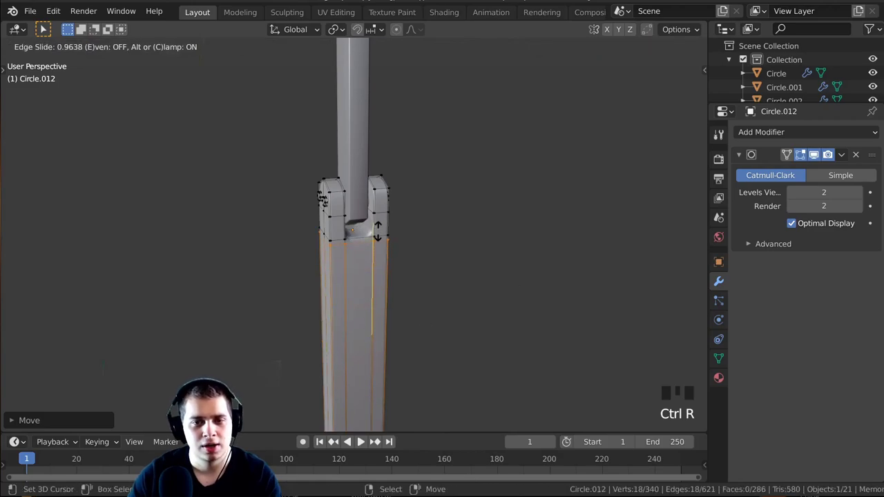
scroll(up, 3)
key(g)
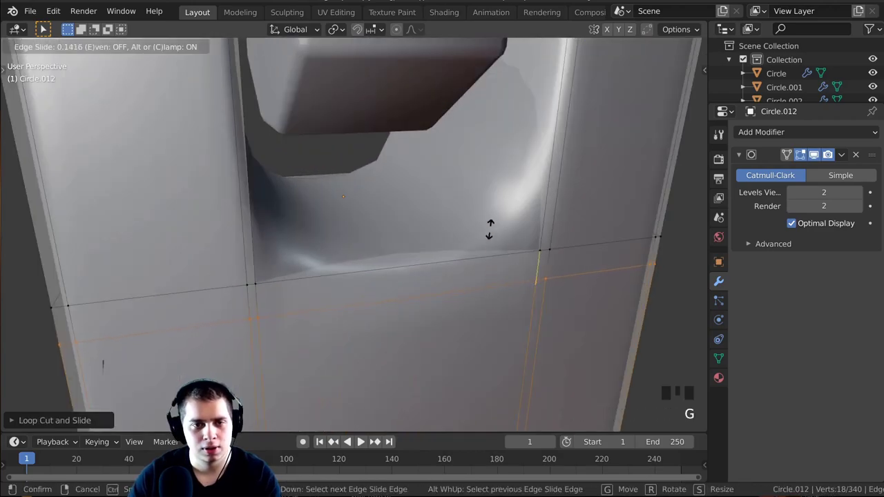
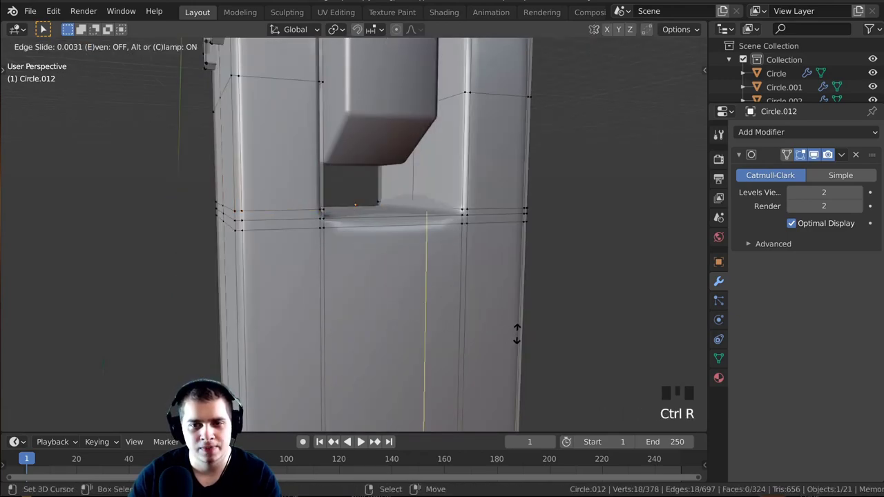
scroll(down, 3)
key(ctrl+z)
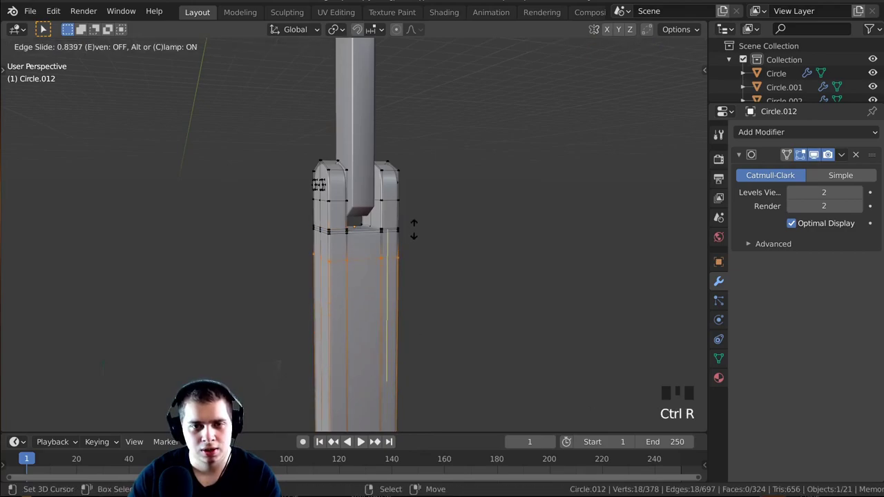
scroll(up, 3)
Return to Object Mode and orbit around the smoothed arm to check the crisp fork edges
key(Tab)
scroll(down, 3)
middle_click(393, 213)
scroll(up, 3)
scroll(down, 3)
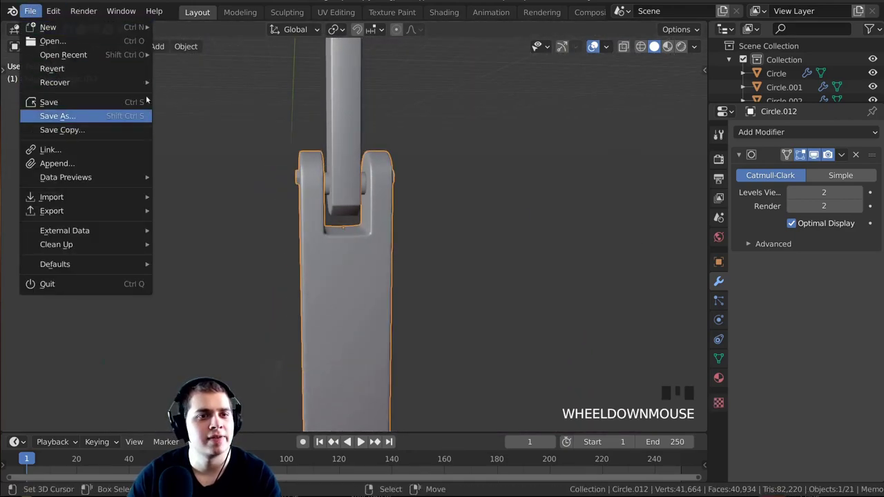
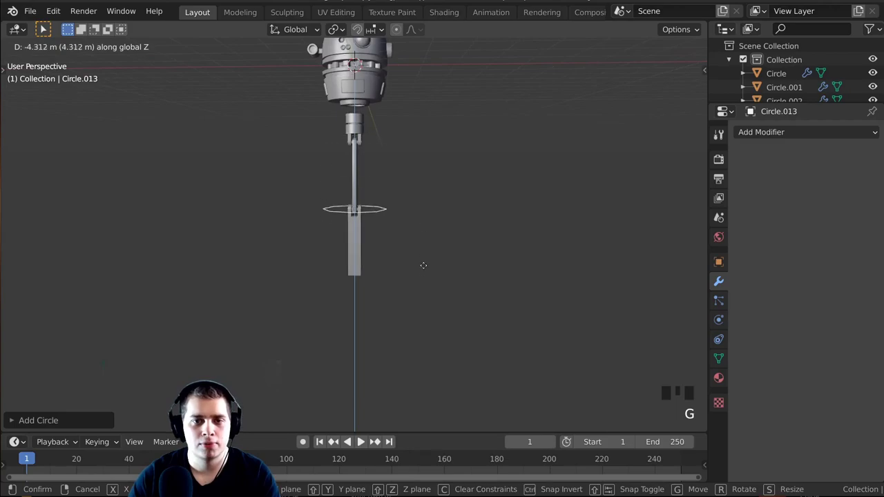
Shrink the new circle to joint size at the bottom of the lower arm
middle_click(430, 274)
scroll(up, 3)
middle_click(344, 284)
scroll(up, 3)
drag(408, 255, 479, 234)
scroll(up, 3)
middle_click(511, 231)
key(s)
drag(439, 254, 447, 184)
scroll(up, 3)
middle_click(441, 181)
Rotate the circle 90 degrees sideways and nudge it along X under the arm's end
key(r)
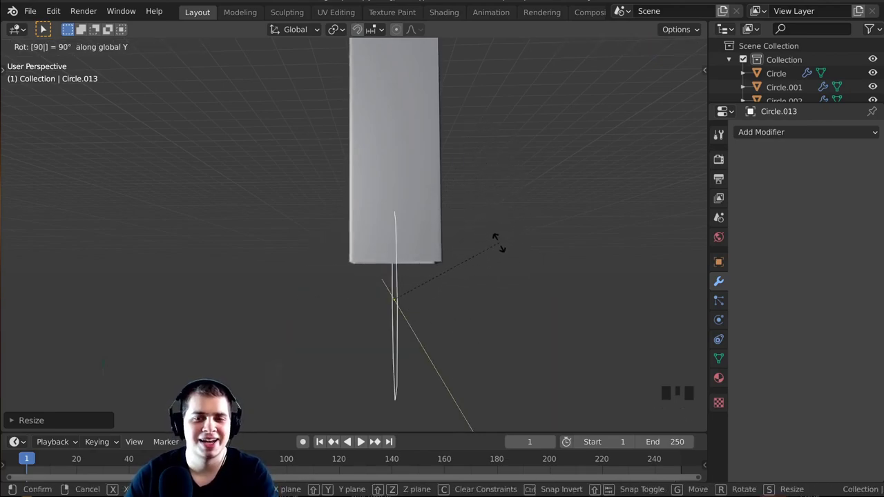
scroll(down, 3)
drag(455, 252, 394, 216)
scroll(up, 3)
middle_click(411, 222)
scroll(up, 3)
middle_click(431, 250)
key(g)
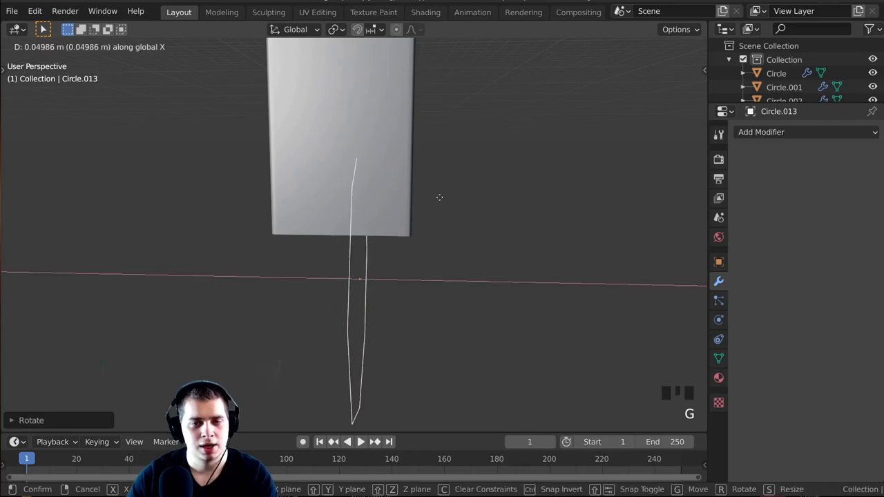
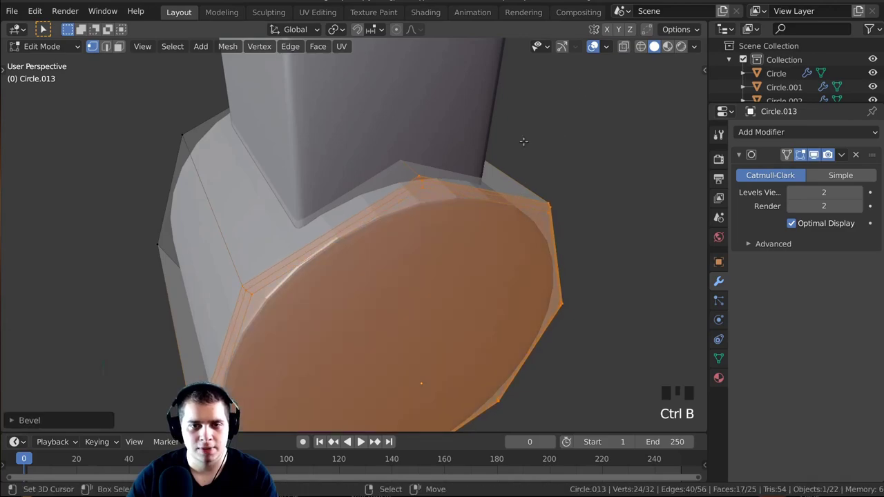
Orbit the view around the joint cylinder to see its end cap
middle_click(424, 238)
scroll(down, 3)
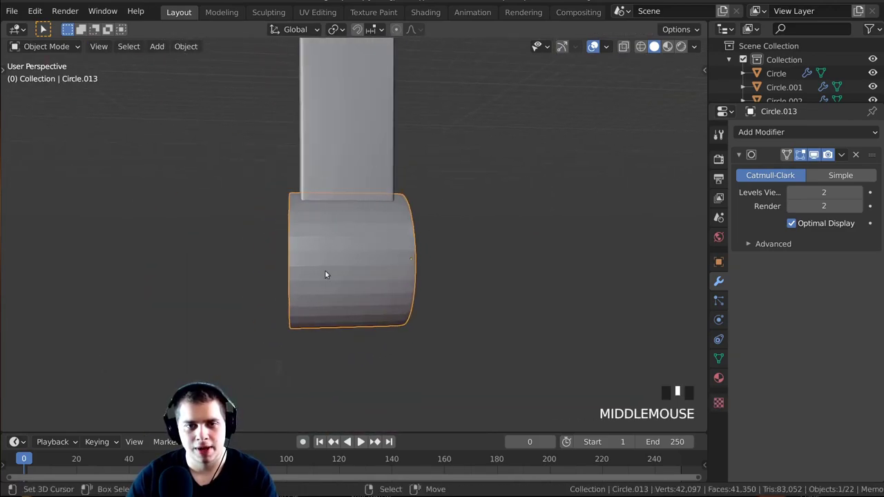
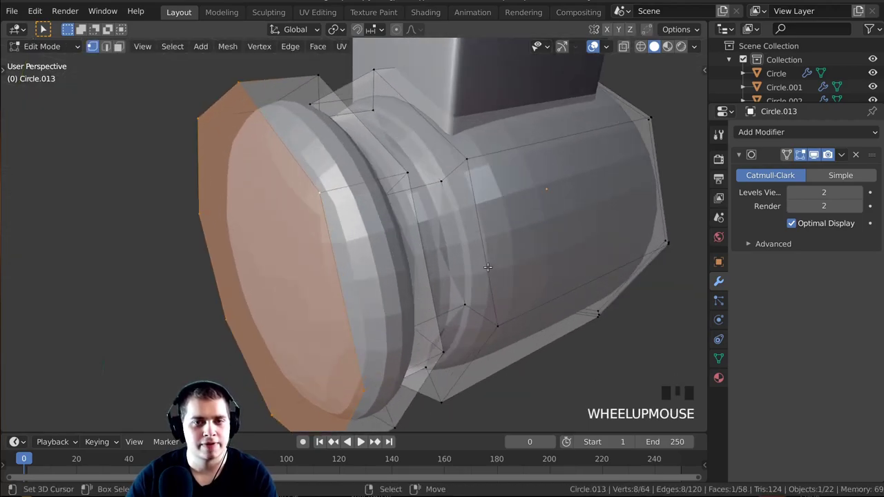
Bevel the rim of the joint's end cap and add an edge loop inside the groove
key(ctrl+b)
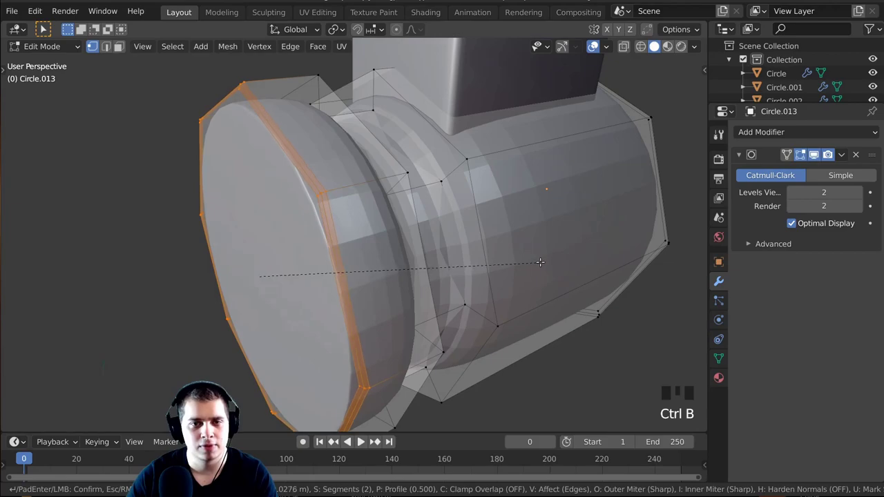
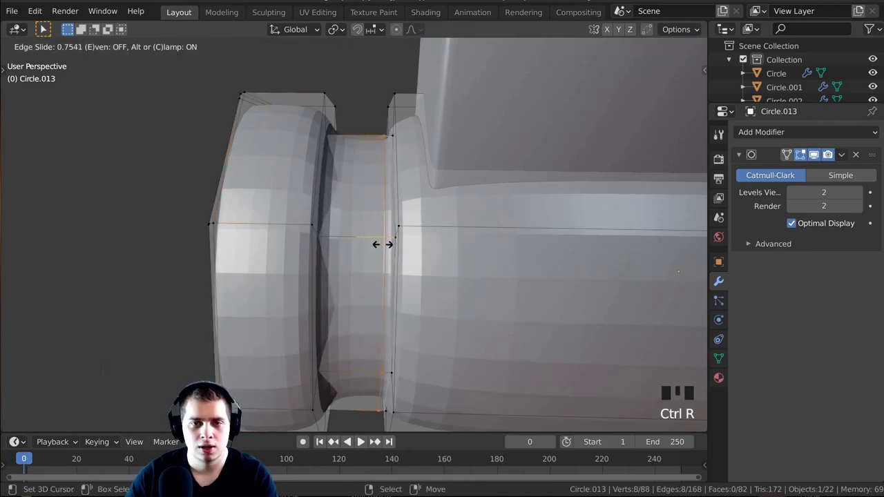
key(ctrl+r)
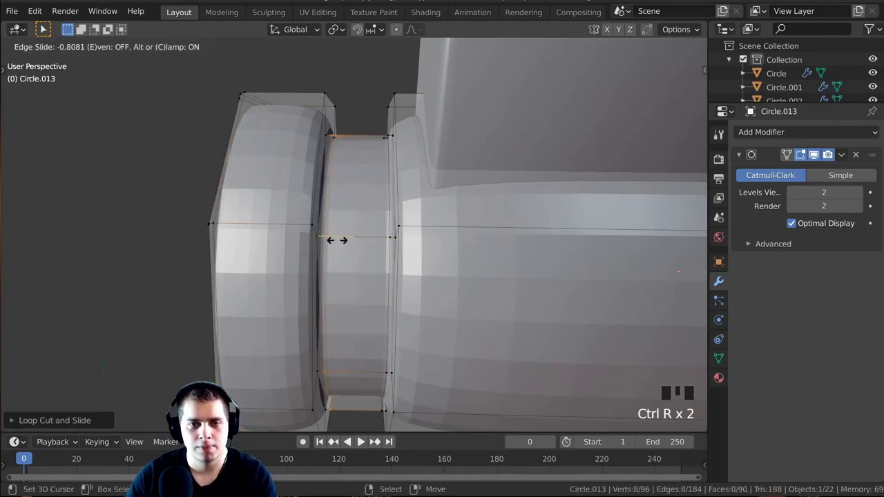
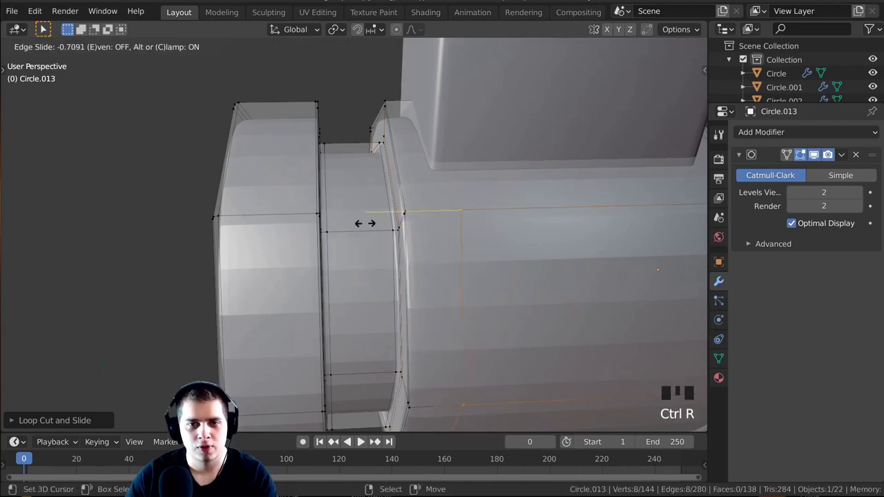
middle_click(409, 254)
scroll(down, 3)
middle_click(357, 321)
Select the arm above the joint and begin moving it into place
right_click(414, 214)
key(g)
scroll(up, 3)
right_click(429, 266)
middle_click(423, 291)
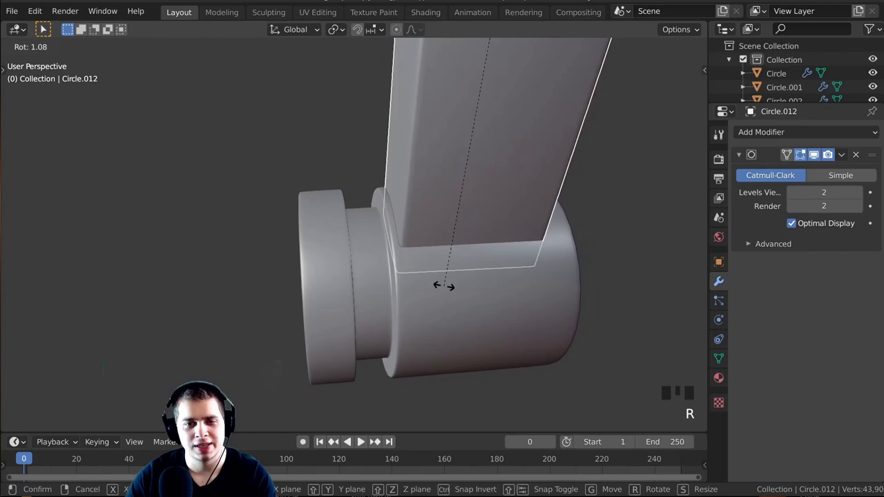
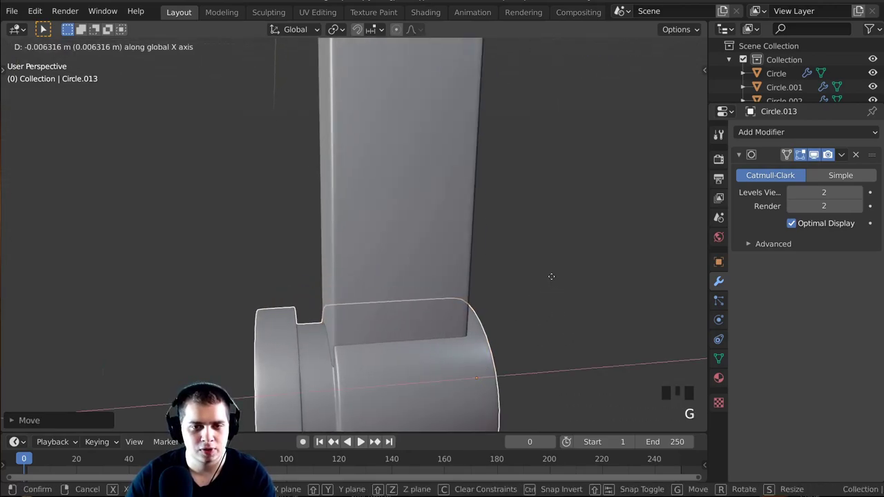
Select the joint cylinder and the lower arm and join them with Ctrl+J
scroll(down, 3)
right_click(351, 303)
drag(360, 305, 377, 184)
right_click(377, 184)
drag(360, 193, 332, 195)
key(ctrl+j)
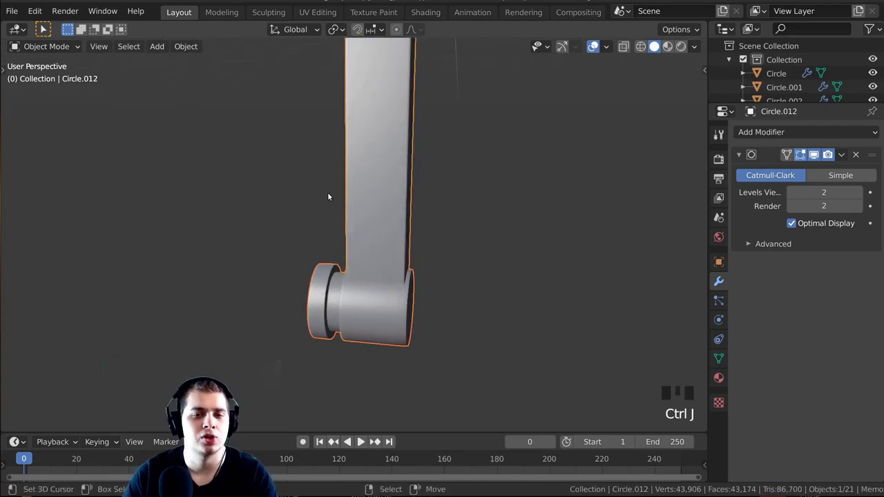
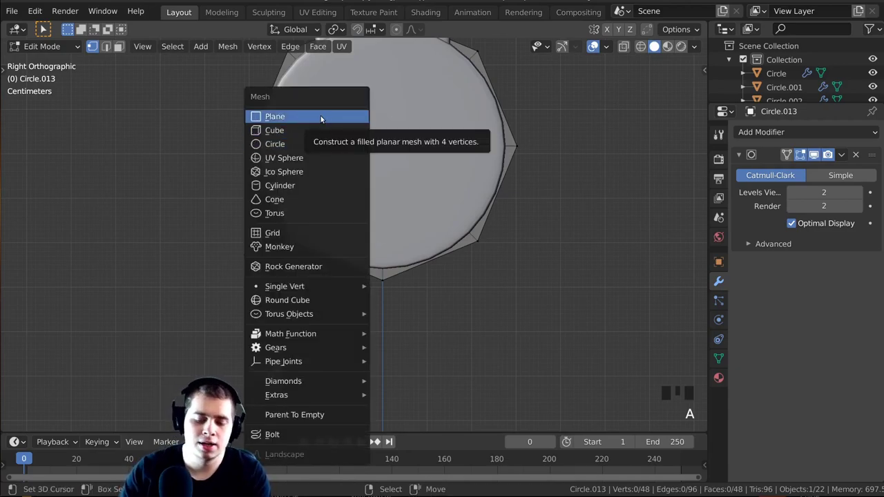
Move the new plane below the round piece and scale it down smaller
scroll(down, 3)
key(g)
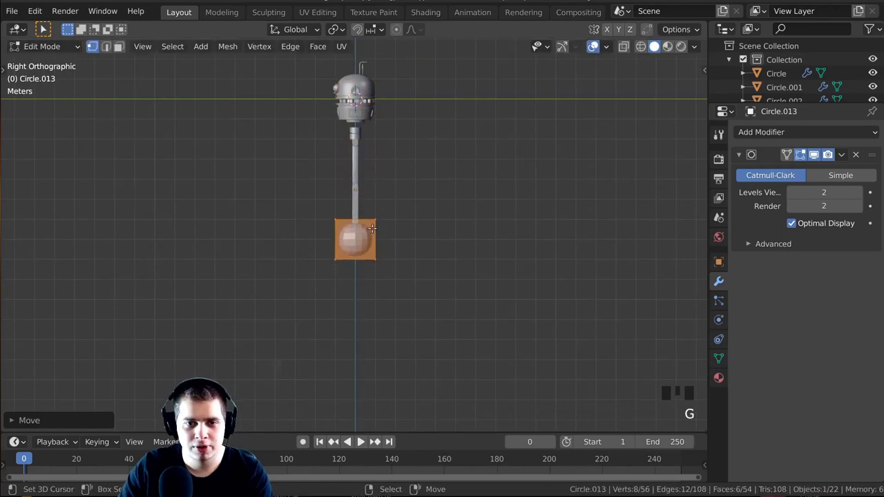
scroll(up, 3)
key(s)
key(s)
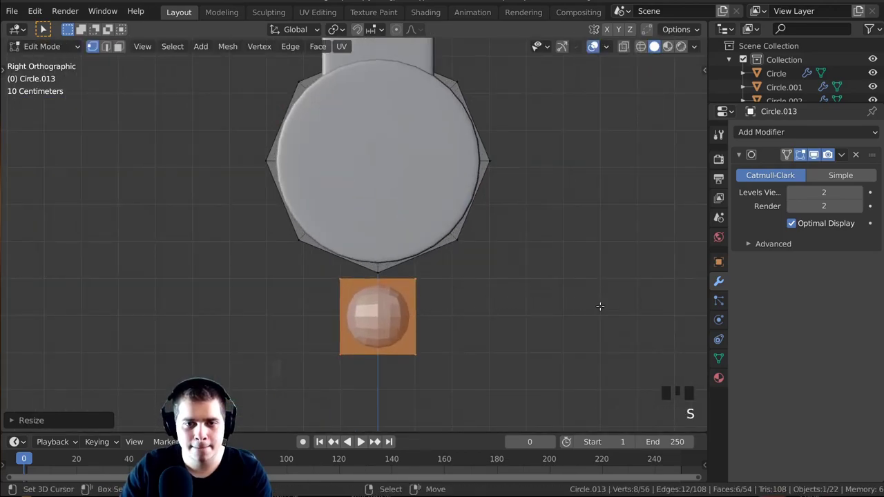
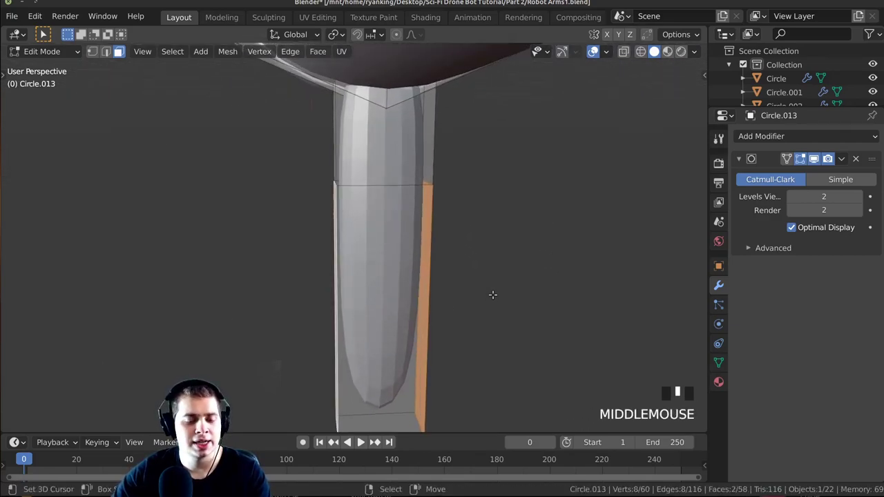
Extrude the bar's two selected side faces outward
key(e)
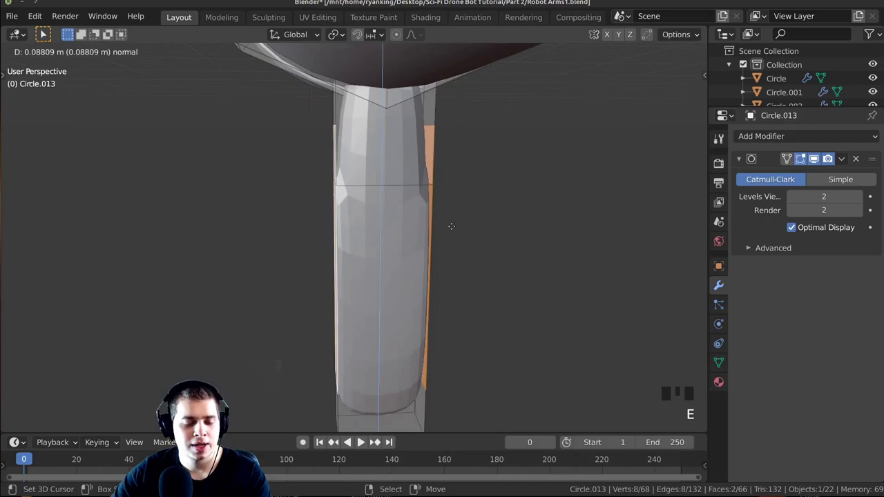
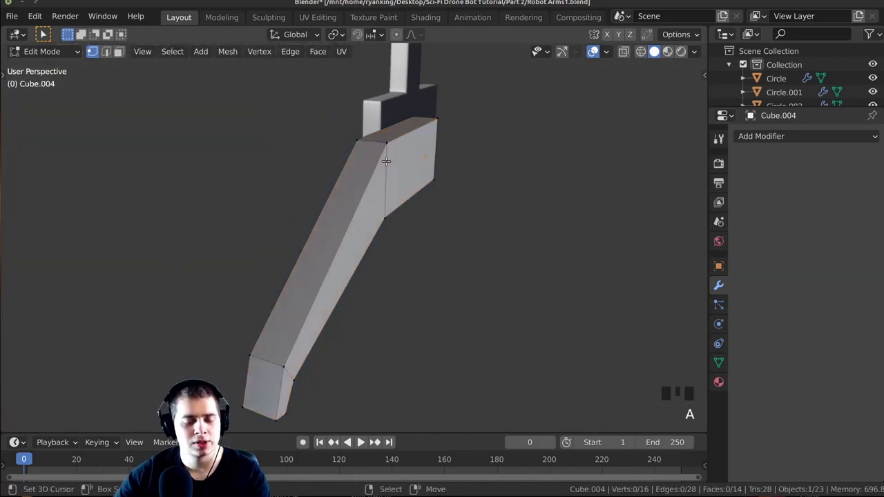
middle_click(456, 213)
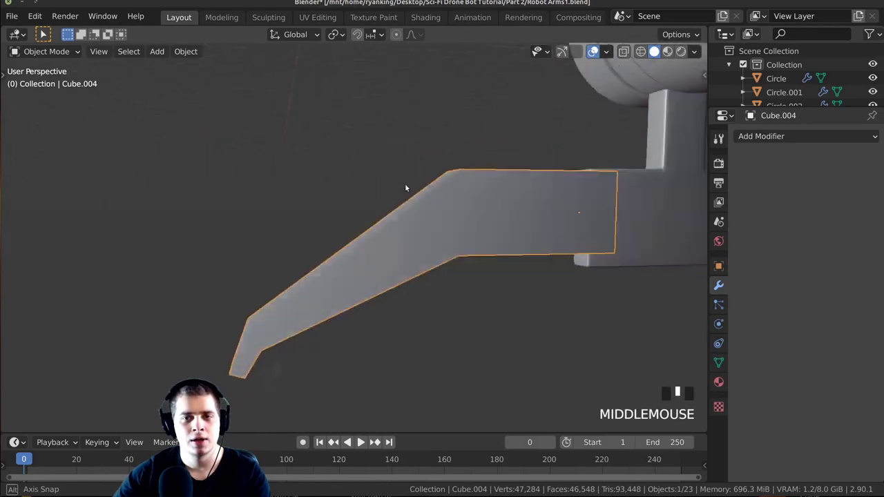
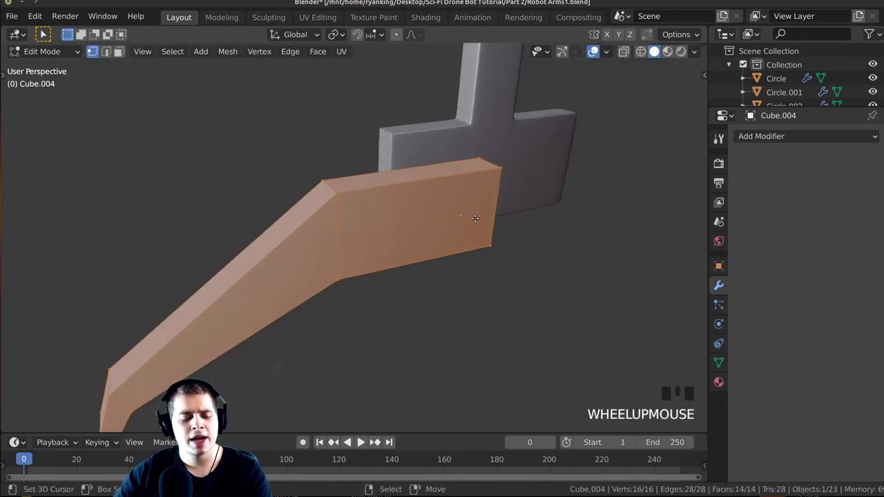
Bevel the clamp arm piece's edges to round them off
key(ctrl+b)
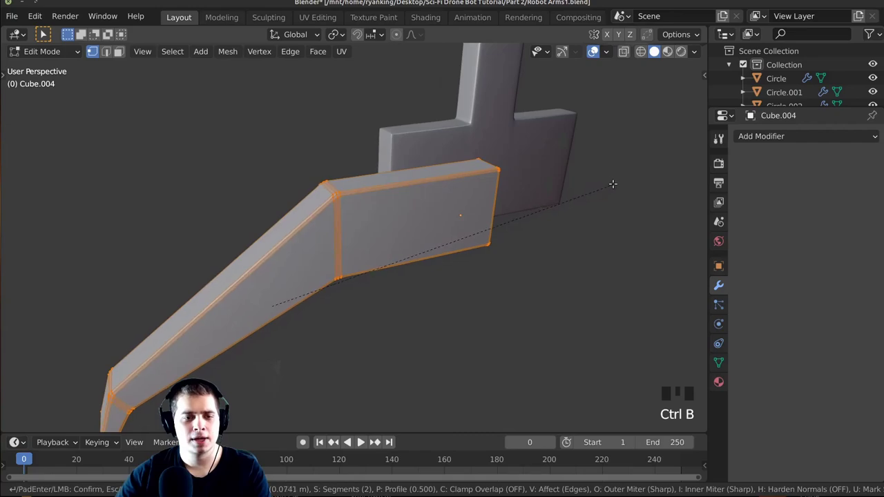
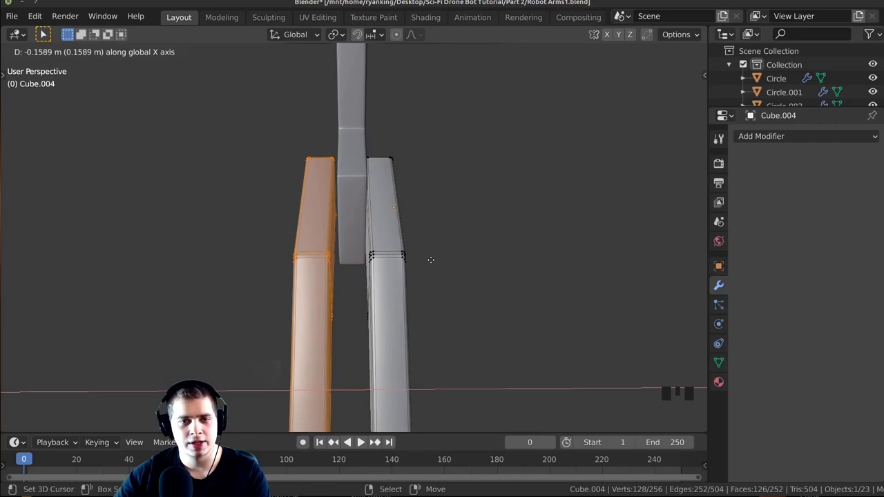
Slide the duplicated clamp arm along X to sit parallel beside the original
scroll(up, 3)
key(g)
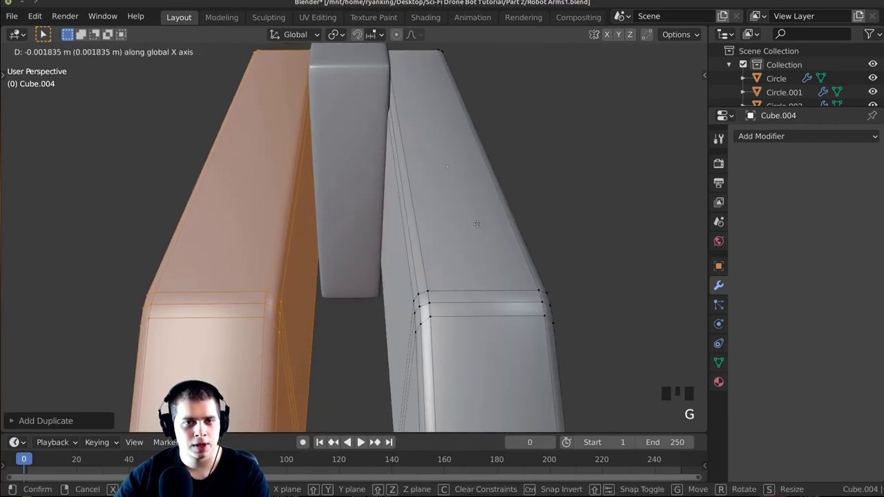
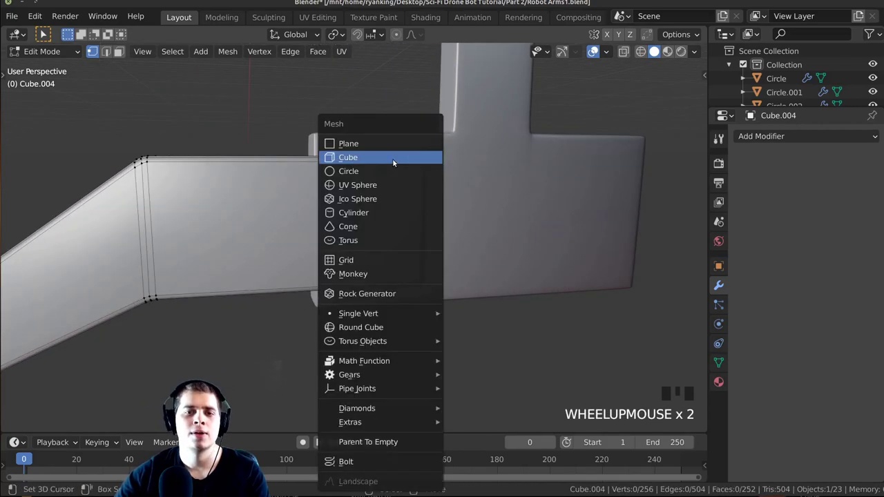
Add an eight-vertex circle to the clamp arm mesh for the pin shapes
key(shift+a)
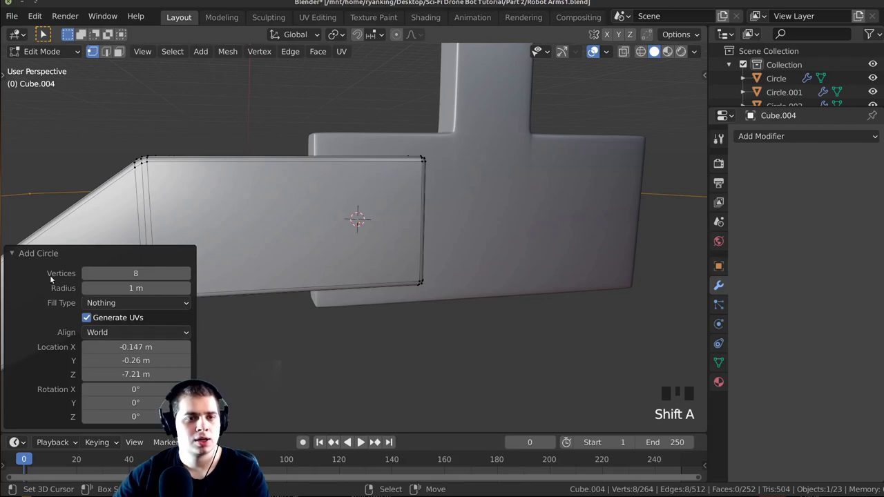
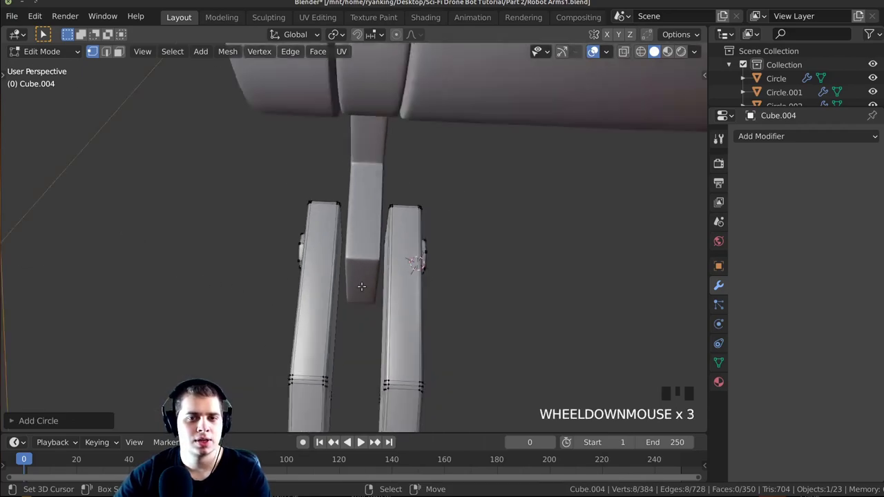
Shrink the new circle to about a quarter size and rotate it 90° on X
scroll(down, 3)
key(s)
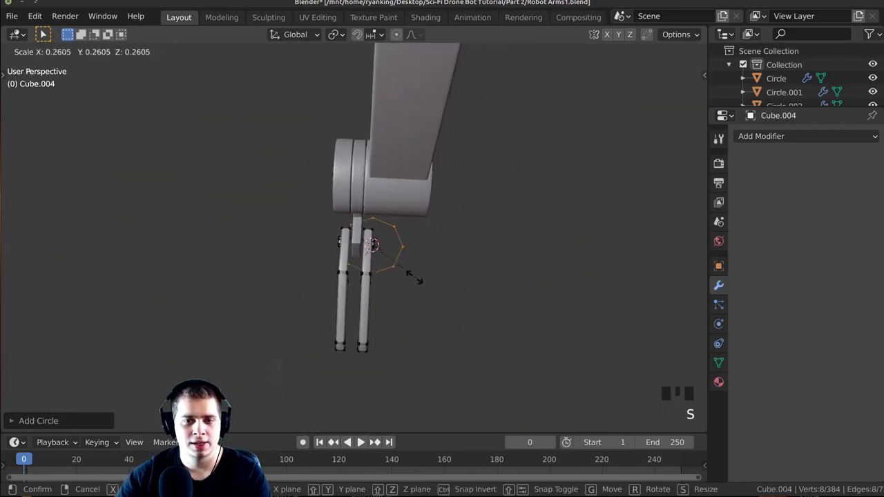
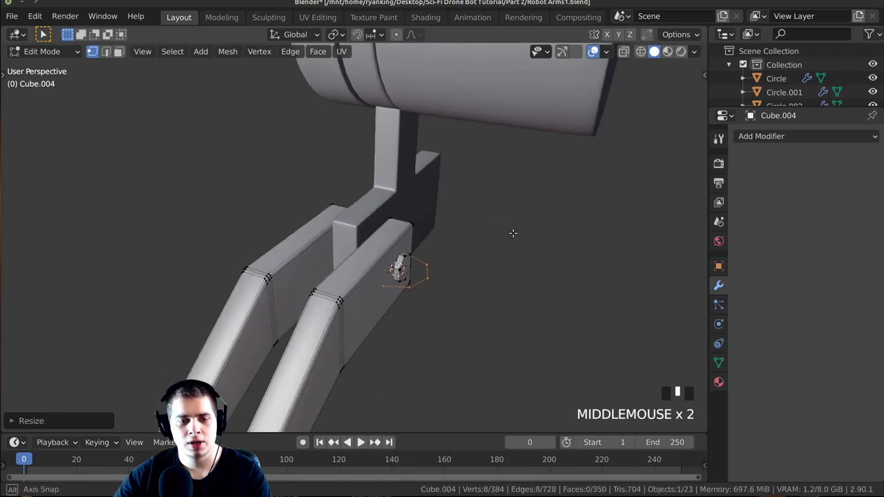
key(r)
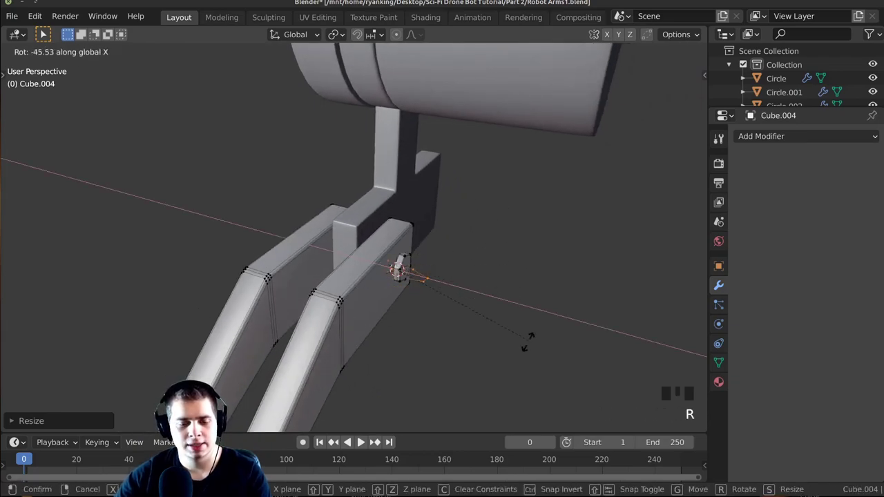
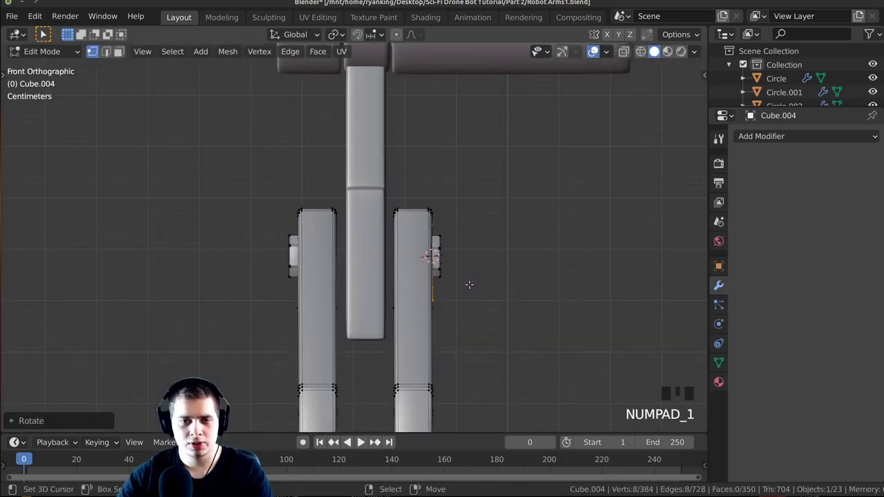
scroll(up, 3)
key(s)
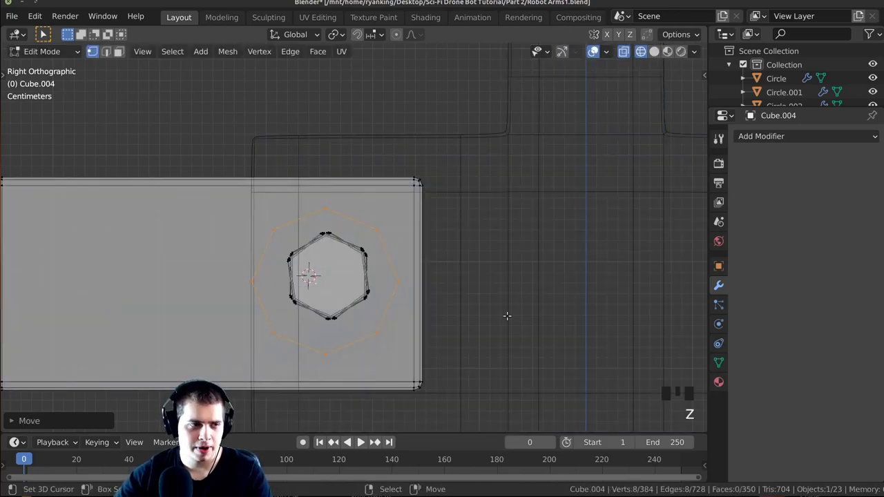
In side view, move the circle onto the centre of the clamp arm's pin
scroll(down, 3)
key(Tab)
right_click(432, 172)
key(g)
scroll(up, 3)
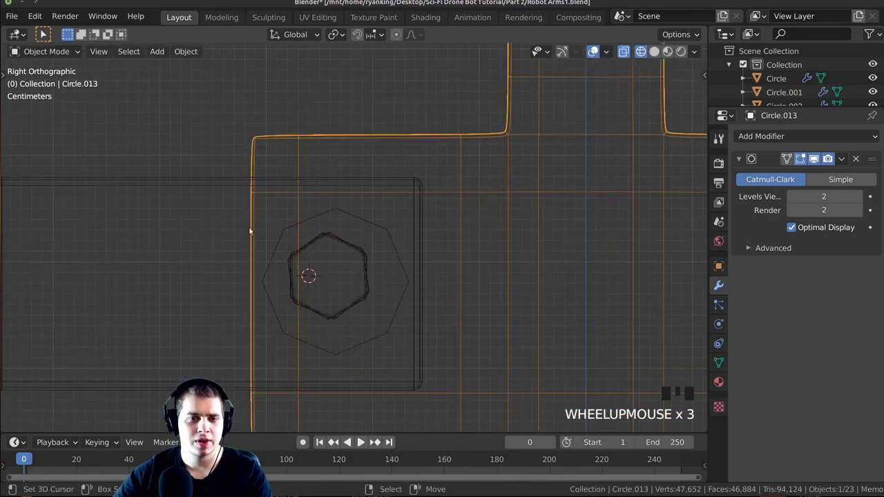
middle_click(319, 283)
scroll(up, 3)
right_click(285, 249)
key(g)
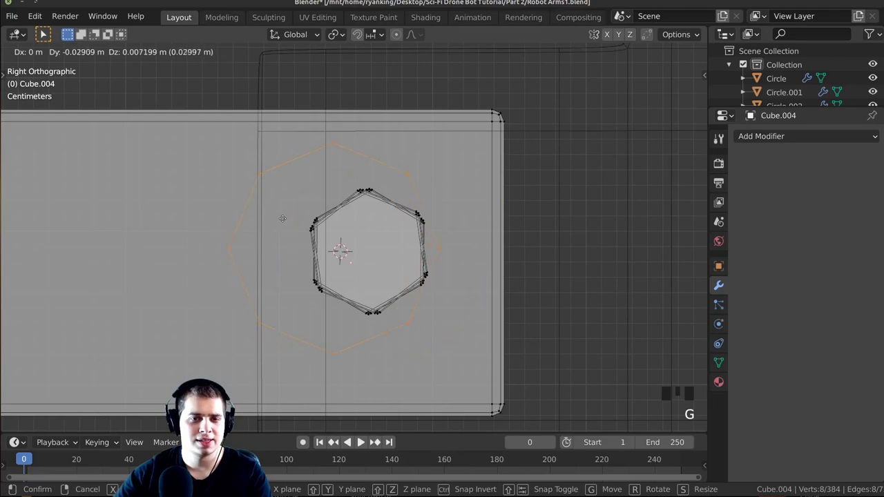
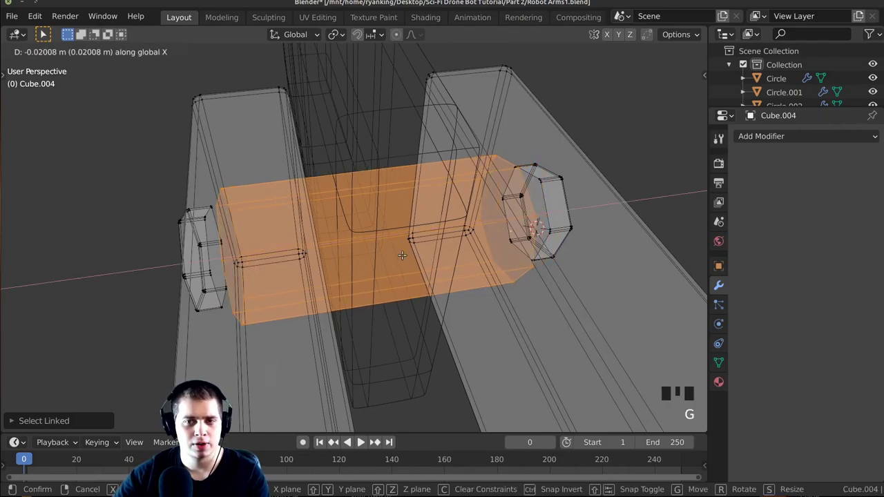
Shape the circle ends into hex bolt heads and separate the axle pin as its own object
scroll(down, 3)
middle_click(514, 251)
scroll(up, 3)
key(w)
drag(443, 213, 462, 246)
scroll(up, 3)
drag(474, 276, 590, 286)
scroll(down, 3)
key(Tab)
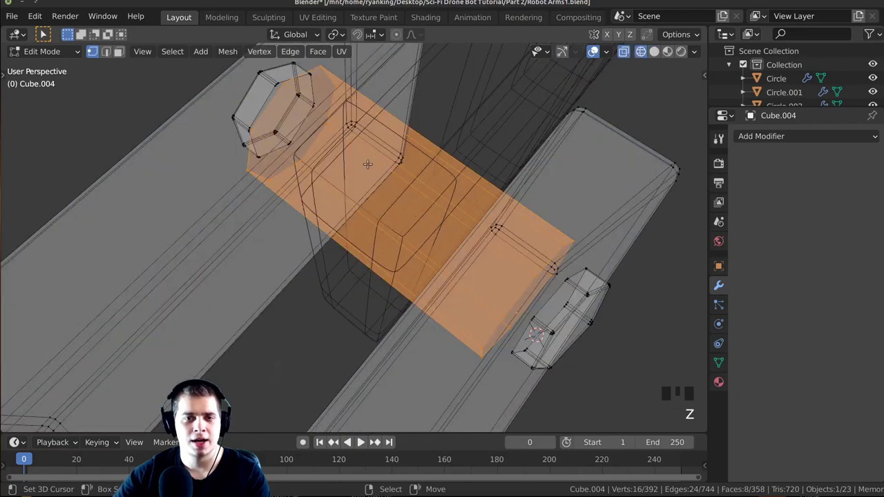
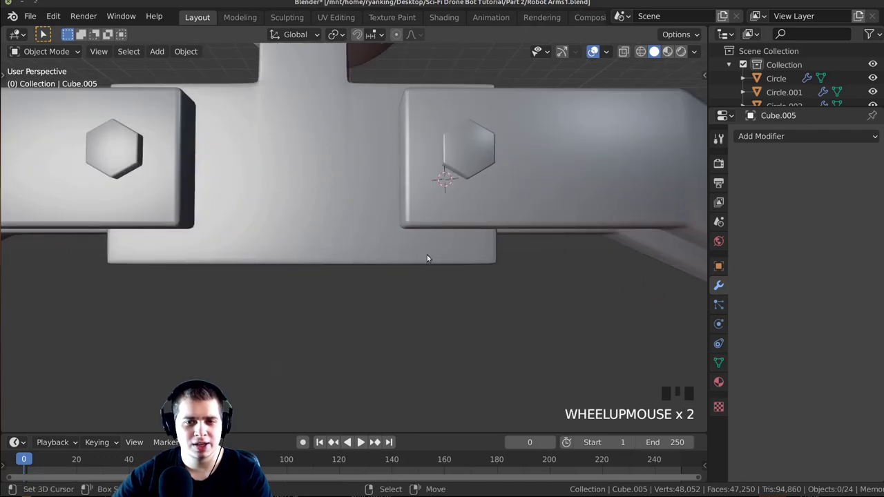
Move the T-mount's bottom edge loop down along Z to cover the arm joint
drag(330, 266, 402, 250)
key(KP_1)
scroll(down, 3)
middle_click(412, 224)
scroll(up, 3)
key(Tab)
key(KP_1)
scroll(up, 3)
key(g)
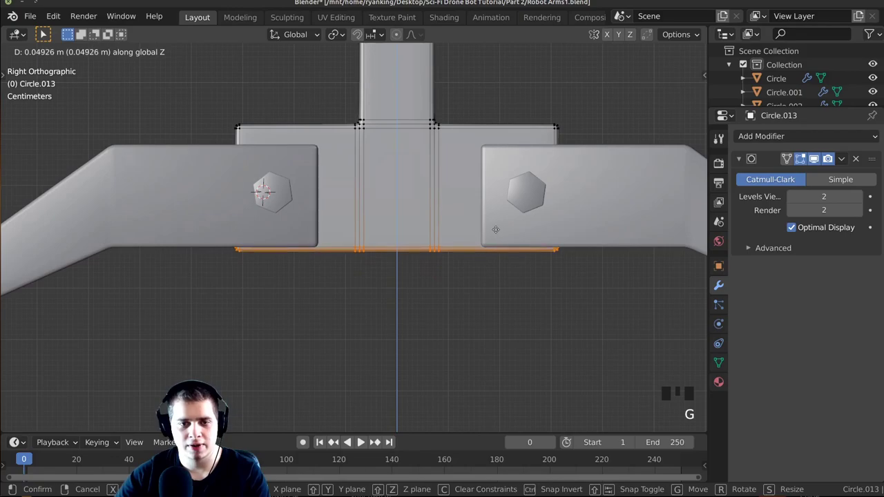
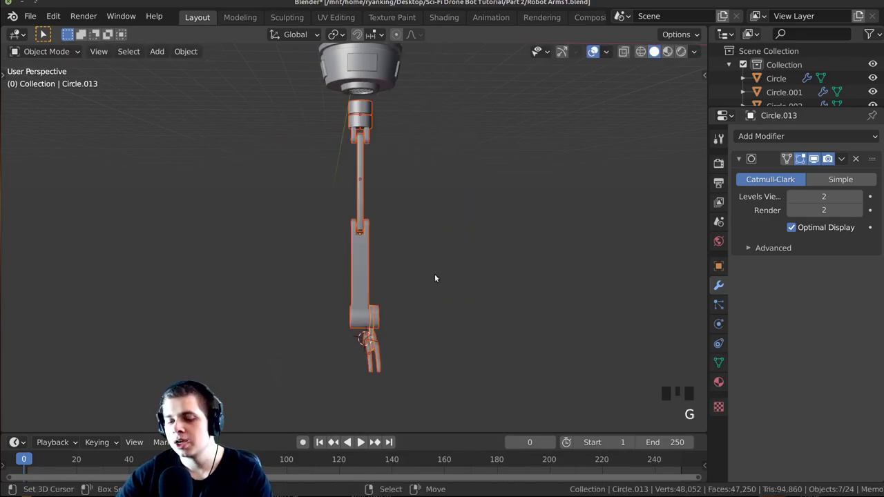
Scale the whole clamp arm group and raise it under the drone body in Front view
key(KP_1)
middle_click(385, 254)
scroll(up, 3)
scroll(down, 3)
middle_click(600, 274)
key(s)
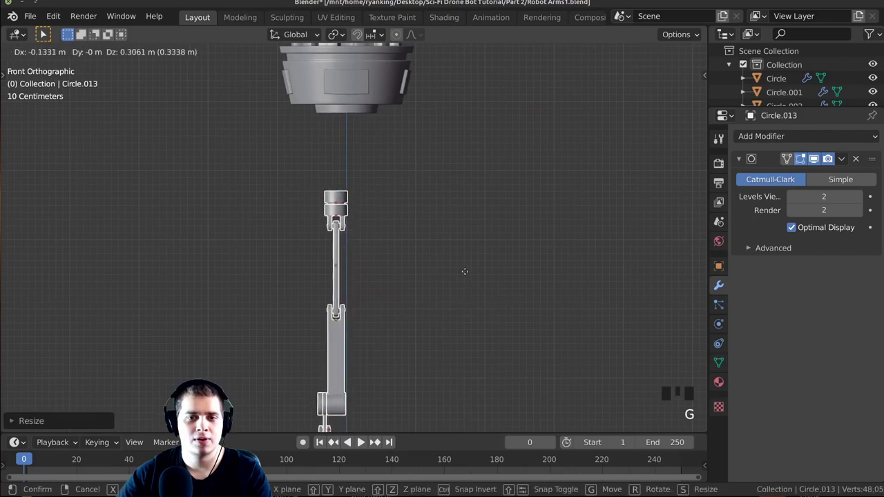
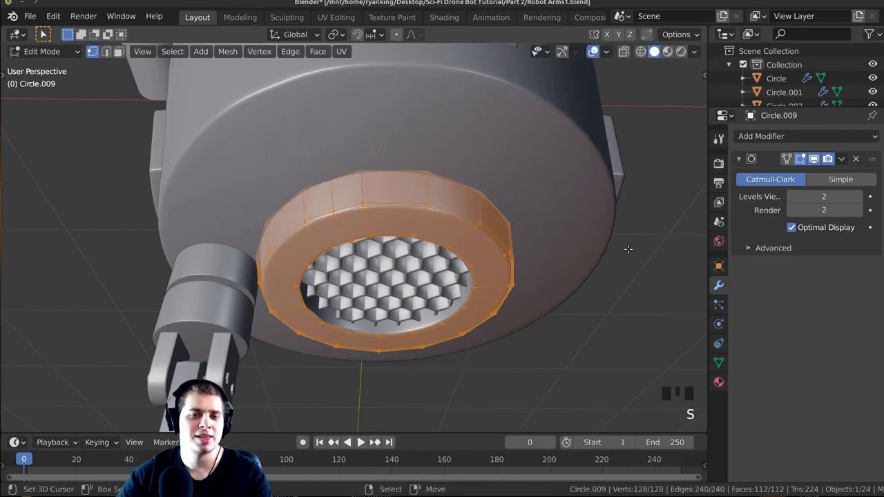
Rescale the rim around the honeycomb vent so it fits the attached arm
scroll(down, 3)
key(s)
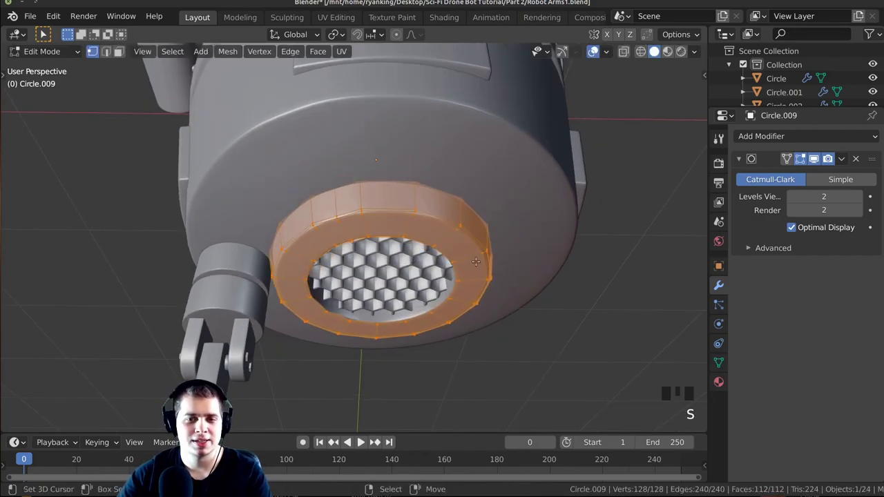
right_click(419, 277)
key(s)
middle_click(494, 277)
scroll(up, 3)
key(a)
middle_click(326, 235)
scroll(up, 3)
scroll(down, 3)
Recentre the scene with Shift+C and check the hanging arm from Front view
drag(386, 269, 319, 317)
scroll(down, 3)
drag(339, 332, 425, 141)
scroll(down, 3)
drag(393, 179, 365, 253)
key(shift+c)
key(KP_1)
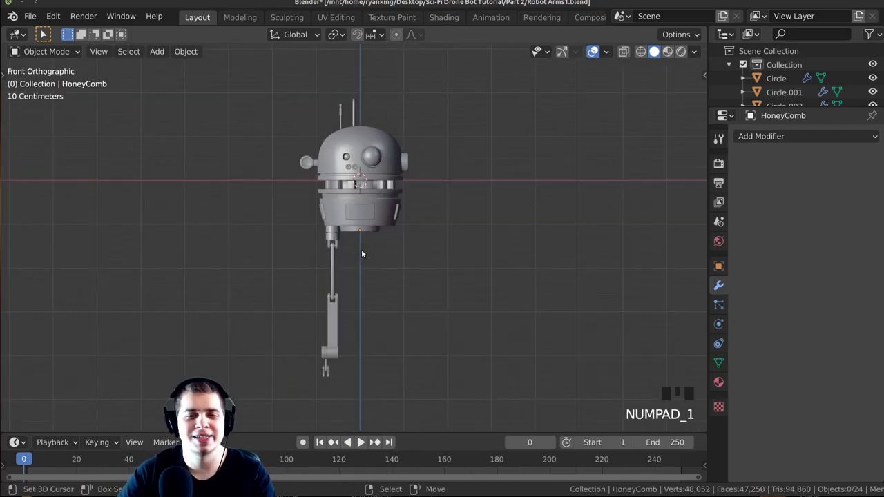
middle_click(378, 239)
scroll(up, 3)
drag(480, 235, 439, 265)
scroll(down, 3)
drag(398, 268, 434, 296)
scroll(up, 3)
Orbit around the drone to inspect how the arm and claw sit beneath the body
middle_click(378, 263)
scroll(down, 3)
middle_click(357, 230)
scroll(up, 3)
drag(353, 254, 374, 344)
scroll(down, 3)
middle_click(306, 303)
scroll(up, 3)
middle_click(354, 278)
scroll(up, 3)
scroll(down, 3)
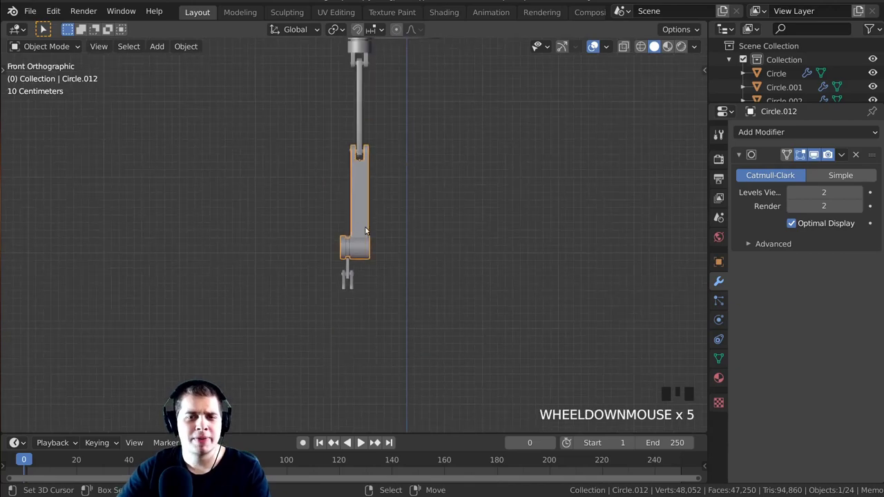
scroll(up, 3)
middle_click(391, 226)
scroll(down, 3)
scroll(up, 3)
Nudge the arm piece and line up a straight front view of it
middle_click(361, 291)
drag(322, 308, 357, 254)
scroll(down, 3)
scroll(down, 3)
key(g)
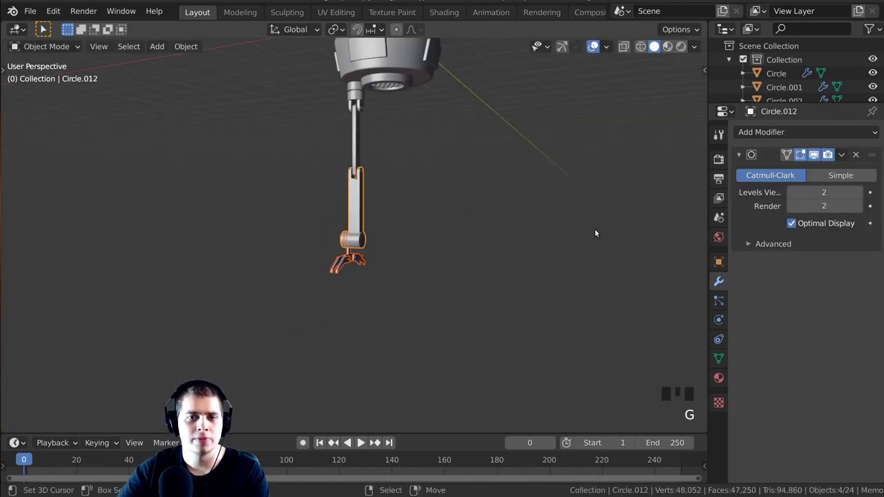
key(KP_1)
scroll(up, 3)
middle_click(457, 222)
In X-ray Edit Mode on Circle.012, box-select the clamp vertices and lower them along Z
key(Tab)
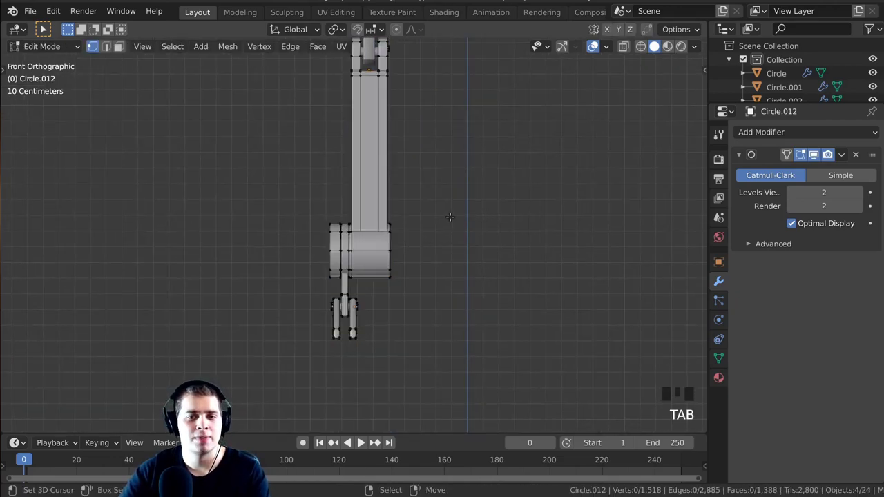
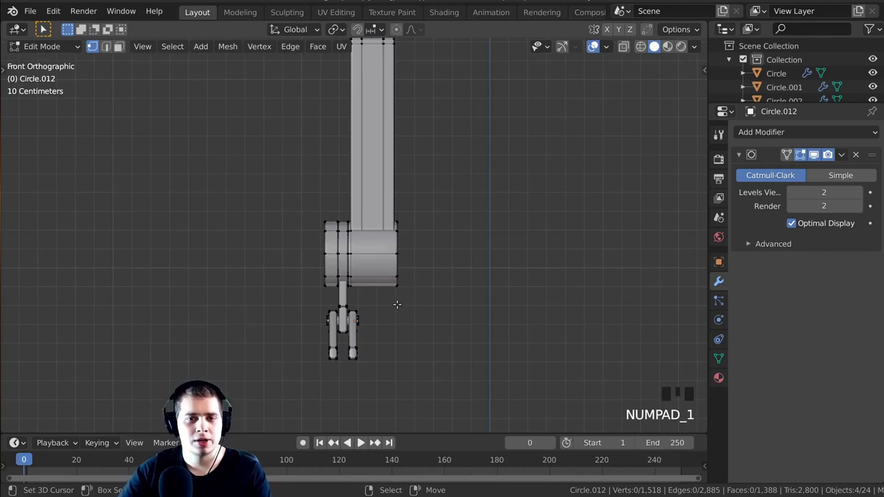
key(z)
scroll(down, 3)
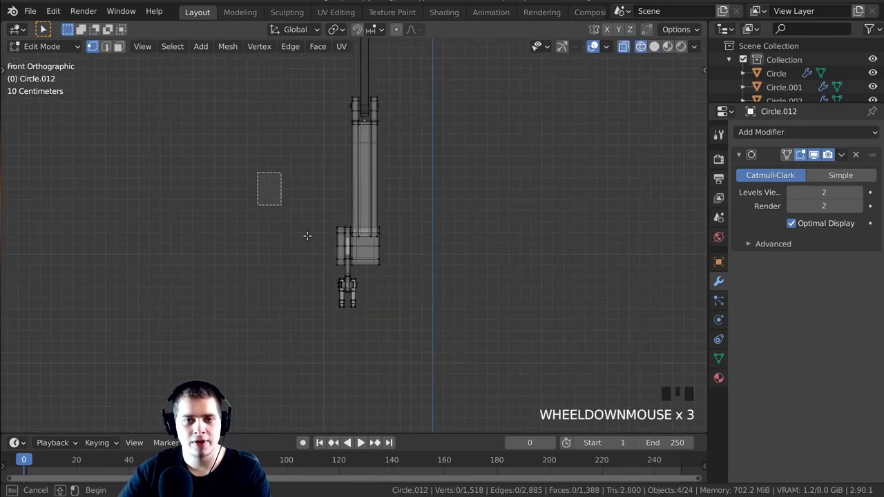
scroll(up, 3)
key(a)
scroll(down, 3)
key(b)
scroll(down, 3)
key(z)
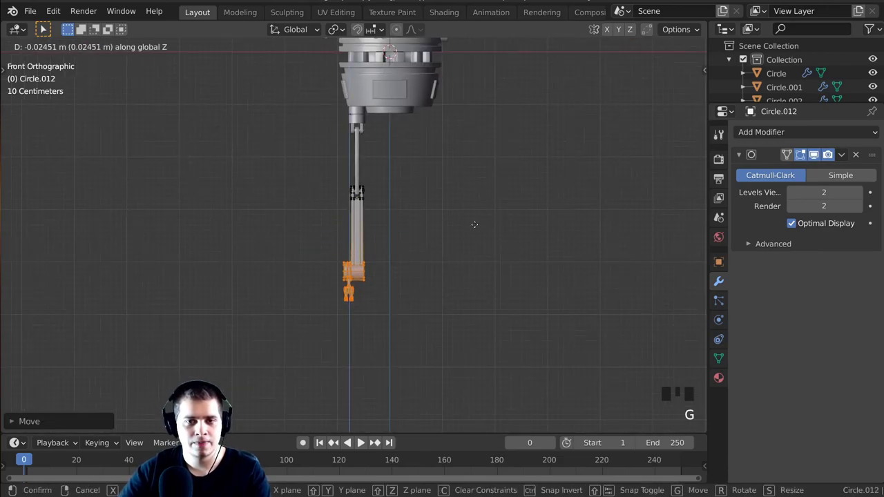
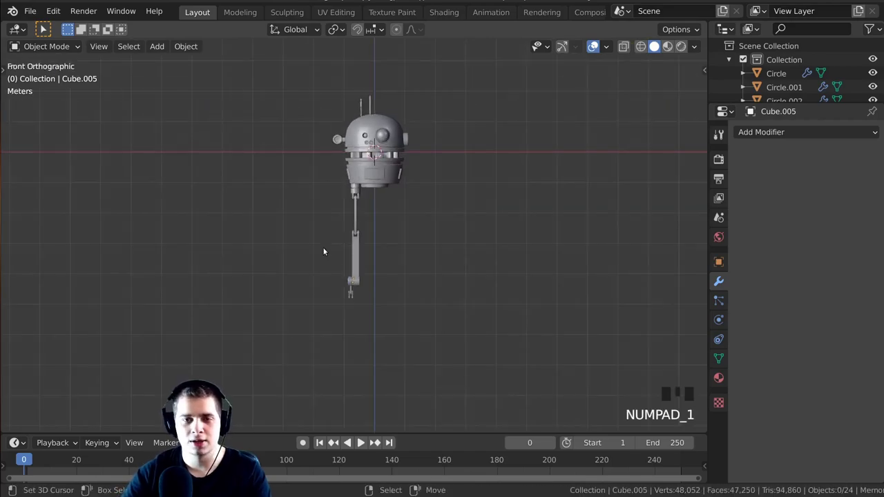
Add a test armature bone beside the drone and reposition it
drag(461, 202, 353, 271)
scroll(down, 3)
scroll(up, 3)
middle_click(384, 257)
scroll(up, 3)
drag(400, 250, 432, 251)
key(shift+a)
scroll(down, 3)
key(g)
key(KP_Decimal)
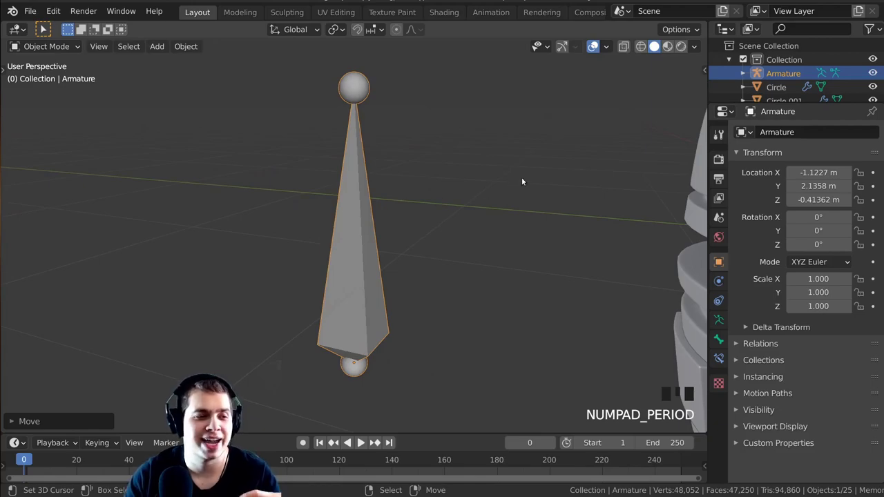
Inspect the armature bone from around the drone and delete it again
scroll(down, 3)
middle_click(462, 217)
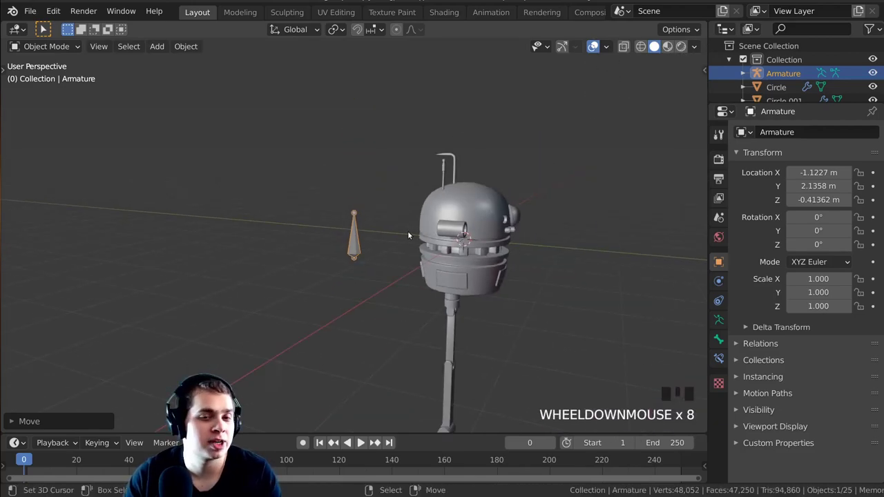
middle_click(409, 226)
key(x)
right_click(450, 373)
key(KP_Decimal)
key(a)
Select the Cube.003 rod under the upper joint and bring up the Transform Pivot Point choices
middle_click(472, 229)
scroll(up, 3)
scroll(down, 3)
middle_click(367, 236)
scroll(up, 3)
middle_click(369, 253)
scroll(down, 3)
drag(378, 199, 304, 250)
scroll(up, 3)
drag(371, 119, 356, 270)
scroll(up, 3)
middle_click(333, 265)
scroll(up, 3)
right_click(381, 204)
drag(404, 221, 449, 231)
scroll(up, 3)
scroll(down, 3)
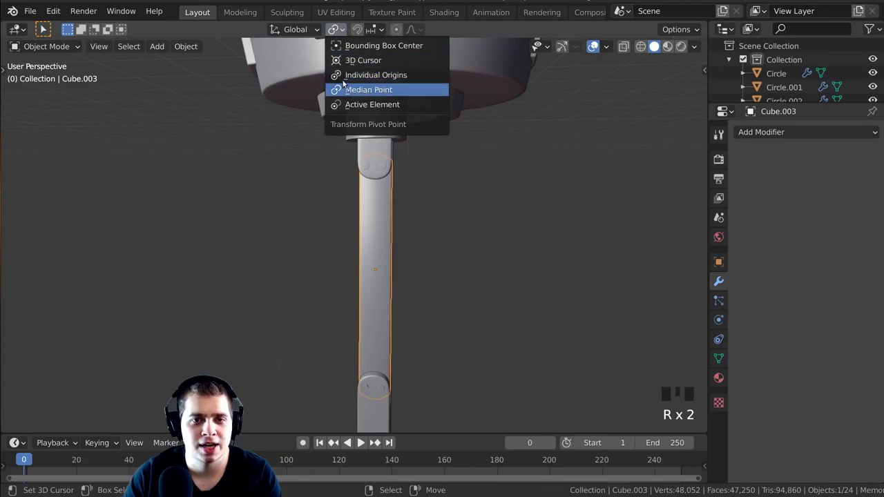
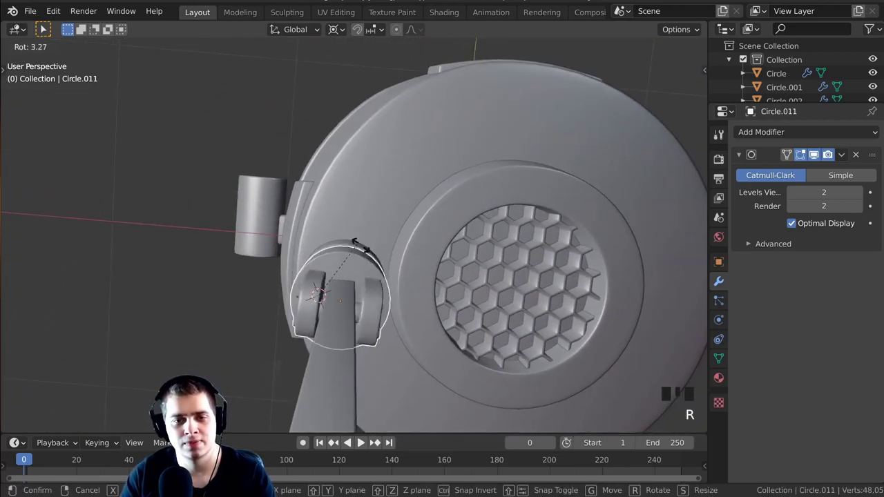
middle_click(353, 348)
key(a)
middle_click(343, 289)
scroll(up, 3)
drag(373, 220, 458, 169)
middle_click(457, 169)
key(shift+c)
middle_click(395, 184)
key(KP_Decimal)
scroll(down, 3)
key(g)
middle_click(384, 199)
scroll(up, 3)
drag(386, 182, 413, 195)
scroll(up, 3)
middle_click(426, 169)
key(r)
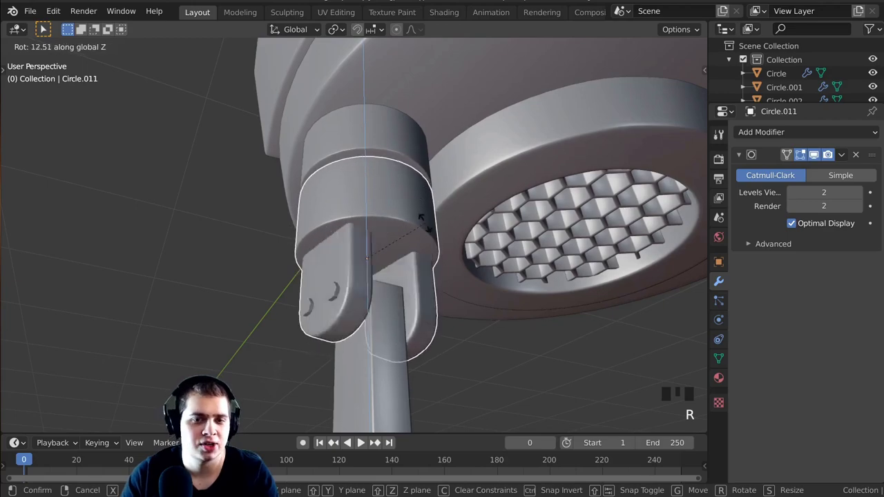
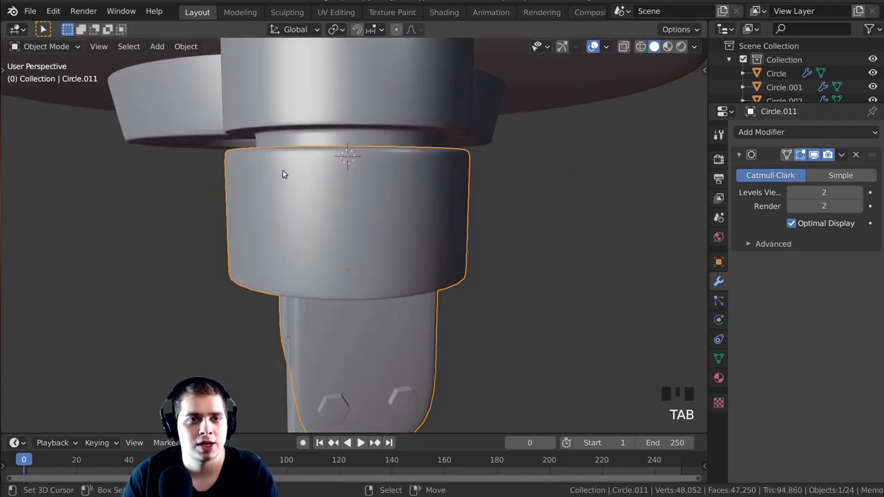
Set the ring joint Circle.011's origin to the 3D cursor at its top and swivel it around Z
scroll(down, 3)
drag(312, 210, 342, 274)
scroll(up, 3)
scroll(down, 3)
drag(340, 225, 343, 105)
middle_click(507, 279)
scroll(down, 3)
key(r)
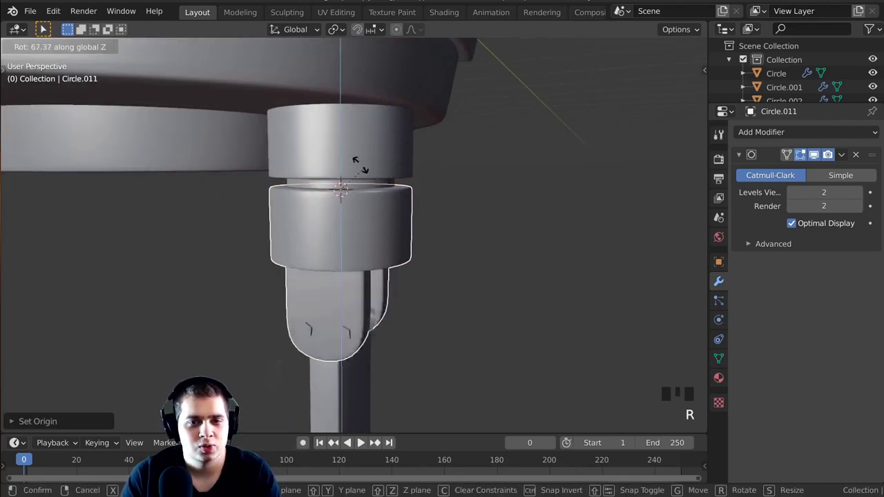
Test-rotate the collar joint again around the vertical axis to confirm it pivots correctly
middle_click(419, 274)
scroll(down, 3)
middle_click(420, 233)
scroll(up, 3)
key(r)
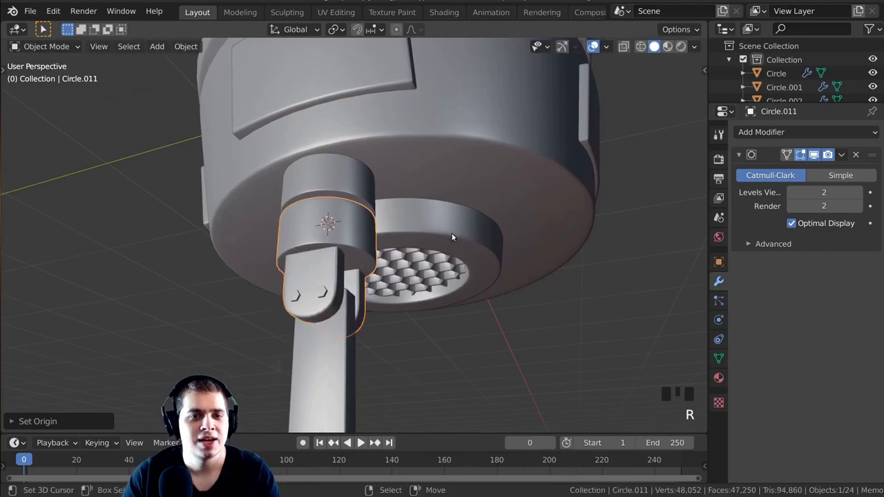
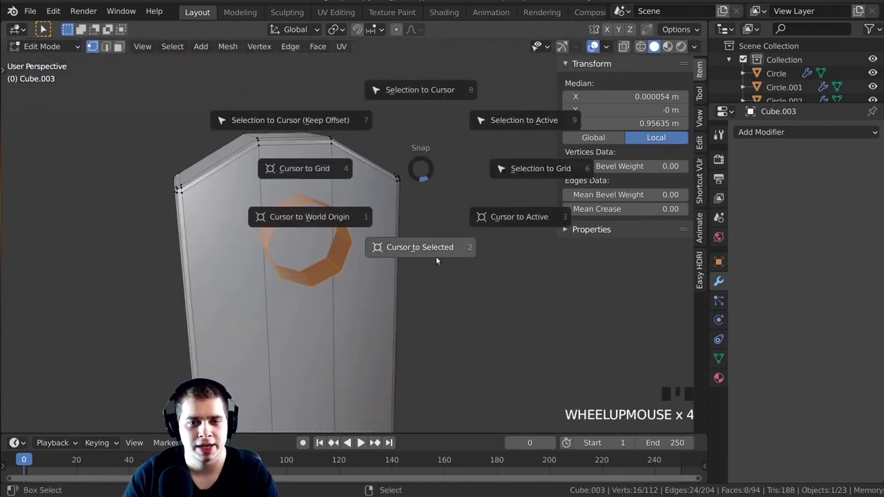
Snap the 3D cursor to the selected vertex loop of the arm link's upper hole via Shift+S
scroll(up, 3)
key(shift+s)
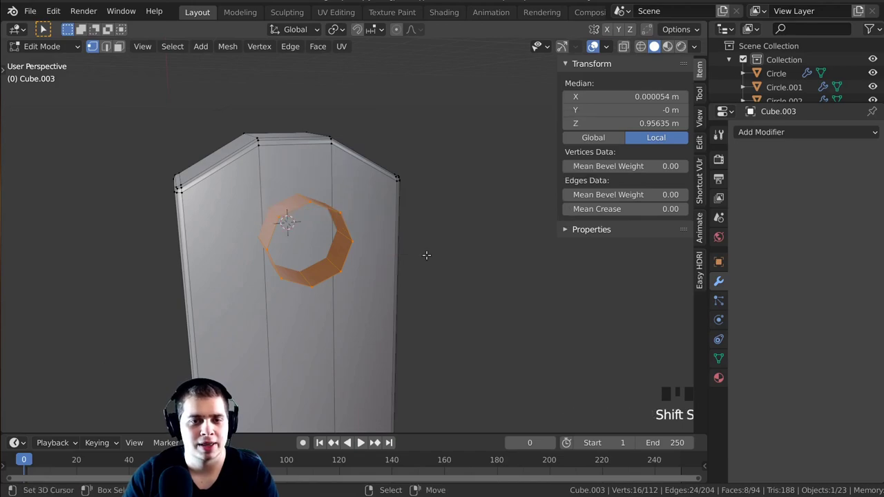
key(shift+s)
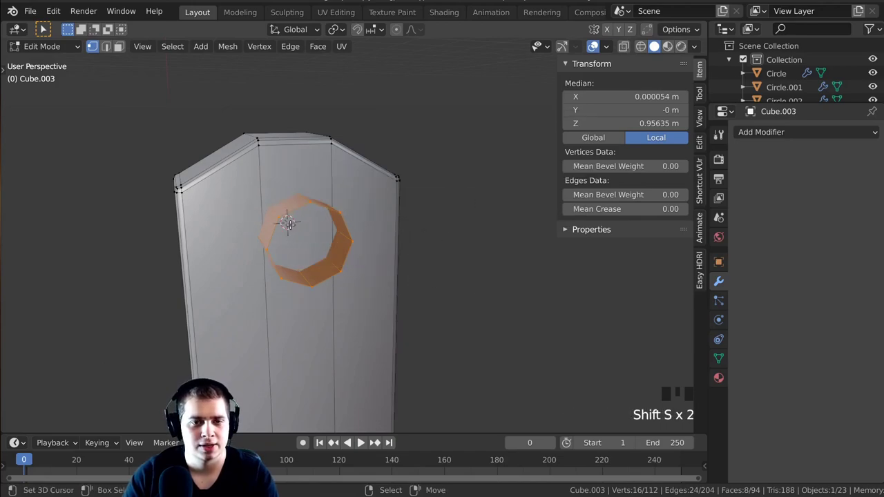
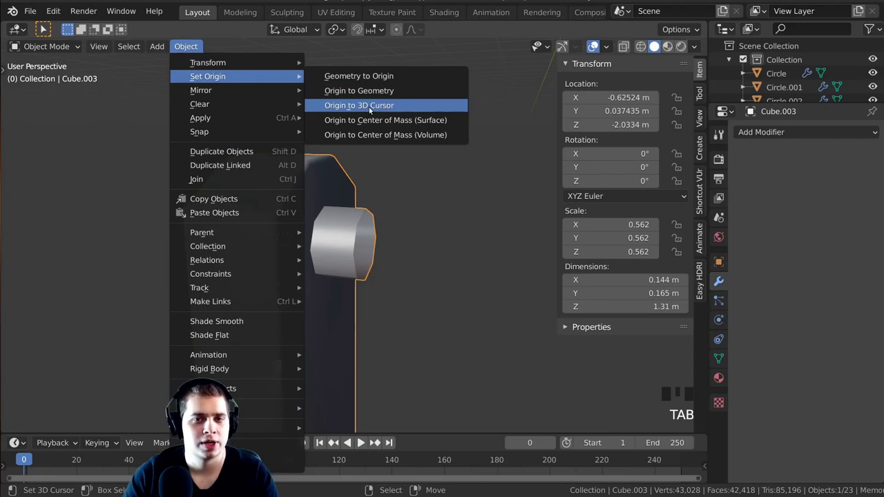
Set the arm link's origin to the 3D cursor at its top hole and test-swing it
scroll(down, 3)
middle_click(333, 296)
scroll(down, 3)
middle_click(429, 248)
key(r)
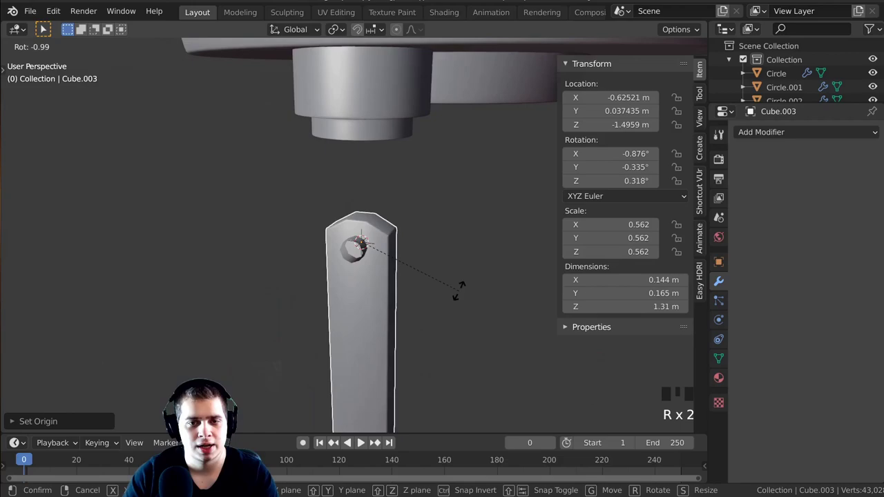
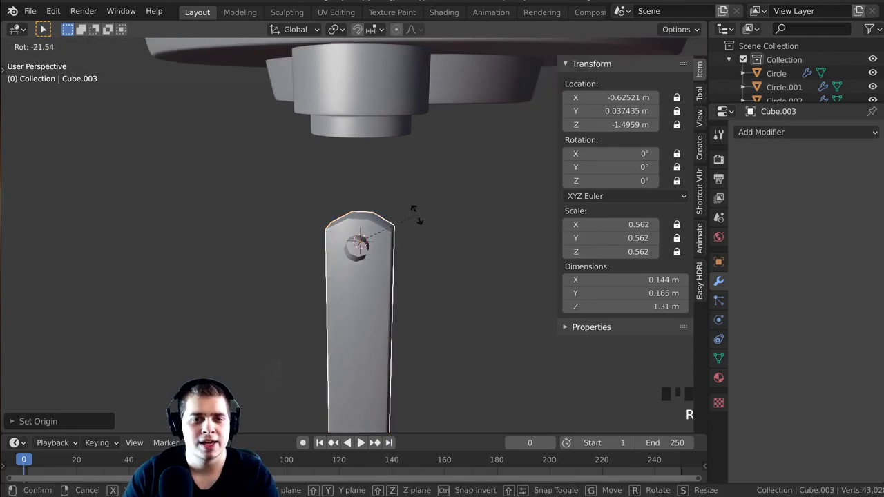
Lock the arm link's location, rotation and scale except Rotation X, then swing it around X
scroll(down, 3)
middle_click(424, 206)
scroll(down, 3)
middle_click(459, 224)
key(r)
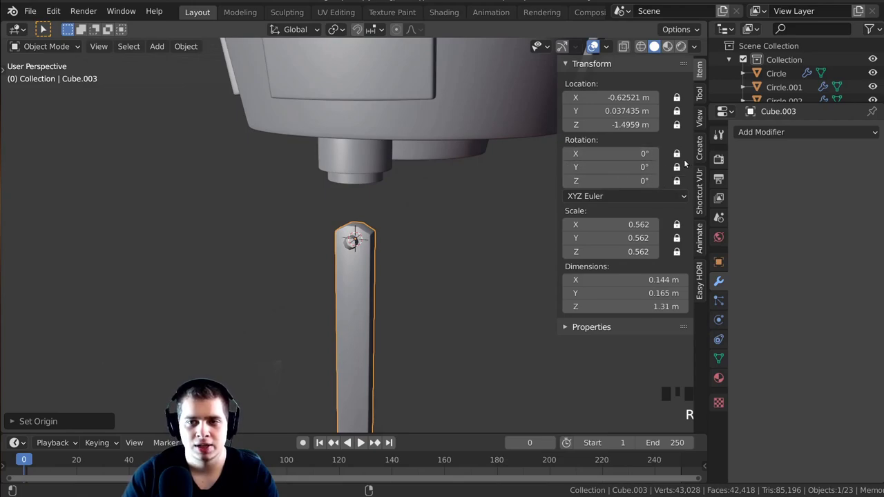
click(681, 153)
key(r)
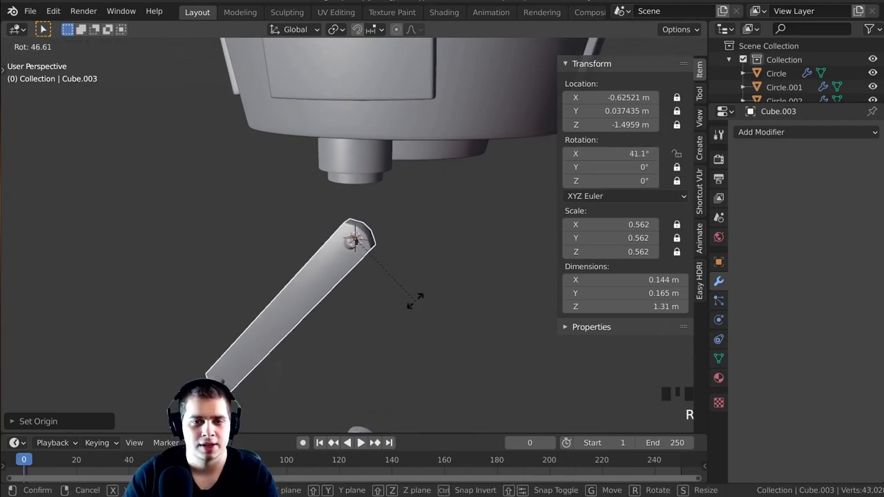
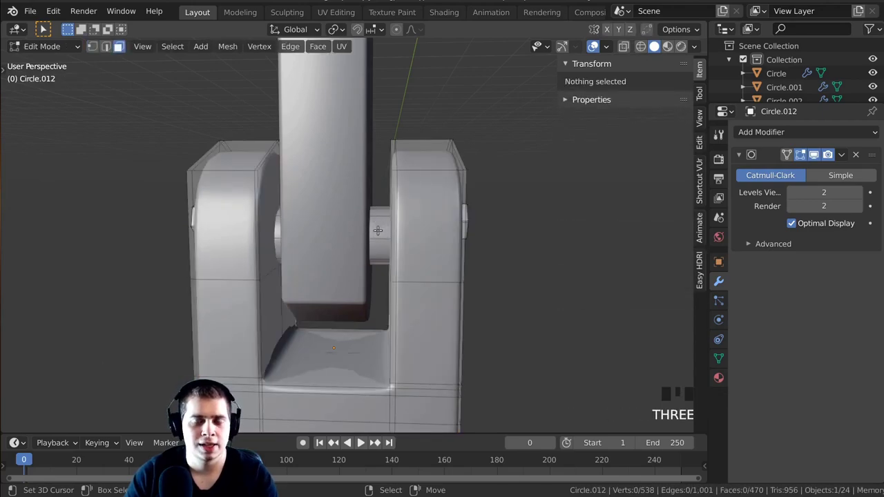
Select the linked arm geometry in Edit Mode and move it out of the joint
key(l)
scroll(down, 3)
key(g)
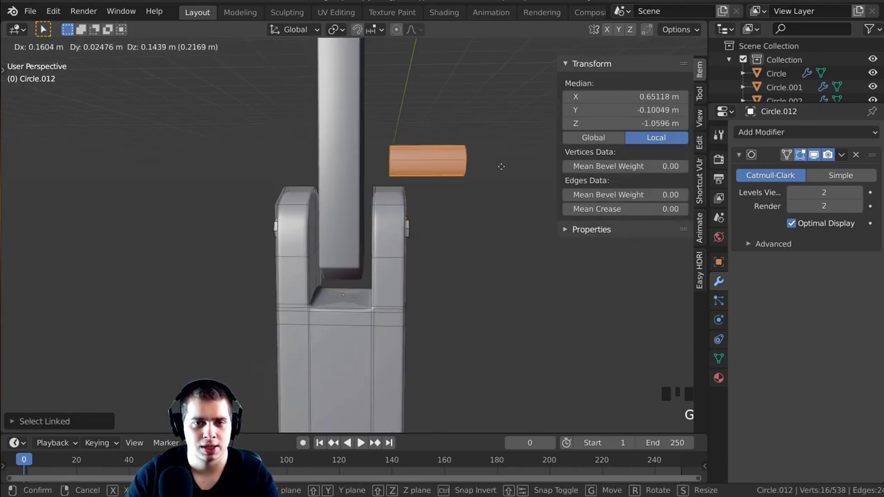
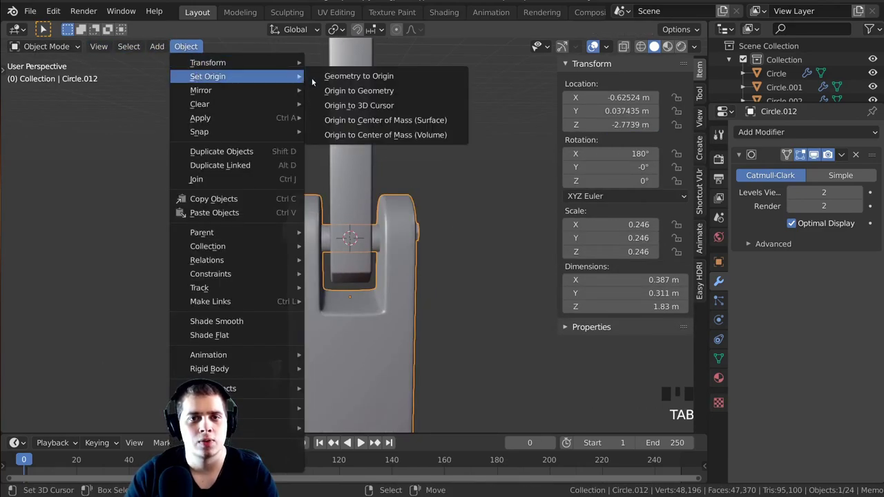
Set Circle.012's origin to the 3D cursor at its joint, then select the clamp head Circle.013
click(376, 107)
scroll(down, 3)
drag(455, 215, 682, 100)
drag(681, 99, 411, 264)
scroll(down, 3)
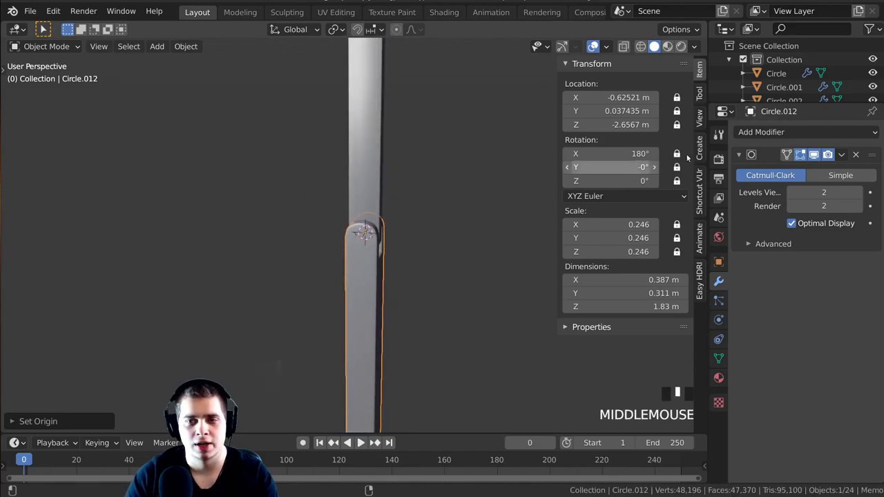
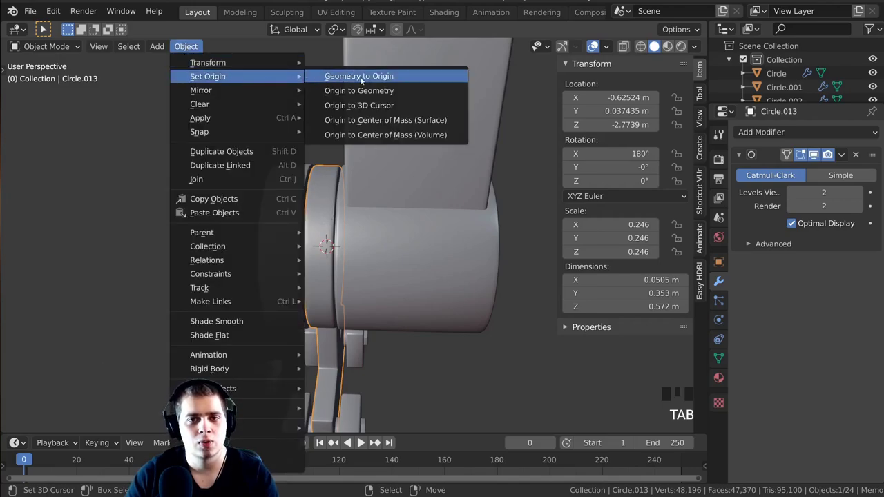
Set the clamp head Circle.013's origin to the 3D cursor at its hinge and test-rotate it
middle_click(340, 236)
scroll(down, 3)
key(r)
middle_click(377, 243)
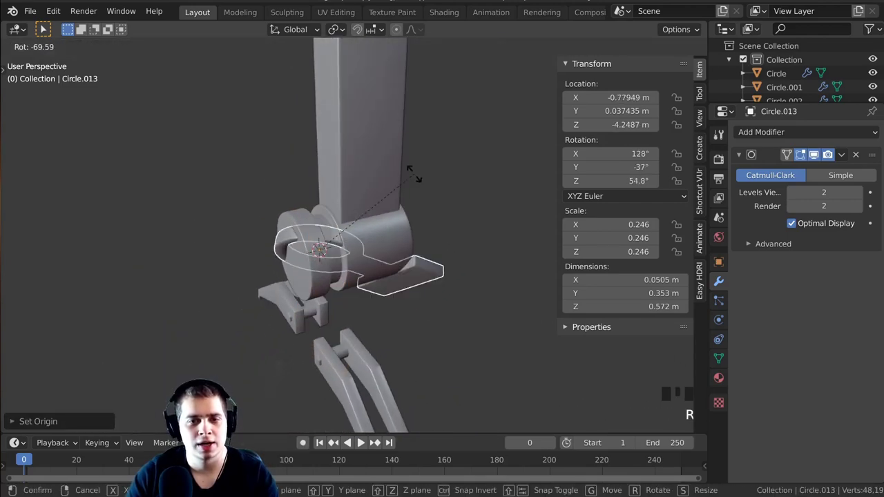
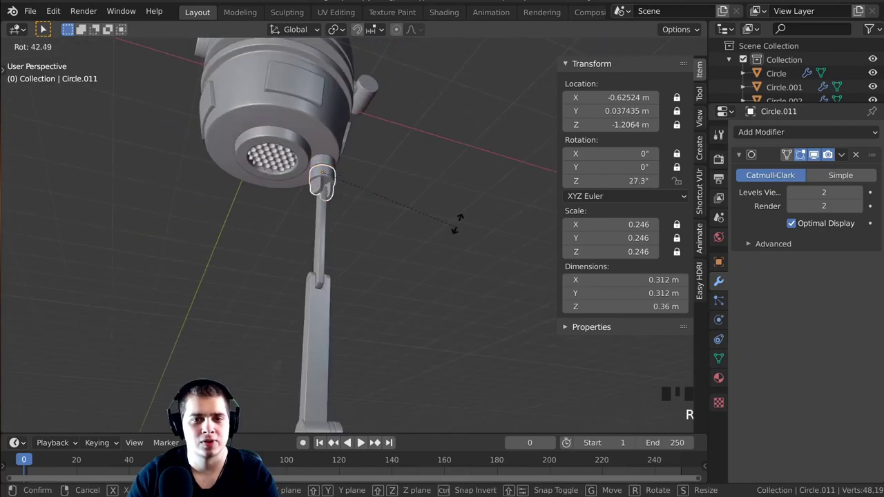
Select the right clamp jaw Cube.005 and nudge it into place at the clamp
scroll(up, 3)
drag(364, 225, 390, 211)
scroll(down, 3)
drag(386, 259, 383, 272)
scroll(up, 3)
middle_click(376, 280)
scroll(up, 3)
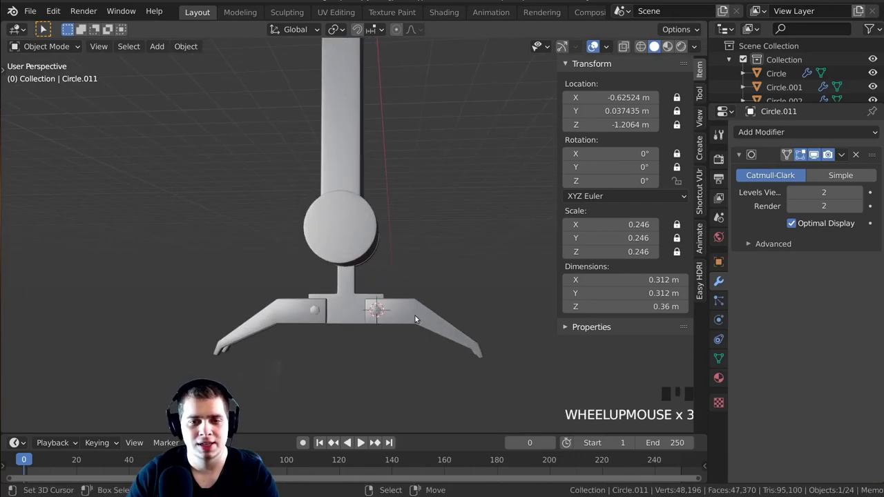
right_click(419, 317)
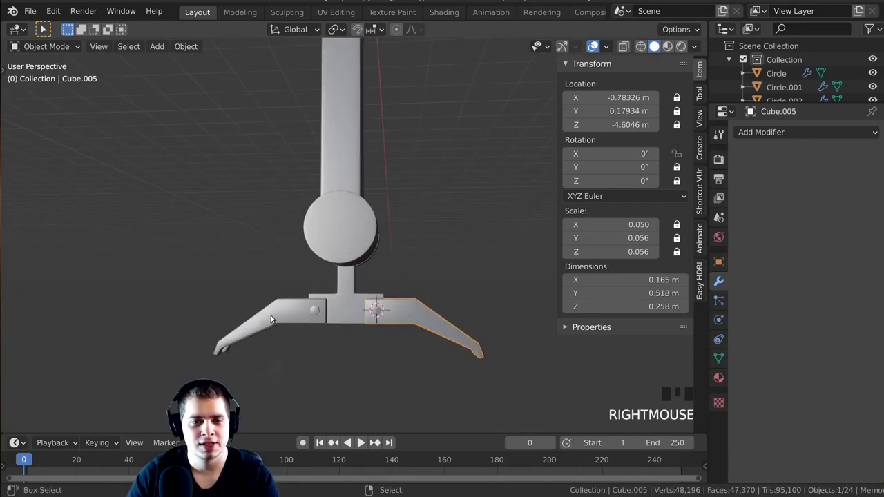
key(g)
middle_click(332, 299)
key(g)
middle_click(399, 307)
scroll(up, 3)
drag(387, 312, 386, 283)
Test-swing the clamp head Circle.013, cancel, then Shift-select both jaw cubes
right_click(386, 283)
scroll(down, 3)
middle_click(371, 272)
key(r)
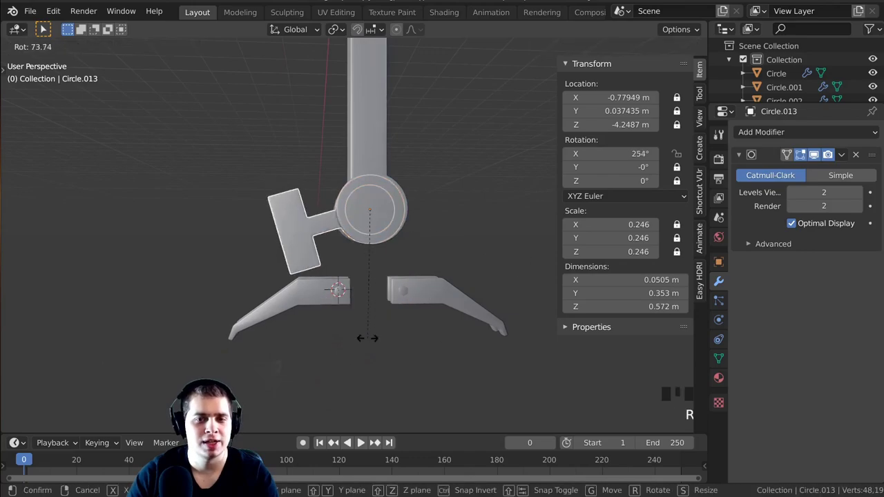
drag(410, 290, 350, 281)
middle_click(350, 282)
scroll(up, 3)
right_click(456, 302)
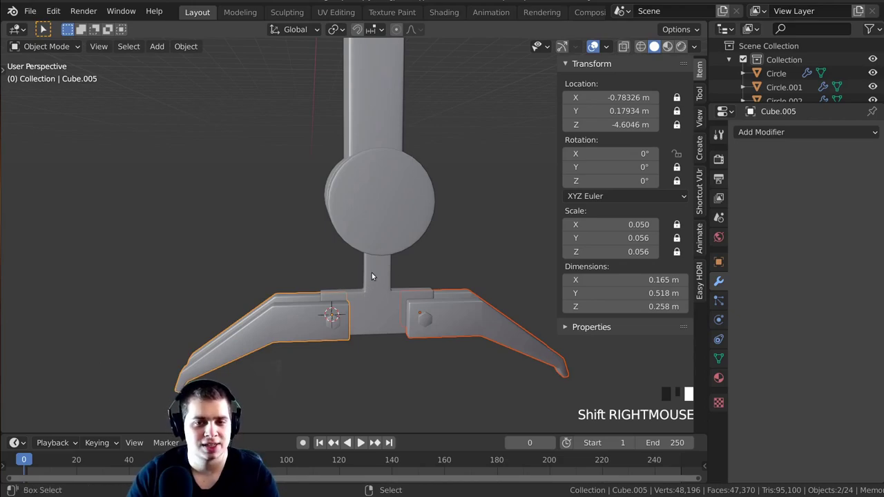
Add the clamp head to the selection last and parent both jaws to it with Ctrl+P > Object
right_click(376, 275)
middle_click(386, 270)
scroll(up, 3)
middle_click(442, 252)
scroll(up, 3)
scroll(up, 3)
drag(309, 206, 346, 203)
drag(346, 203, 328, 204)
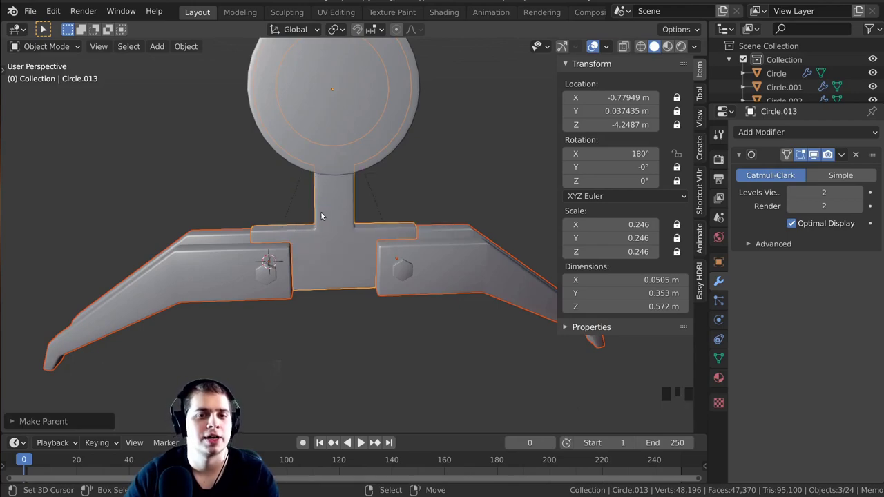
scroll(down, 3)
drag(429, 257, 395, 264)
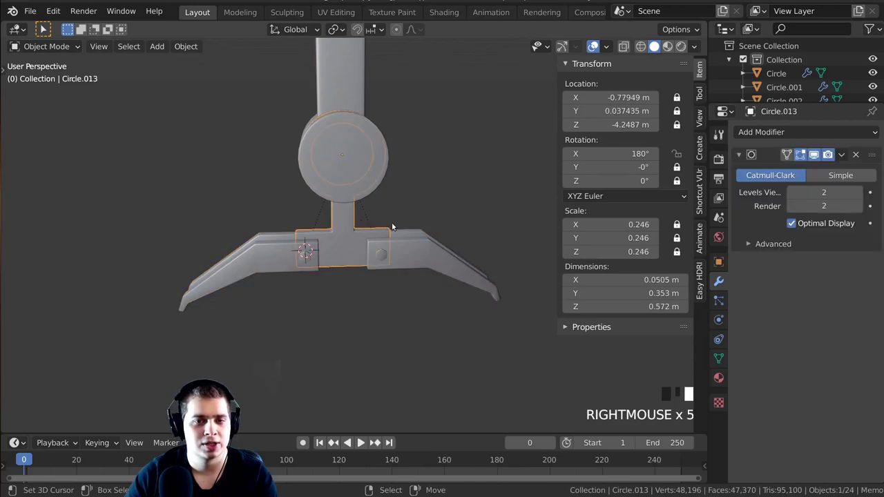
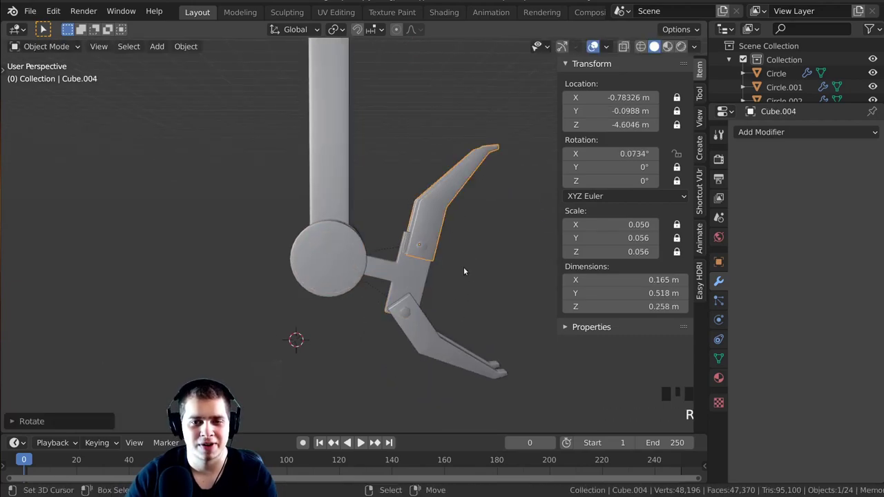
Rotate the clamp head to check the jaws follow, then undo the test rotation
right_click(449, 345)
key(r)
middle_click(453, 293)
key(ctrl+z)
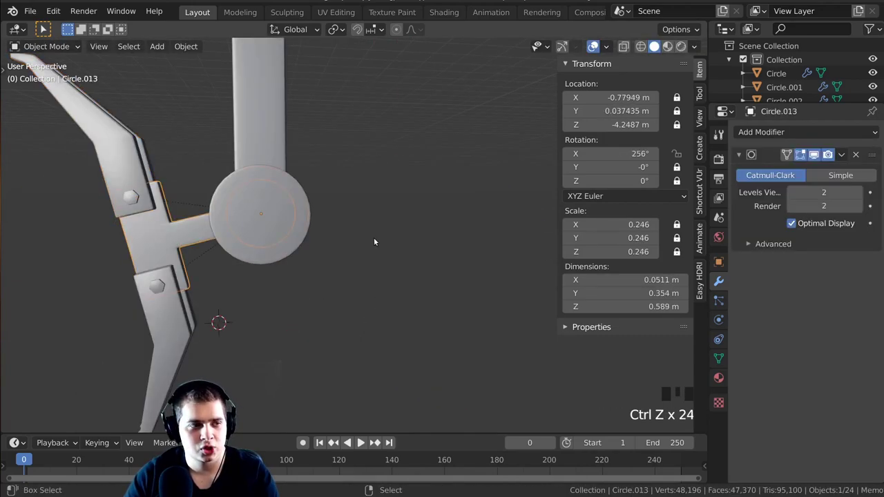
middle_click(450, 229)
scroll(down, 3)
middle_click(389, 275)
key(a)
middle_click(362, 289)
scroll(up, 3)
middle_click(351, 293)
Gather the six arm pieces from the claw fingers up through the rod to the top collar joint
scroll(down, 3)
scroll(down, 3)
drag(370, 286, 314, 270)
scroll(up, 3)
key(a)
drag(376, 284, 331, 296)
drag(332, 295, 301, 92)
scroll(down, 3)
middle_click(309, 154)
right_click(362, 193)
middle_click(354, 163)
right_click(343, 114)
drag(344, 217, 352, 198)
scroll(up, 3)
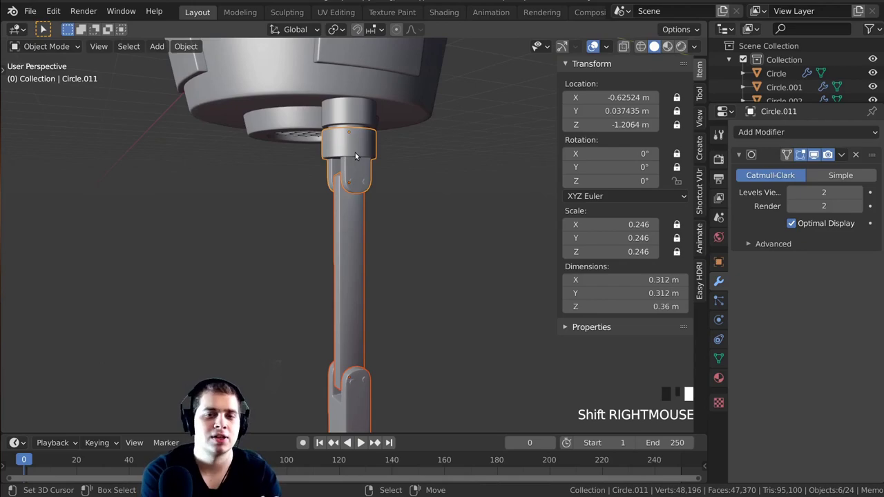
Add the remaining arm piece to the selection and apply Rotation to all seven pieces with Ctrl+A
right_click(356, 110)
scroll(down, 3)
key(g)
middle_click(401, 261)
scroll(up, 3)
middle_click(395, 297)
scroll(up, 3)
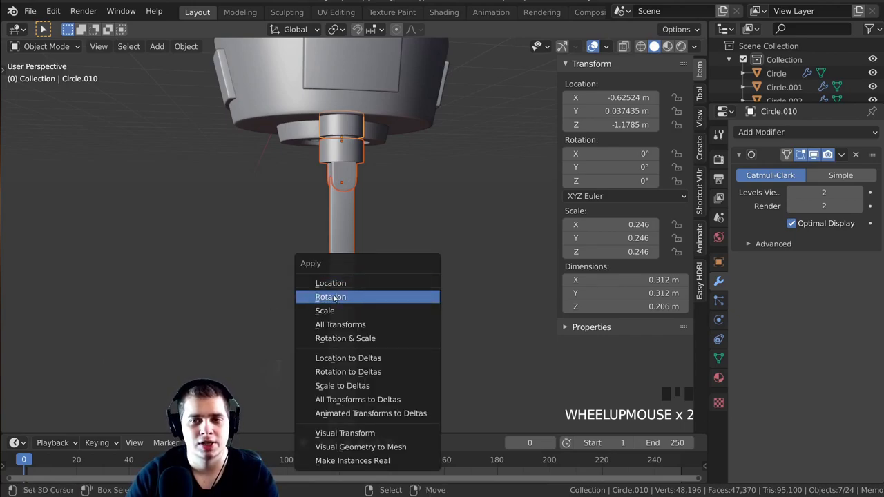
right_click(386, 236)
drag(436, 195, 252, 146)
scroll(down, 3)
drag(408, 178, 400, 191)
key(ctrl+a)
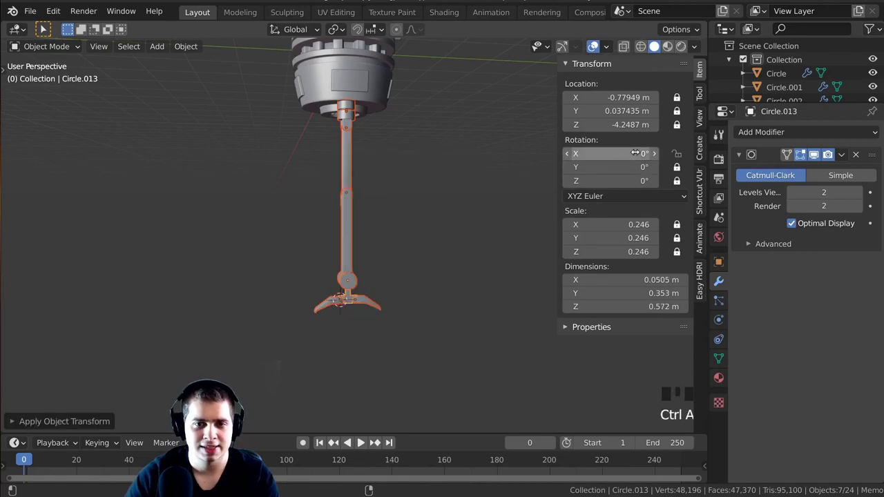
Orbit around the arm to confirm every joint now rests at zero rotation in its straight pose
scroll(up, 3)
middle_click(396, 263)
scroll(down, 3)
scroll(down, 3)
scroll(down, 3)
key(a)
scroll(down, 3)
drag(455, 263, 434, 207)
scroll(up, 3)
drag(418, 264, 360, 262)
scroll(up, 3)
middle_click(368, 265)
middle_click(394, 320)
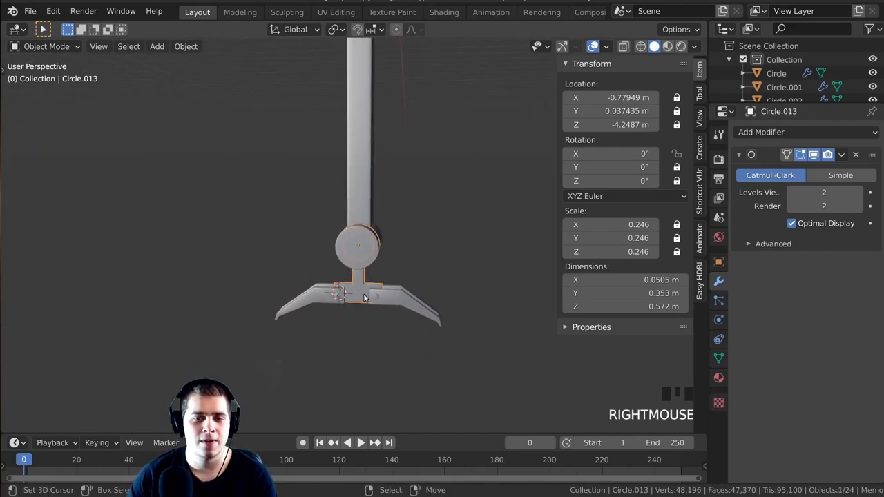
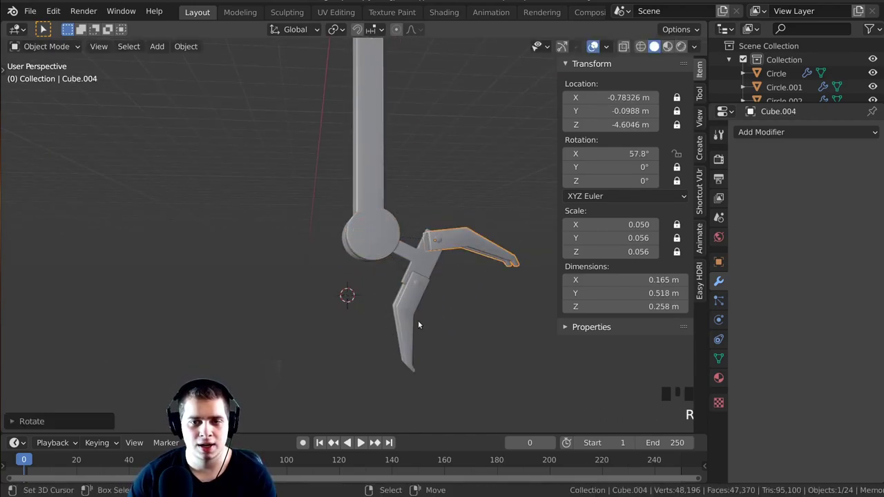
Swing the arm's top joint circle about -61° around X, then clear the rotation back to zero with Alt+R
right_click(410, 316)
key(r)
drag(527, 326, 412, 269)
drag(412, 269, 489, 263)
key(alt+r)
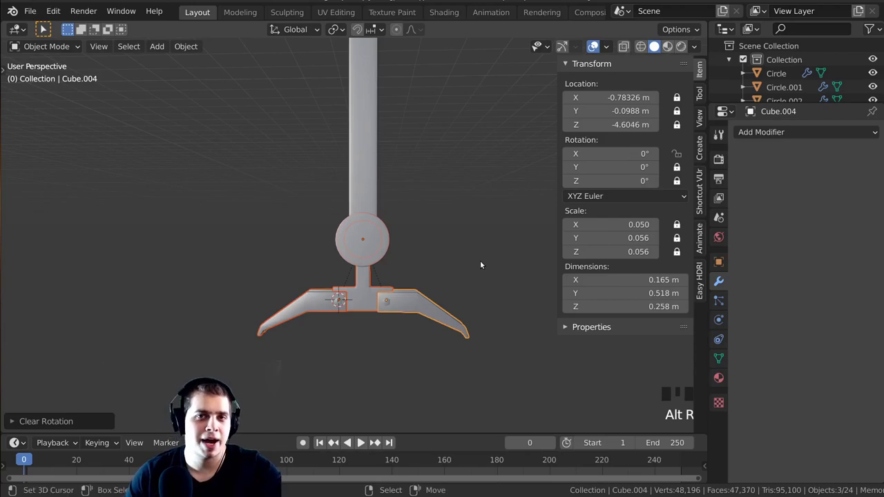
drag(482, 277, 285, 294)
key(alt+r)
Pick the claw head and jaw pieces one by one while orbiting around the hinge
middle_click(357, 317)
scroll(down, 3)
drag(354, 300, 402, 273)
scroll(up, 3)
right_click(385, 265)
middle_click(381, 260)
scroll(up, 3)
middle_click(397, 242)
right_click(286, 284)
middle_click(323, 235)
scroll(down, 3)
right_click(367, 135)
right_click(363, 274)
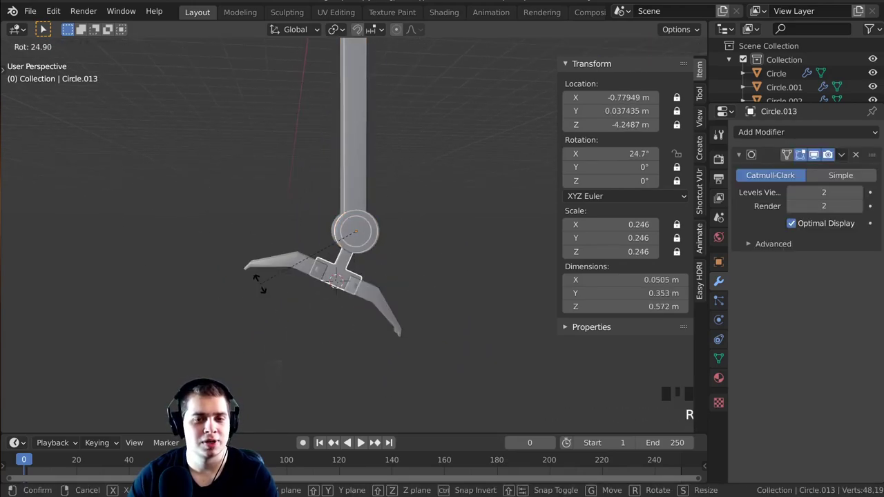
middle_click(308, 242)
scroll(up, 3)
middle_click(335, 241)
scroll(down, 3)
Select the lower arm pieces together and parent them to the joint circle with Ctrl+P
key(a)
drag(350, 198, 361, 339)
right_click(361, 339)
scroll(down, 3)
middle_click(368, 211)
right_click(360, 194)
middle_click(382, 234)
scroll(up, 3)
drag(377, 209, 389, 280)
key(ctrl+p)
Test-rotate the lower arm segment and jaws around their hinges and nudge one piece with G
right_click(359, 243)
middle_click(446, 217)
key(r)
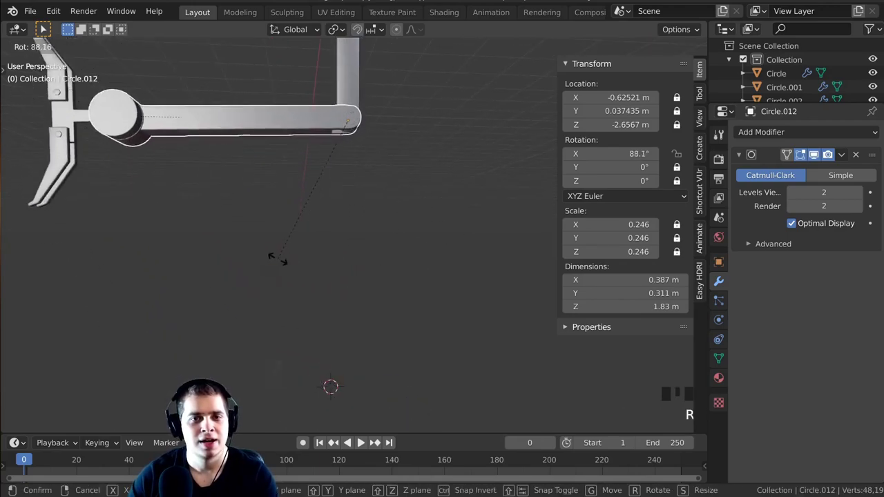
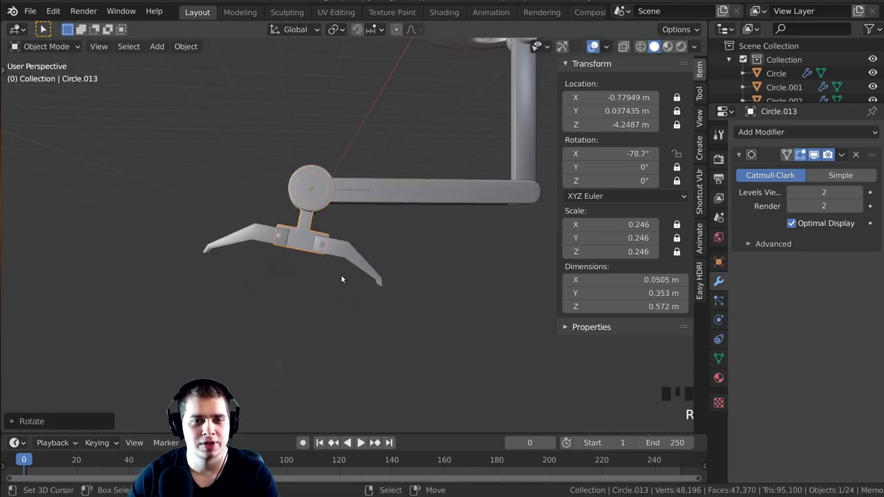
right_click(358, 254)
key(r)
right_click(242, 228)
key(g)
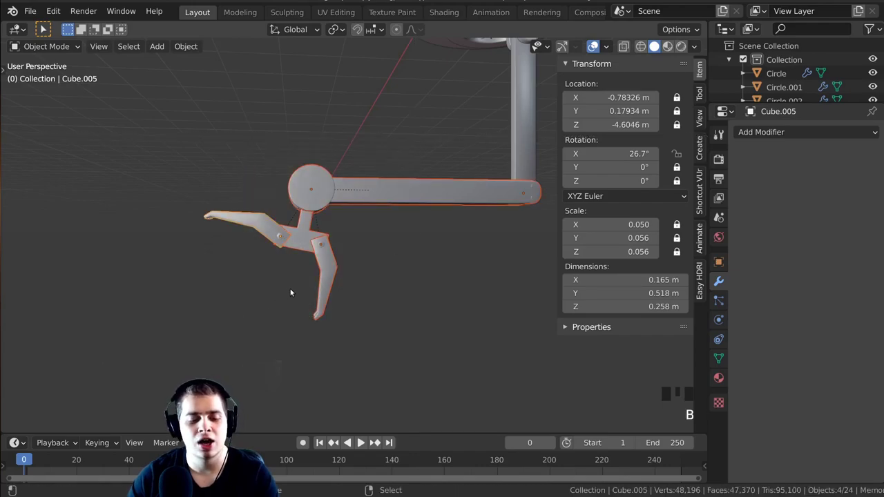
Deselect everything and re-pick the jaw pieces from a closer angle, leaving them in the straight pose
middle_click(423, 287)
scroll(down, 3)
key(a)
drag(400, 185, 368, 276)
right_click(369, 275)
drag(359, 216, 368, 204)
right_click(368, 204)
middle_click(361, 203)
scroll(up, 3)
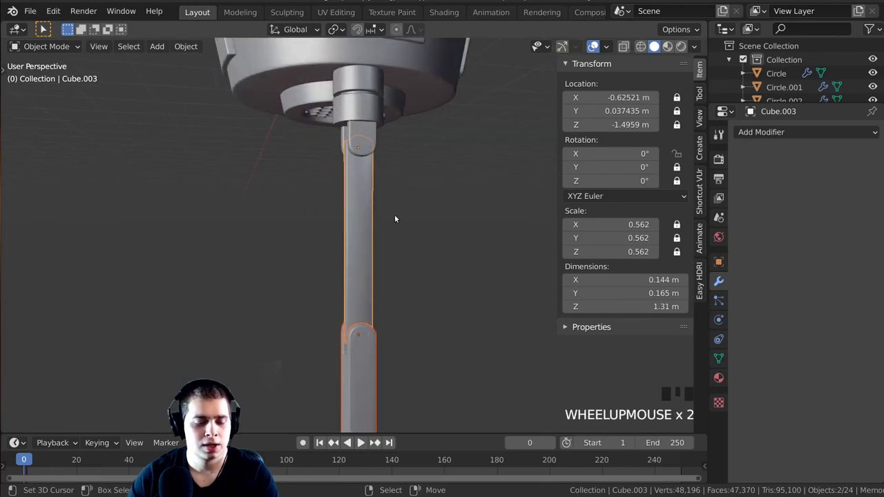
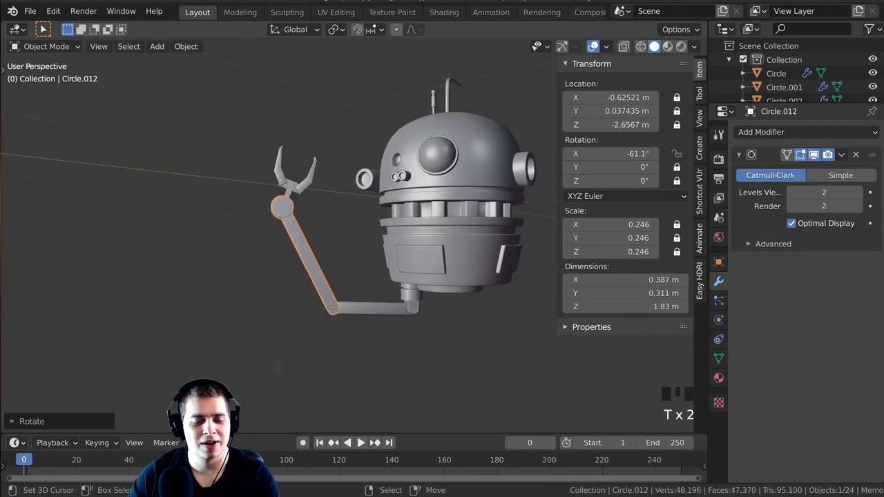
middle_click(341, 328)
key(b)
scroll(up, 3)
drag(407, 264, 410, 261)
key(alt+r)
scroll(down, 3)
key(a)
drag(367, 275, 355, 234)
scroll(up, 3)
drag(391, 222, 408, 214)
key(n)
drag(459, 281, 366, 223)
scroll(up, 3)
drag(363, 217, 336, 232)
click(337, 231)
scroll(down, 3)
drag(351, 250, 338, 256)
scroll(up, 3)
drag(422, 212, 415, 179)
click(416, 179)
drag(414, 196, 417, 190)
scroll(down, 3)
middle_click(451, 227)
scroll(down, 3)
drag(421, 193, 320, 229)
click(321, 229)
drag(319, 253, 390, 210)
scroll(up, 3)
drag(387, 182, 311, 380)
key(b)
drag(333, 274, 336, 115)
scroll(up, 3)
middle_click(349, 197)
scroll(up, 3)
drag(347, 192, 374, 161)
right_click(374, 161)
scroll(down, 3)
scroll(down, 3)
drag(427, 258, 441, 241)
key(KP_1)
middle_click(433, 252)
scroll(down, 3)
key(shift+d)
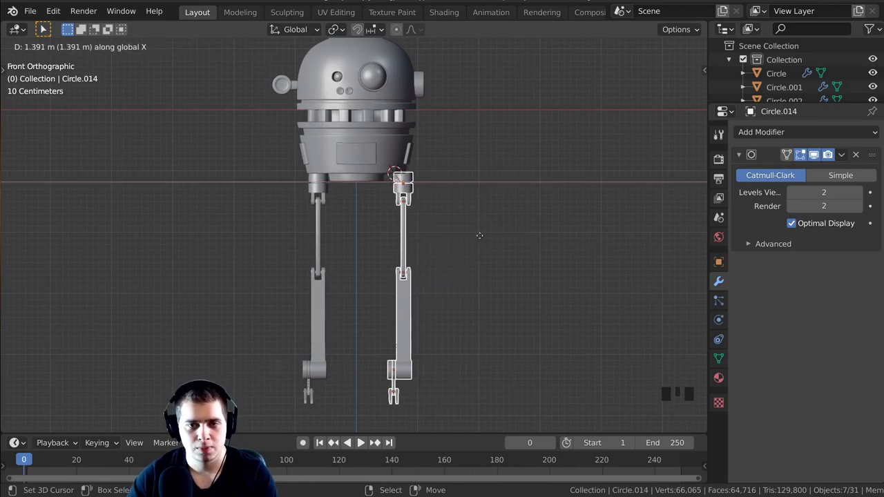
Move the duplicated leg with G so it hangs under the body's other side
middle_click(477, 182)
scroll(up, 3)
middle_click(486, 227)
scroll(up, 3)
key(g)
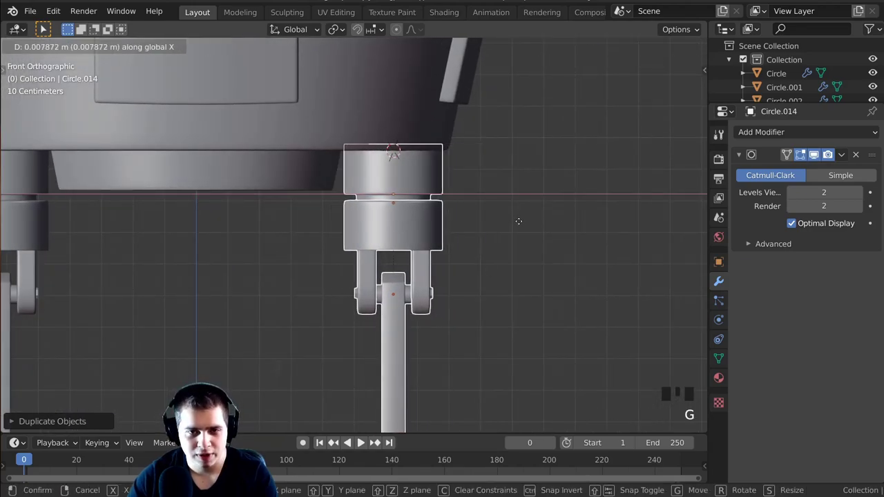
scroll(down, 3)
drag(236, 283, 464, 201)
scroll(down, 3)
middle_click(373, 233)
scroll(up, 3)
scroll(up, 3)
In front view, snap the copy's position precisely and start scaling it by -1 along X to mirror it
key(KP_1)
scroll(up, 3)
middle_click(274, 287)
scroll(up, 3)
scroll(down, 3)
drag(397, 215, 506, 166)
scroll(up, 3)
middle_click(500, 154)
scroll(down, 3)
scroll(up, 3)
scroll(up, 3)
key(s)
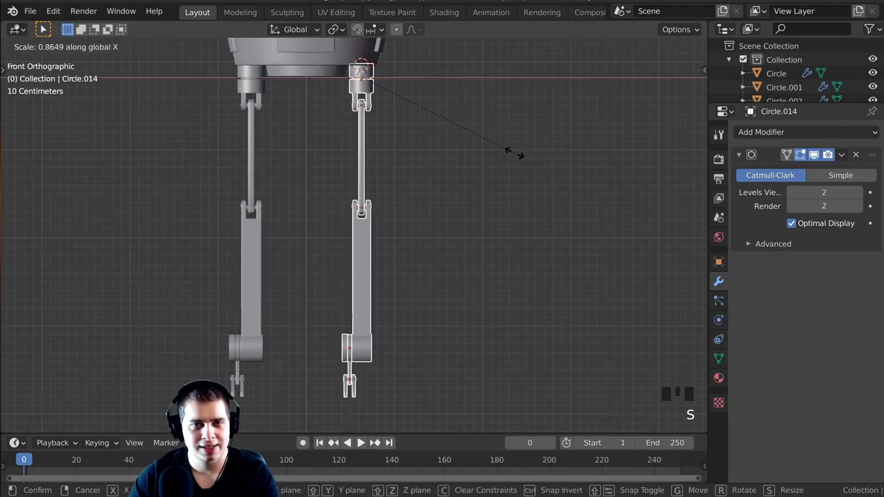
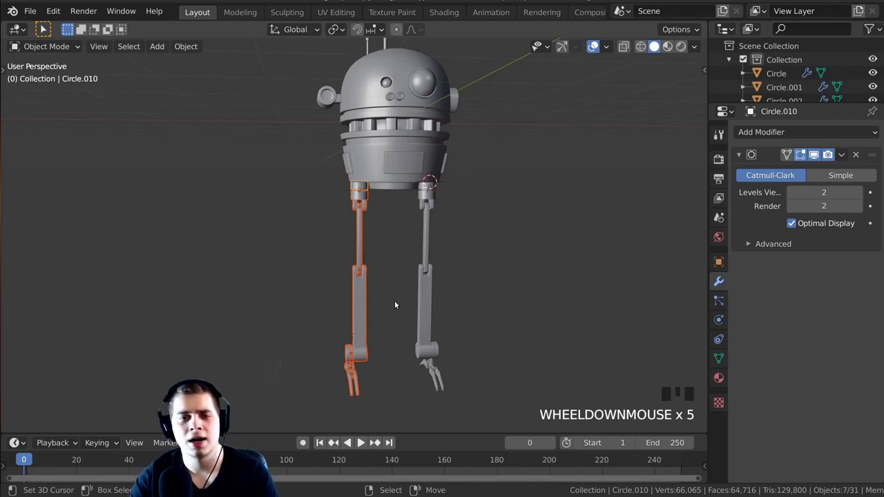
From the bottom view, select the leg assembly pieces for a third leg, working along X
key(ctrl+KP_7)
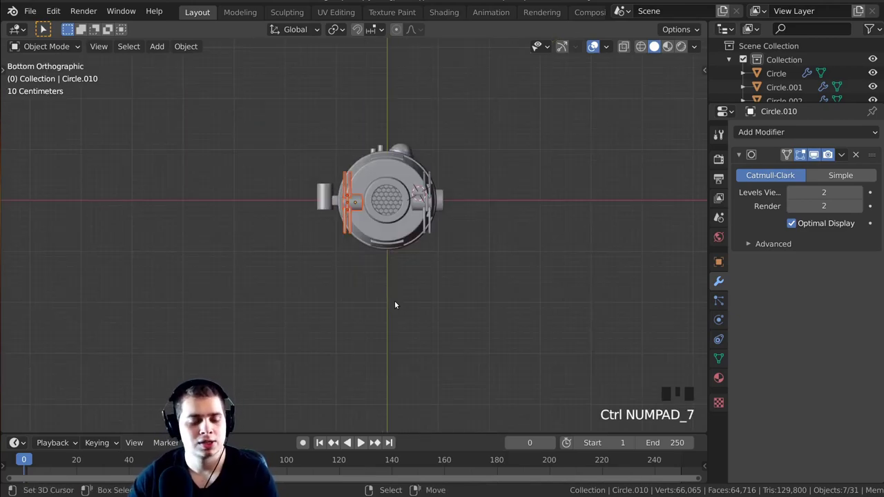
key(ctrl+KP_7)
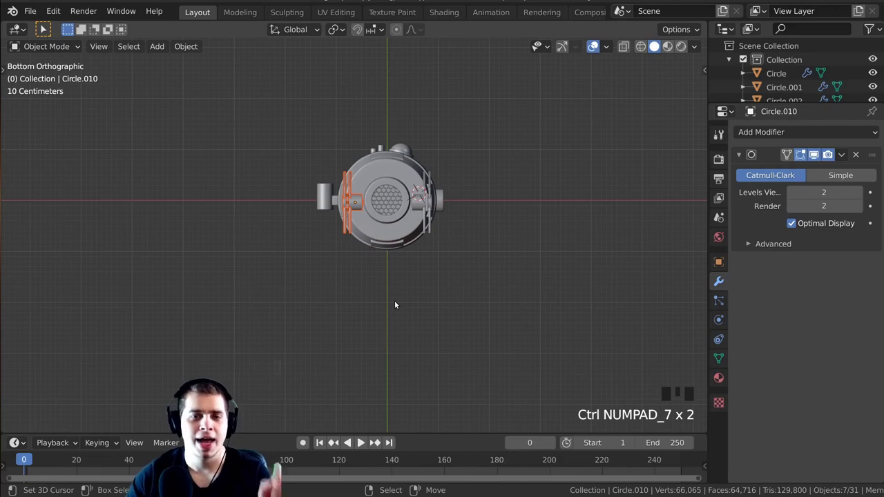
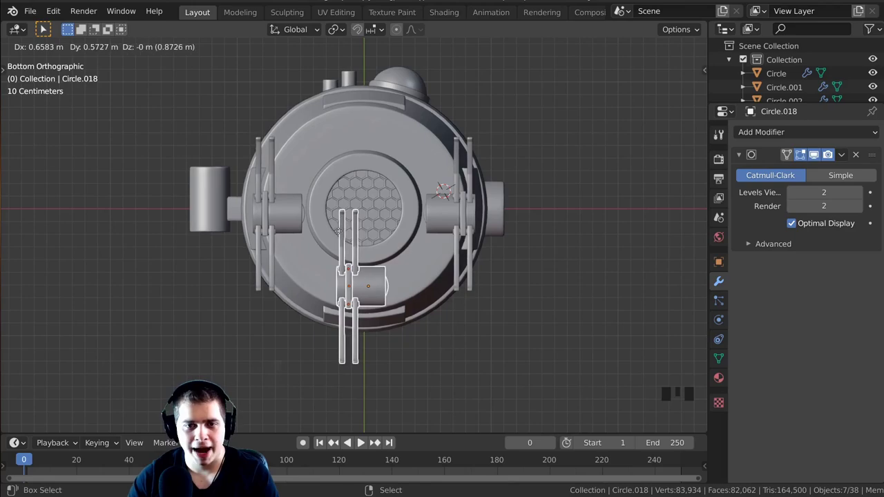
drag(376, 233, 466, 266)
scroll(up, 3)
middle_click(429, 239)
scroll(up, 3)
drag(406, 280, 393, 320)
right_click(393, 320)
key(x)
right_click(368, 305)
key(x)
drag(455, 308, 388, 304)
right_click(388, 304)
middle_click(404, 277)
Move the third leg into place apart from the other two and examine its narrow lower collar joint
key(g)
middle_click(408, 301)
scroll(up, 3)
drag(417, 273, 340, 286)
scroll(up, 3)
middle_click(373, 260)
scroll(down, 3)
middle_click(379, 271)
scroll(up, 3)
scroll(up, 3)
drag(462, 220, 447, 267)
scroll(down, 3)
drag(407, 274, 445, 227)
scroll(up, 3)
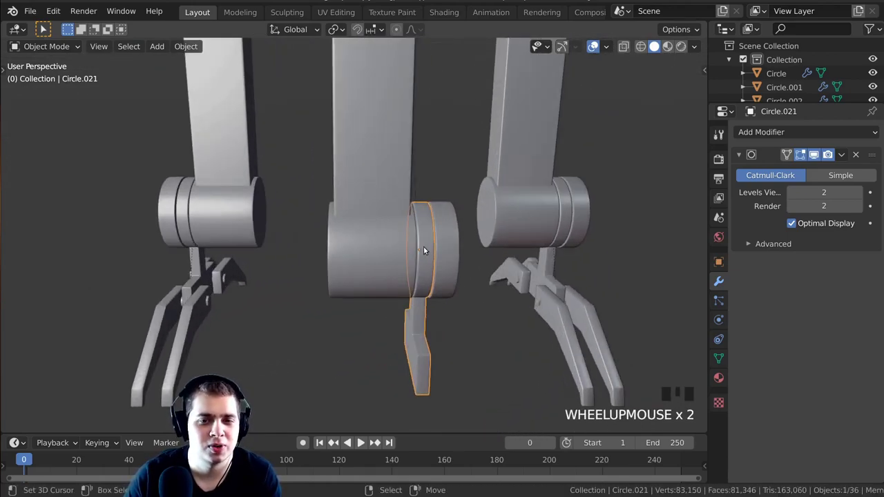
In front view, slide the thin collar ring along X to recentre it on the third leg's joint, checking the N-panel values
middle_click(376, 261)
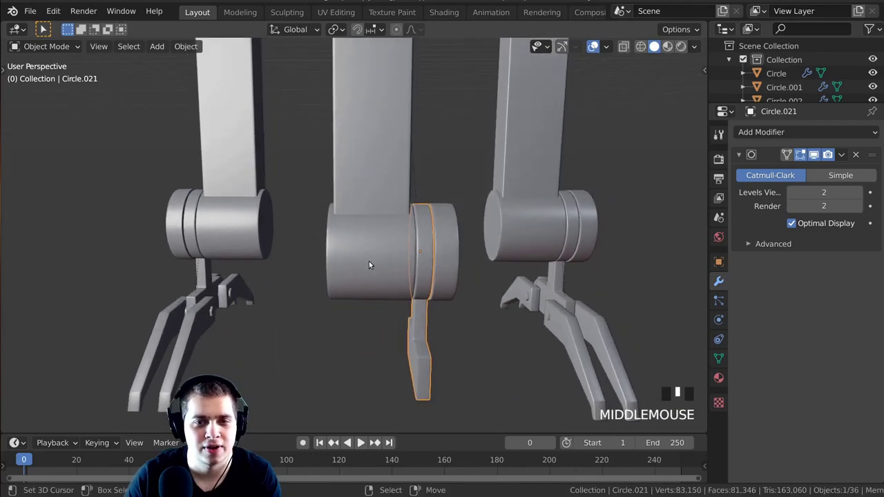
scroll(up, 3)
key(KP_1)
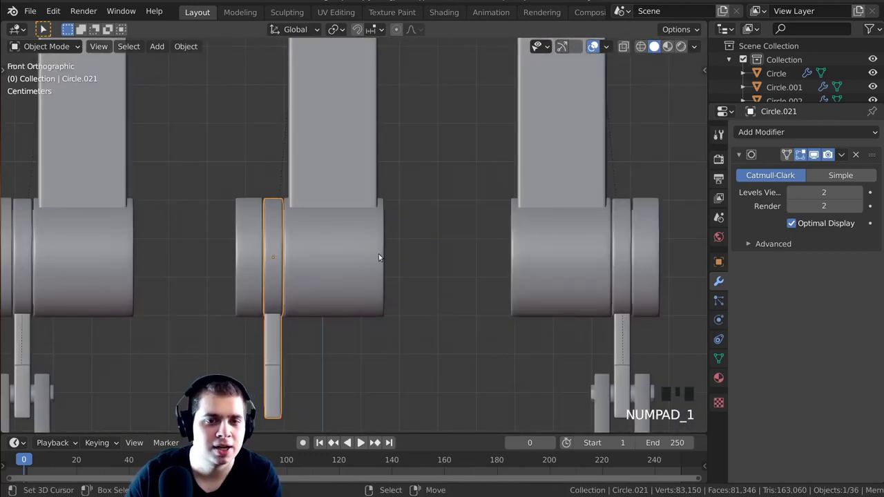
drag(293, 206, 335, 217)
scroll(up, 3)
drag(417, 200, 396, 149)
key(n)
middle_click(350, 281)
scroll(down, 3)
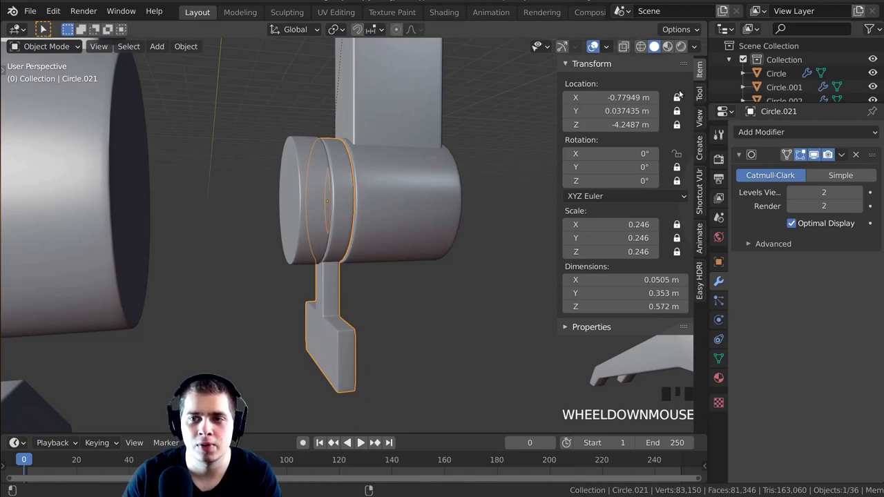
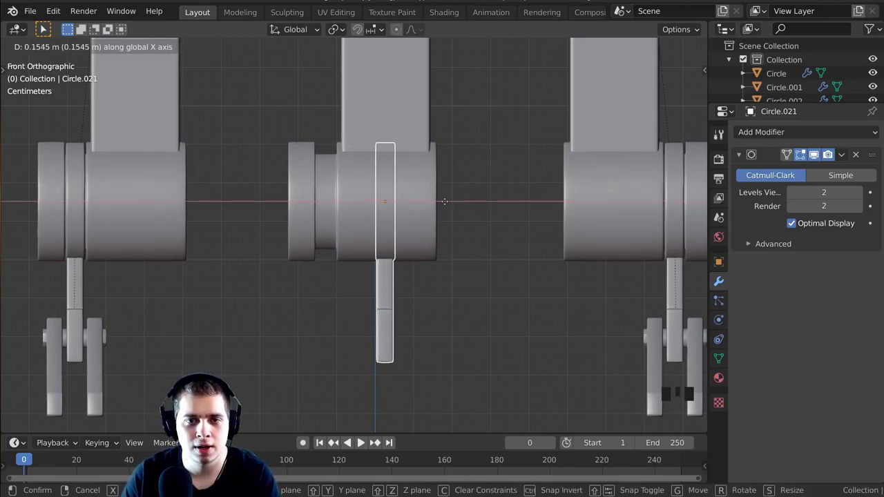
scroll(down, 3)
Select the neighbouring joint cylinder and enter Edit Mode in wireframe to edit its mesh
drag(384, 99, 396, 308)
scroll(up, 3)
middle_click(380, 285)
drag(310, 240, 278, 228)
drag(278, 228, 311, 240)
middle_click(311, 240)
scroll(up, 3)
key(Tab)
key(z)
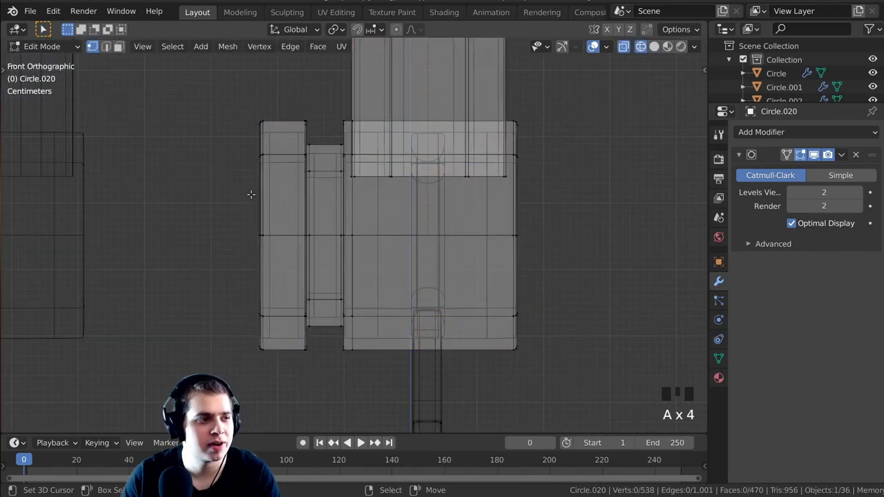
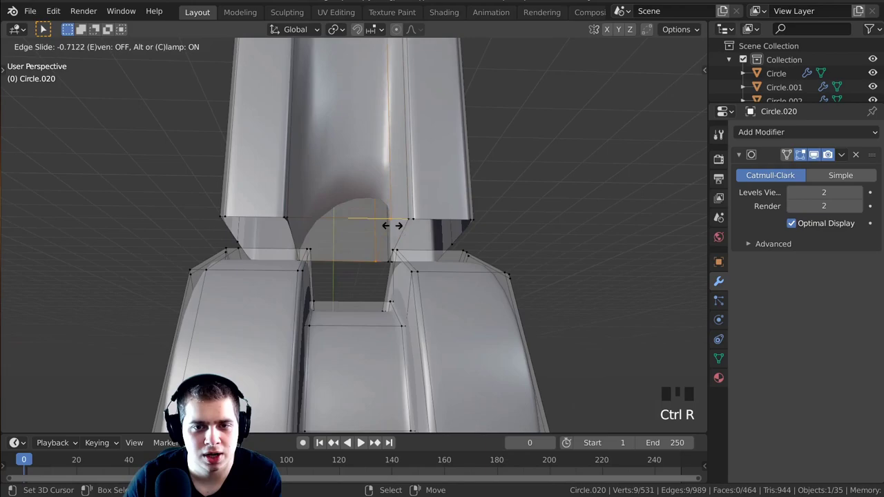
Cut another edge loop across the arm's joint with Ctrl+R to keep its subdivided corners sharp
key(ctrl+r)
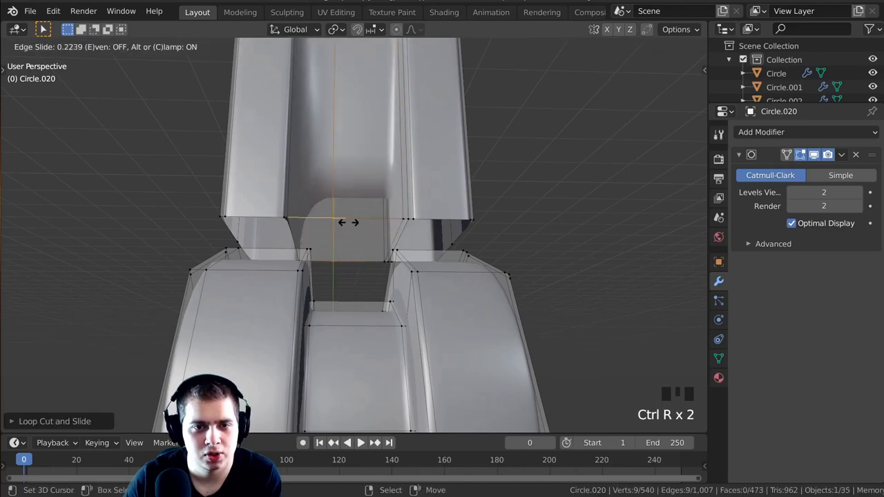
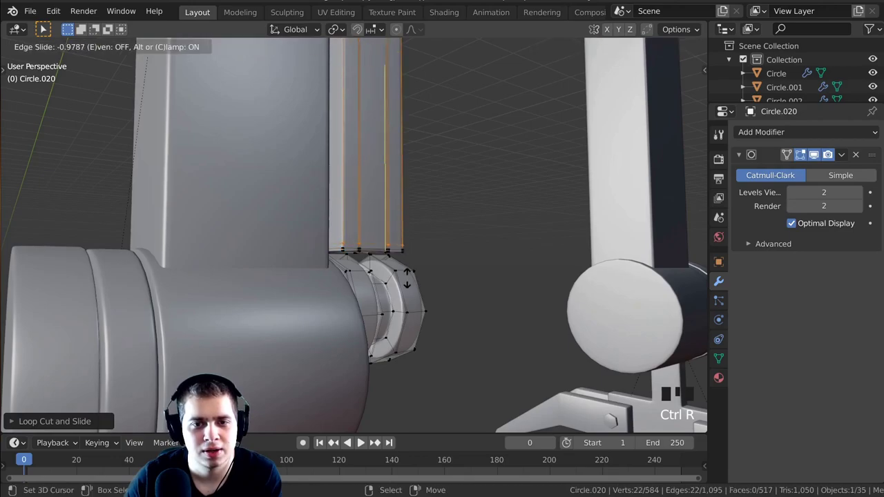
scroll(up, 3)
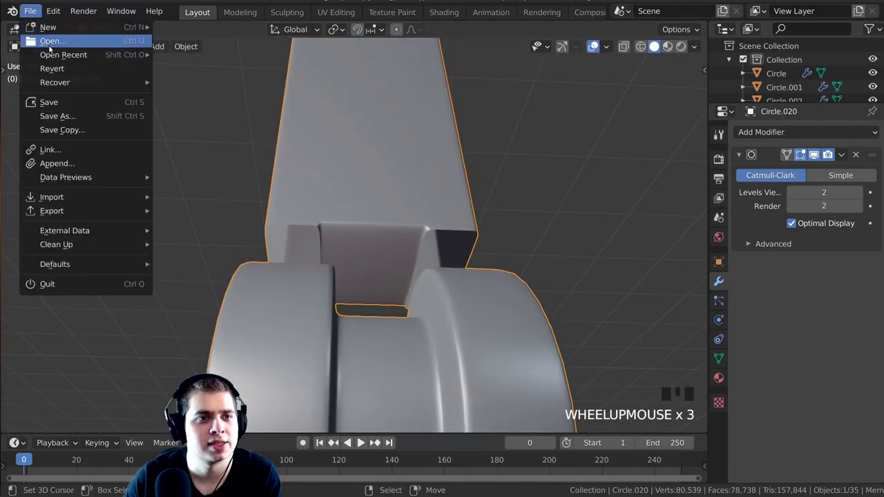
middle_click(345, 277)
scroll(up, 3)
drag(353, 249, 456, 256)
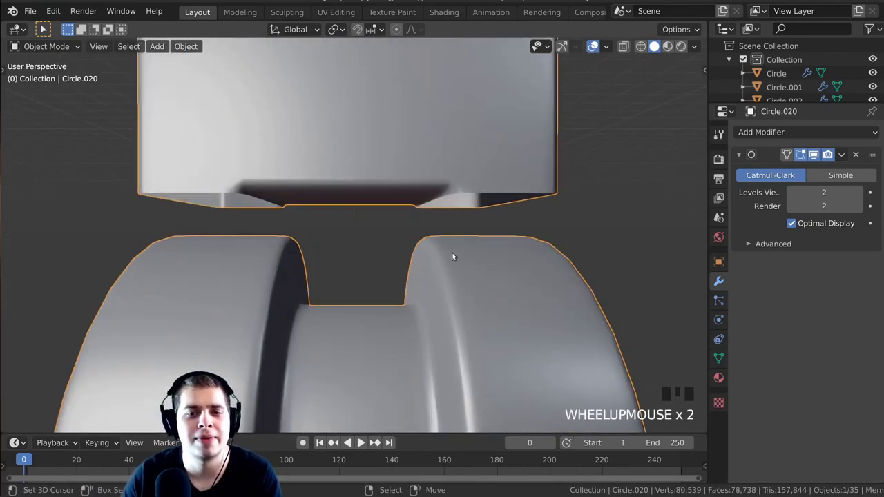
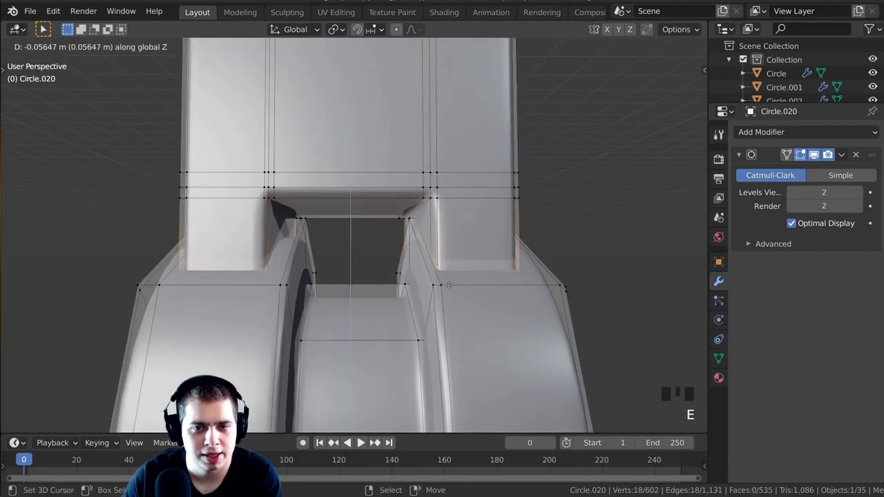
Lower the hinge link's edge loop slightly and face the joint in front orthographic view
scroll(down, 3)
drag(441, 294, 396, 243)
scroll(down, 3)
drag(395, 277, 386, 292)
scroll(up, 3)
middle_click(406, 288)
key(KP_1)
scroll(up, 3)
key(Tab)
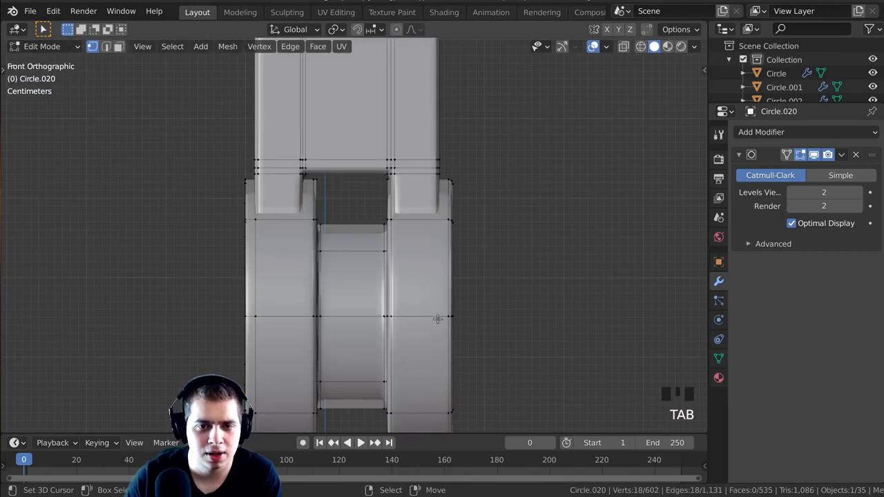
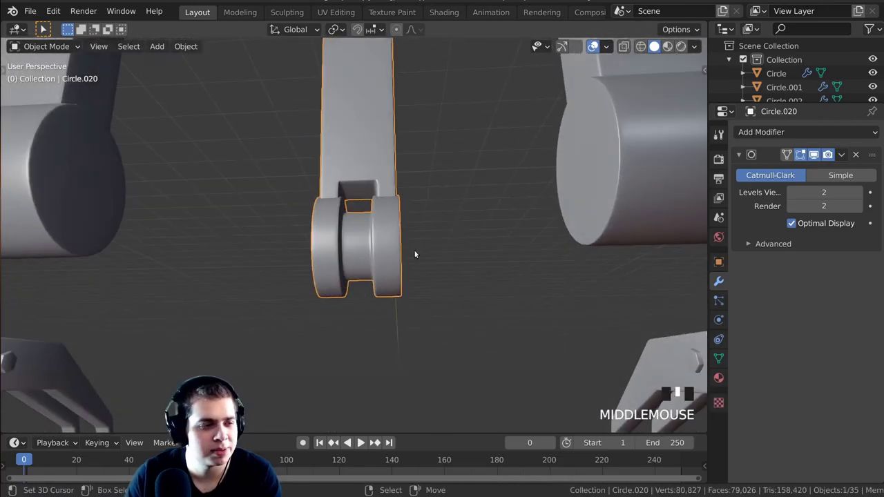
Duplicate the hinge link as a new collar ring between the two hinge rings
scroll(down, 3)
middle_click(429, 260)
key(a)
drag(445, 226, 458, 223)
key(alt+h)
drag(377, 247, 350, 292)
key(a)
middle_click(389, 302)
scroll(up, 3)
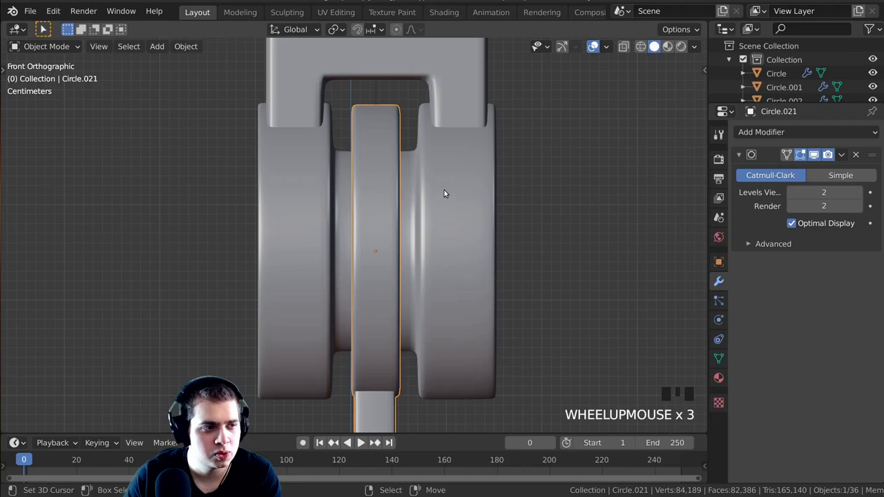
middle_click(422, 189)
Widen the new link along X to fill the gap and nudge it sideways into place
key(Tab)
scroll(down, 3)
key(a)
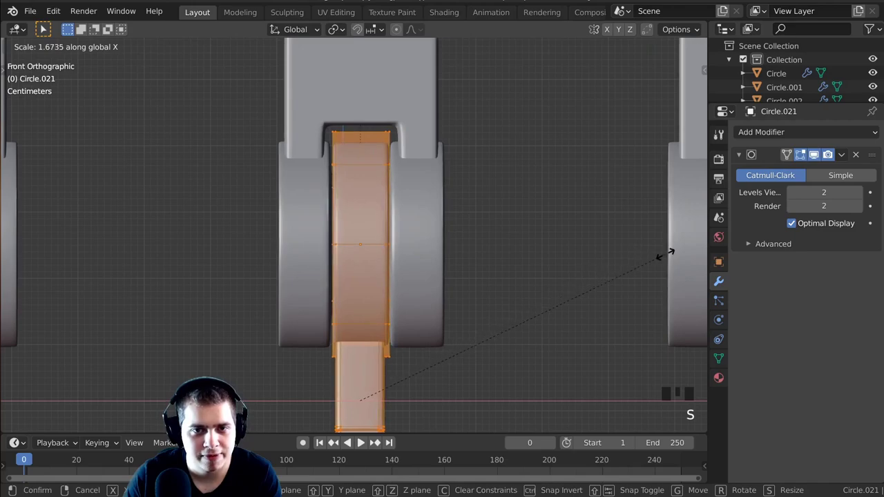
scroll(up, 3)
key(g)
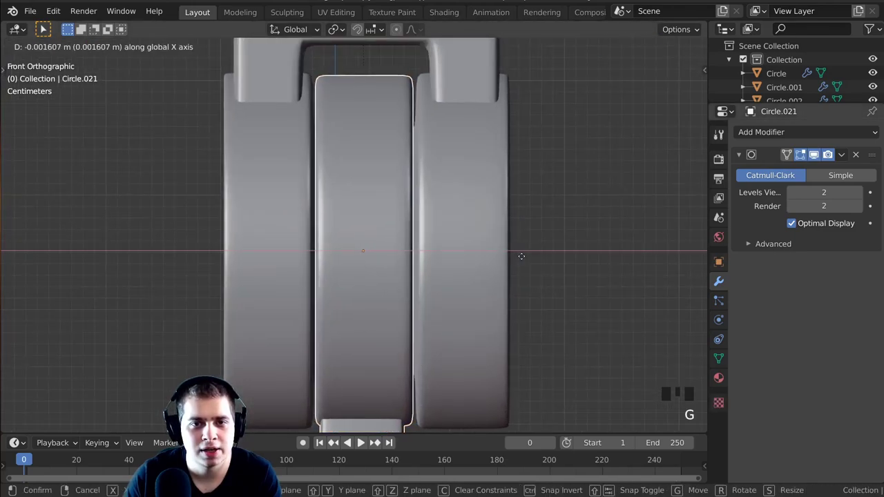
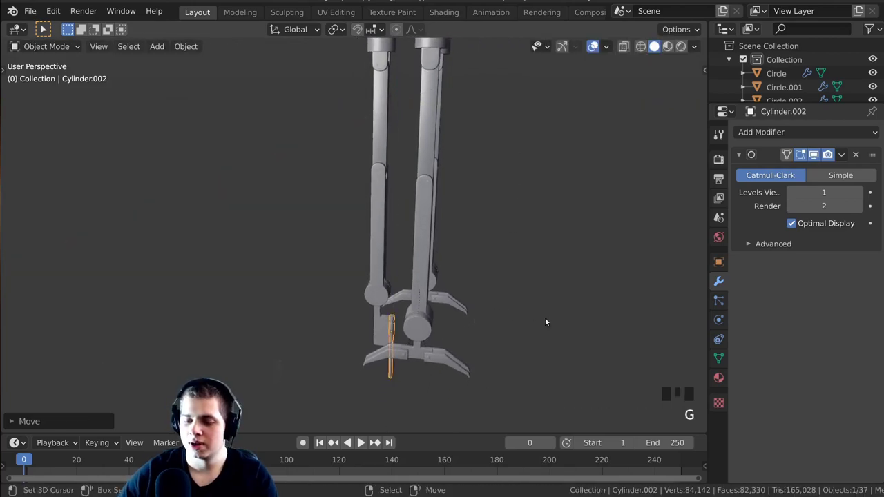
Zoom in on the thin piston rod beside the leg plate
key(KP_Decimal)
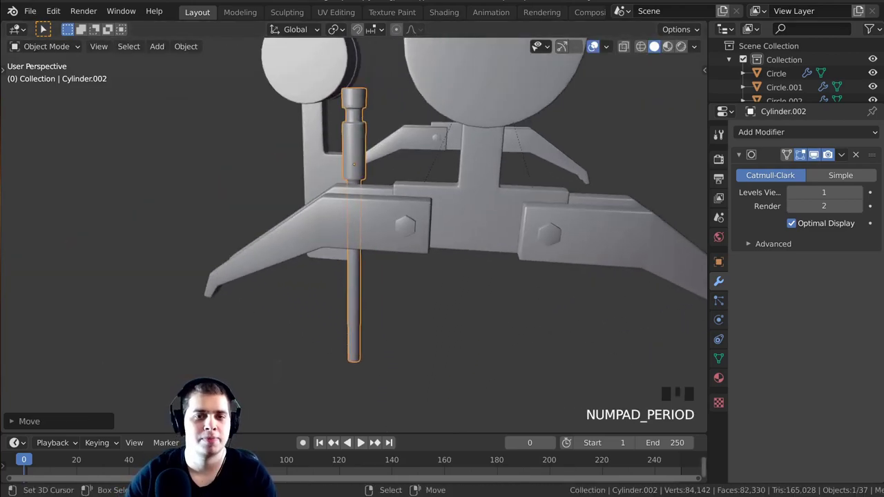
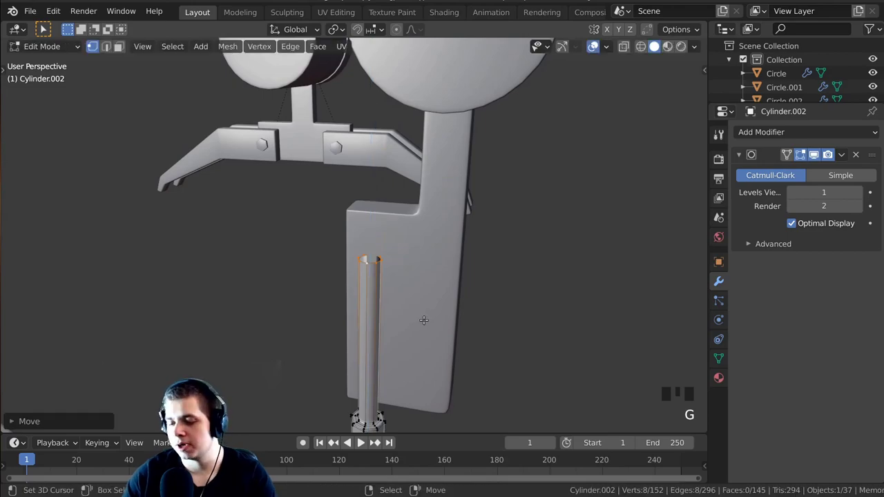
Round off and cap the piston rod's open top
key(KP_Decimal)
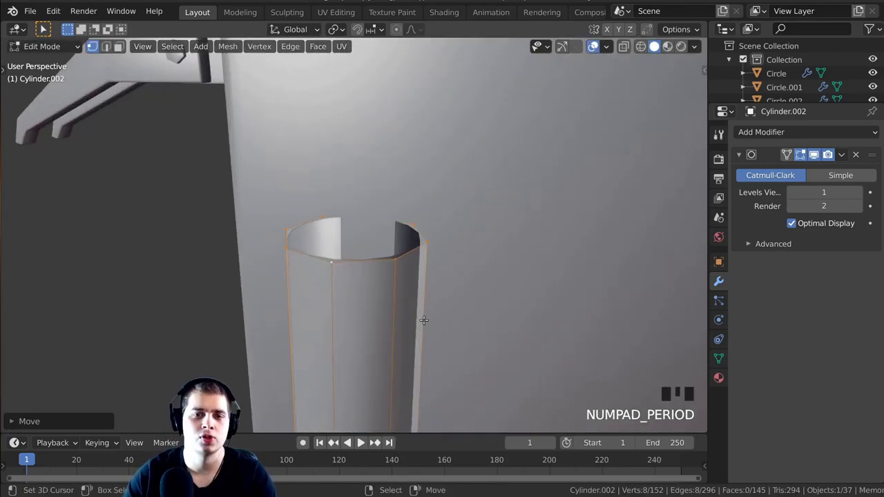
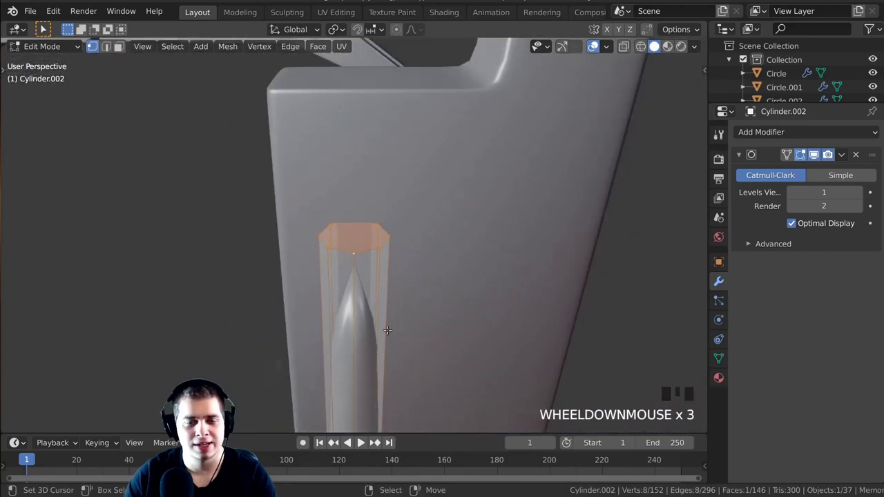
scroll(up, 3)
key(ctrl+b)
scroll(down, 3)
middle_click(368, 343)
key(a)
scroll(down, 3)
drag(399, 300, 438, 218)
scroll(up, 3)
drag(429, 223, 373, 315)
right_click(374, 315)
Duplicate the rod so a second one slides alongside the first
scroll(up, 3)
middle_click(382, 293)
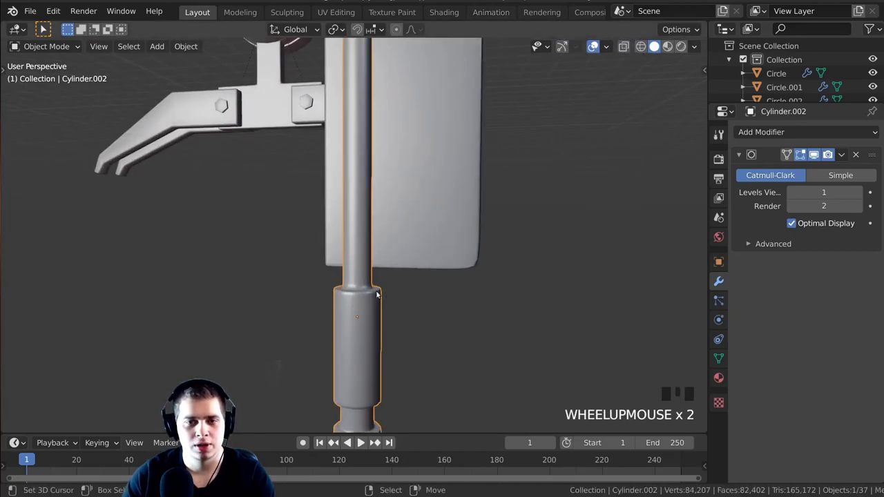
scroll(down, 3)
middle_click(442, 306)
scroll(up, 3)
key(shift+d)
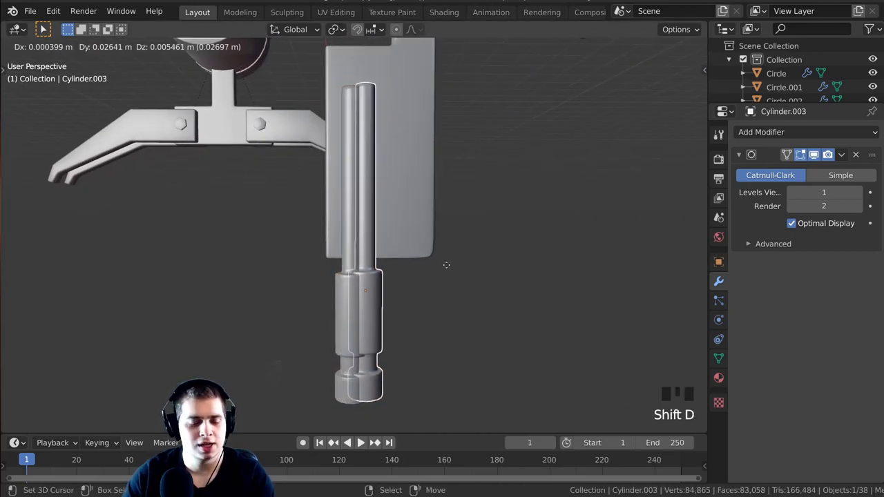
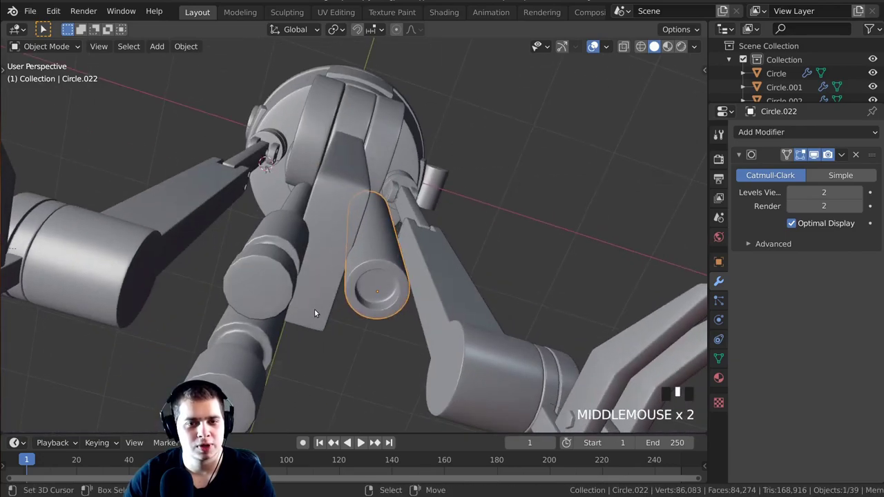
Duplicate the short tube on the plate into a smaller copy and add a new circle among the tubes
click(301, 297)
click(348, 193)
middle_click(460, 232)
key(shift+d)
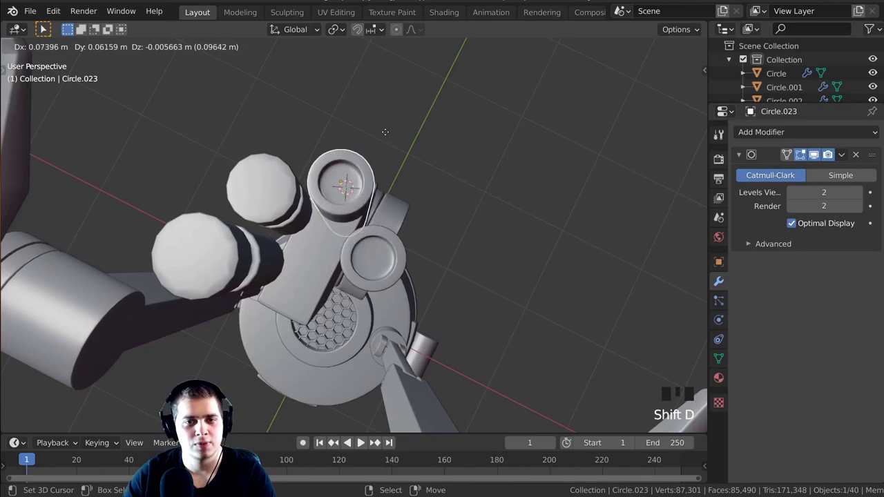
middle_click(479, 179)
key(s)
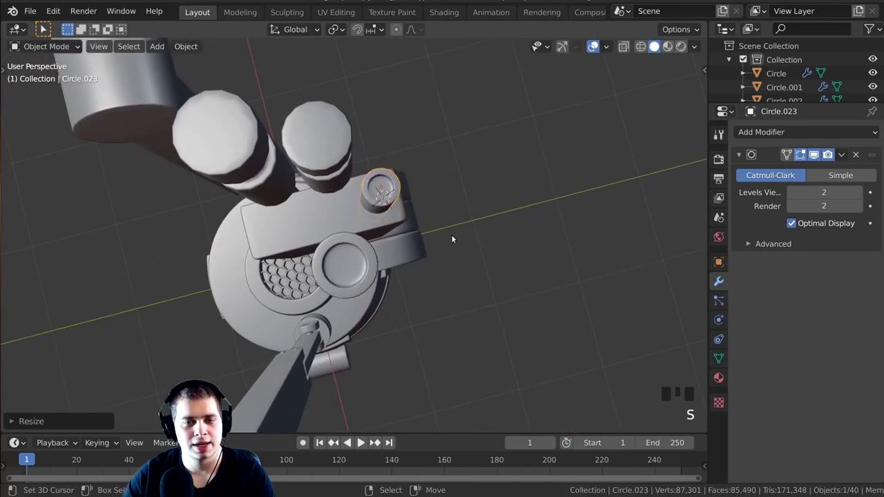
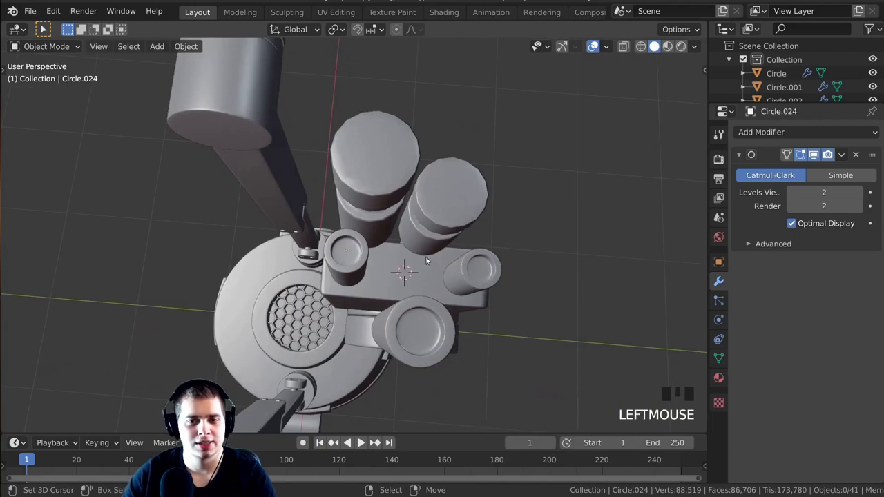
drag(424, 272, 541, 134)
key(shift+a)
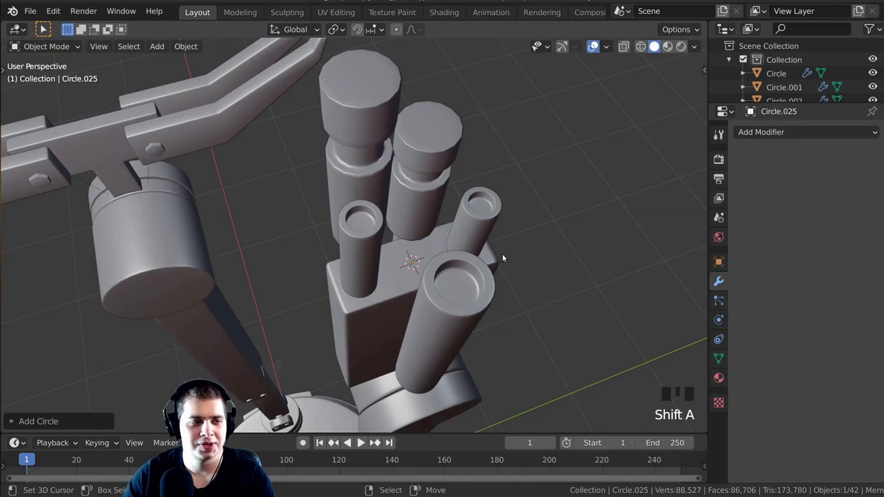
Shrink the new circle to under half size and shape it into a tall tapered spike
scroll(down, 3)
scroll(up, 3)
key(s)
scroll(up, 3)
key(s)
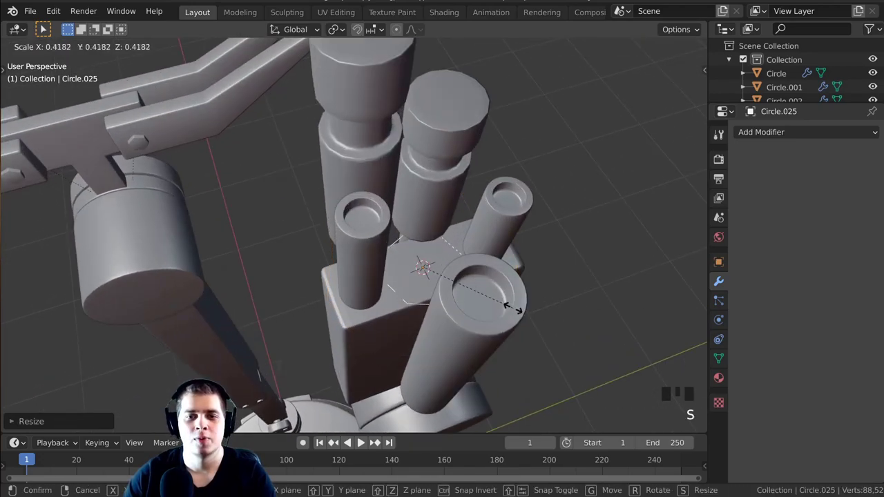
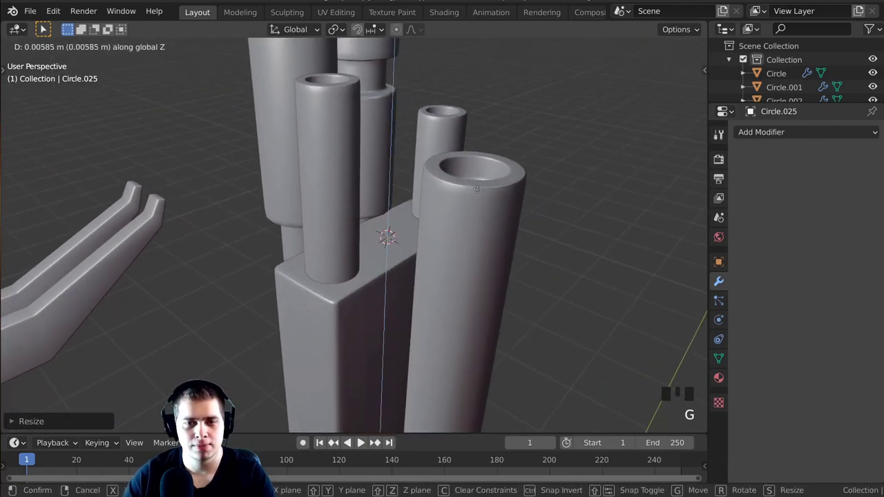
scroll(down, 3)
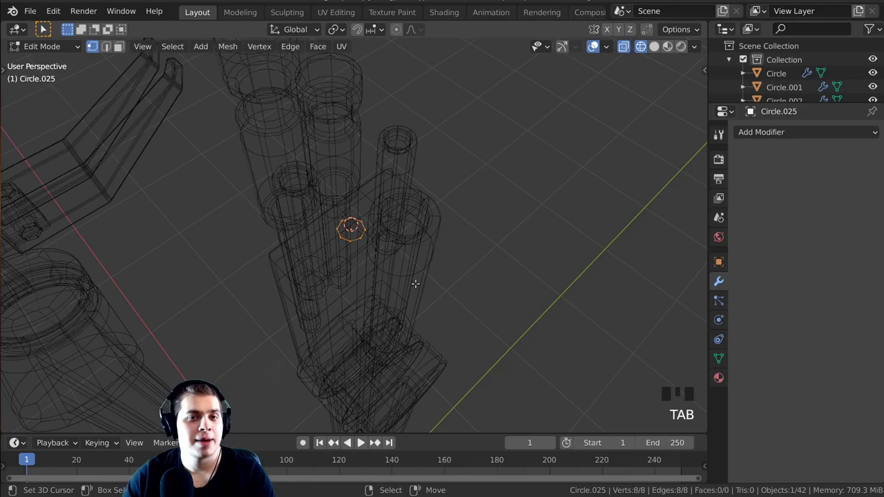
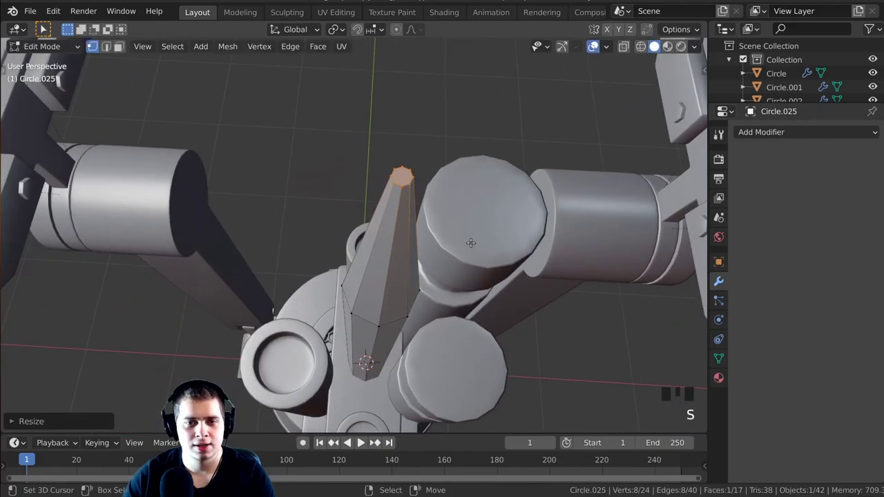
scroll(down, 3)
drag(380, 284, 763, 138)
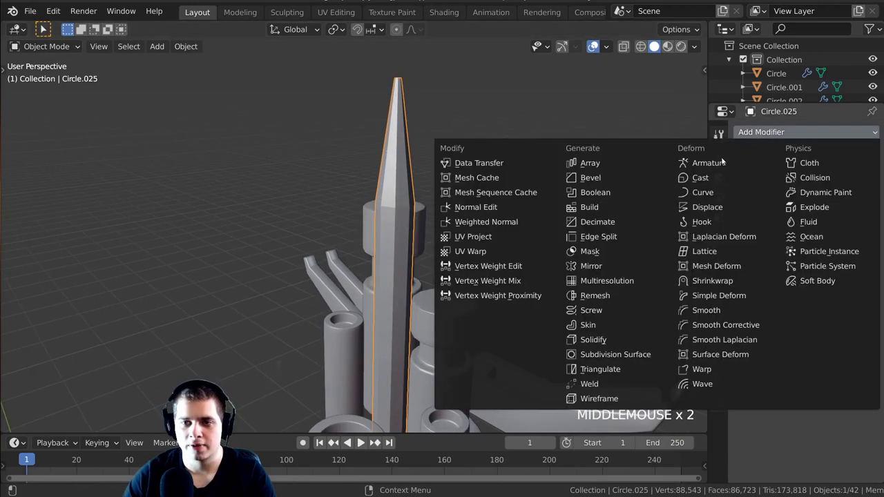
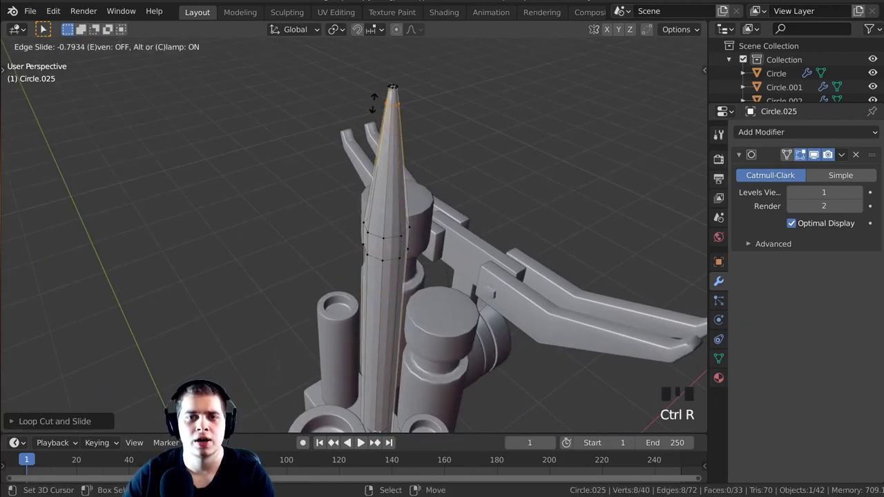
Slide a new edge loop toward the spike tip so it stays sharp under subdivision
drag(390, 94, 352, 57)
key(w)
scroll(down, 3)
key(a)
Select the rods, tubes and spike together as one group
drag(357, 293, 412, 215)
scroll(up, 3)
drag(427, 219, 402, 192)
right_click(402, 192)
drag(385, 210, 333, 244)
right_click(333, 244)
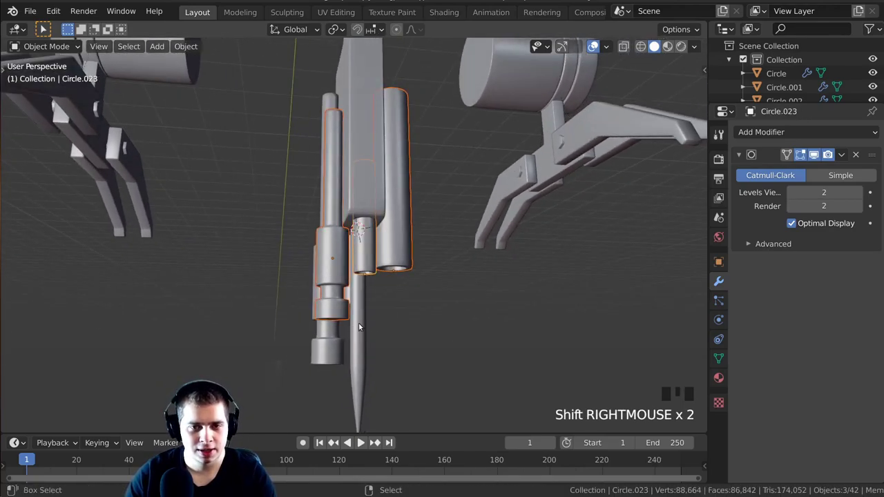
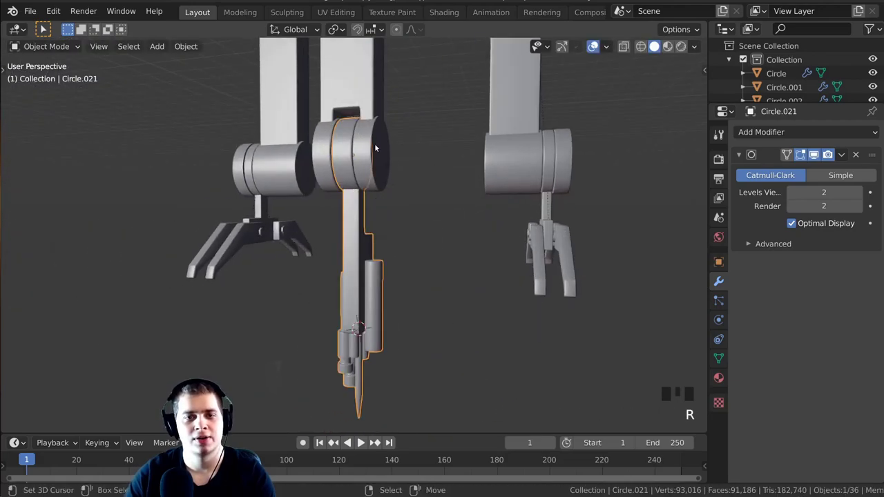
Test-rotate the needle arm's joint piece around X at its joint
middle_click(390, 257)
scroll(up, 3)
key(n)
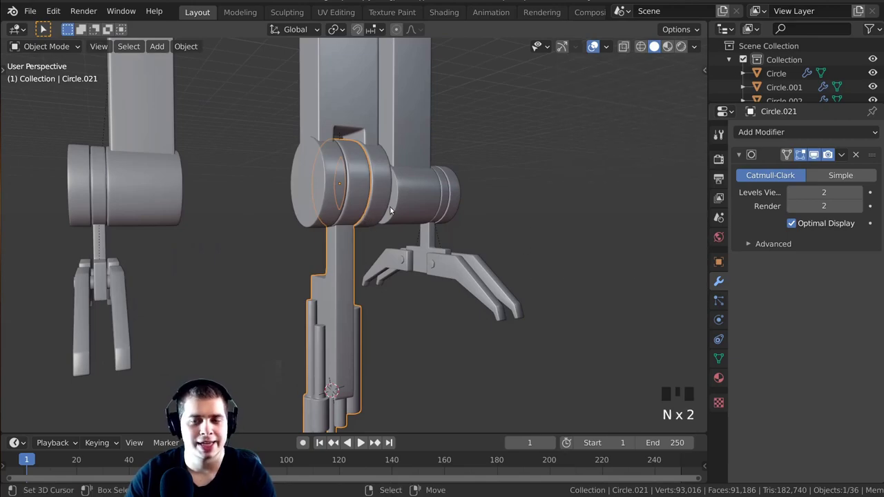
drag(677, 103, 449, 182)
middle_click(449, 182)
key(r)
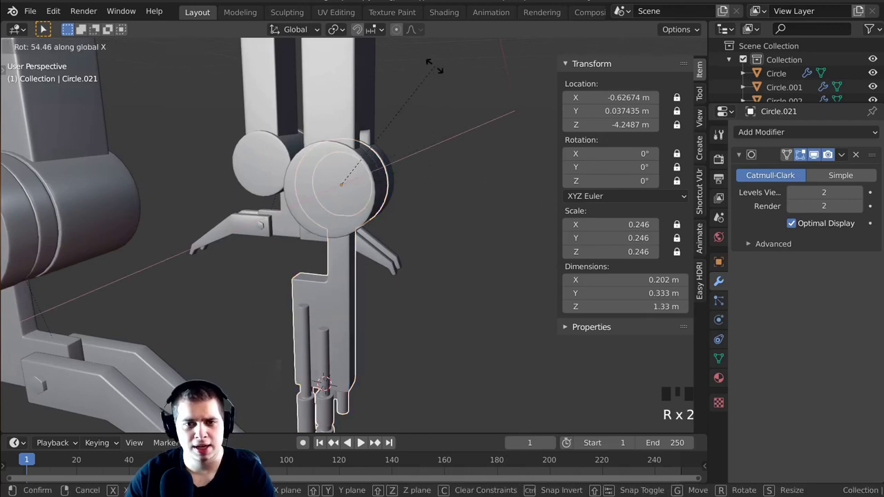
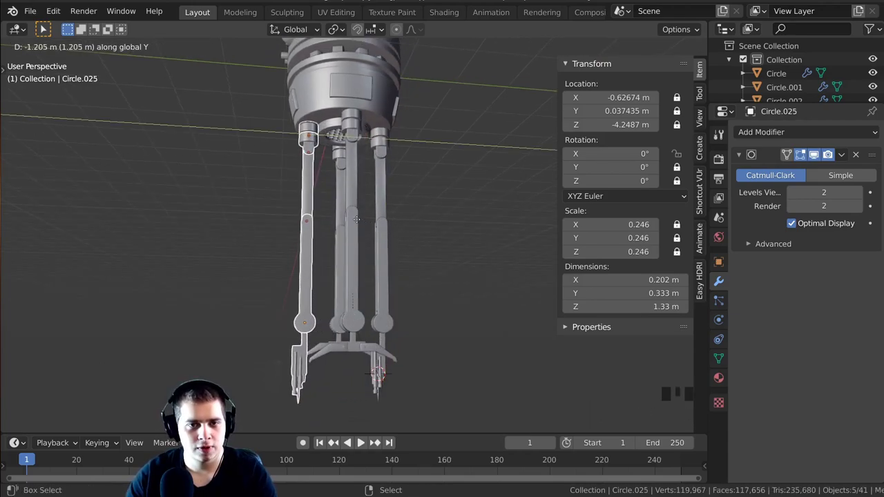
Align the copied needle arm's top joint with the body's underside in right side view
key(KP_3)
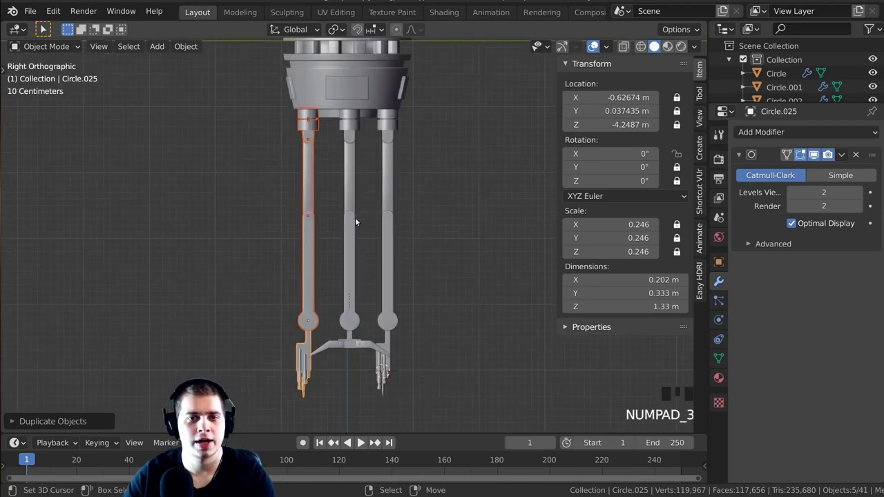
middle_click(373, 261)
scroll(up, 3)
middle_click(396, 266)
scroll(up, 3)
key(g)
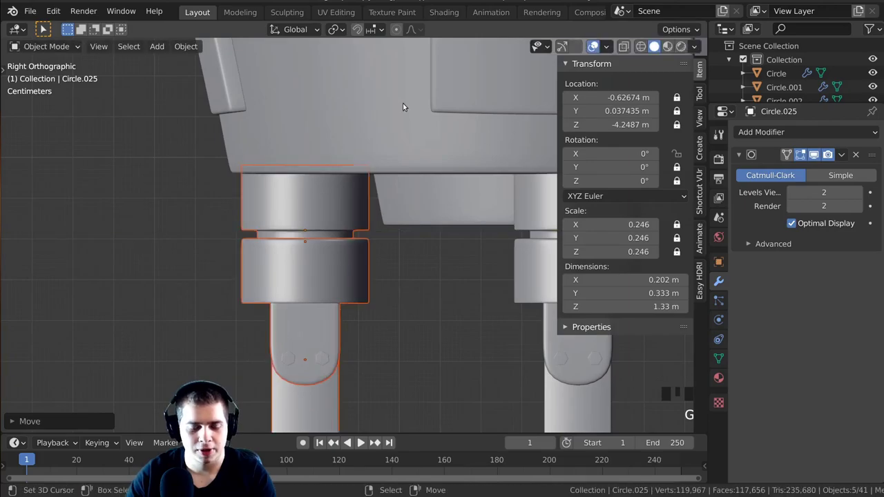
Orbit around to check both needle arms hang straight beneath the drone
key(n)
scroll(down, 3)
middle_click(538, 272)
scroll(down, 3)
middle_click(382, 279)
scroll(up, 3)
drag(447, 265, 358, 238)
scroll(up, 3)
drag(375, 266, 525, 264)
scroll(up, 3)
middle_click(512, 252)
scroll(down, 3)
middle_click(474, 273)
scroll(up, 3)
drag(454, 287, 445, 284)
key(KP_Decimal)
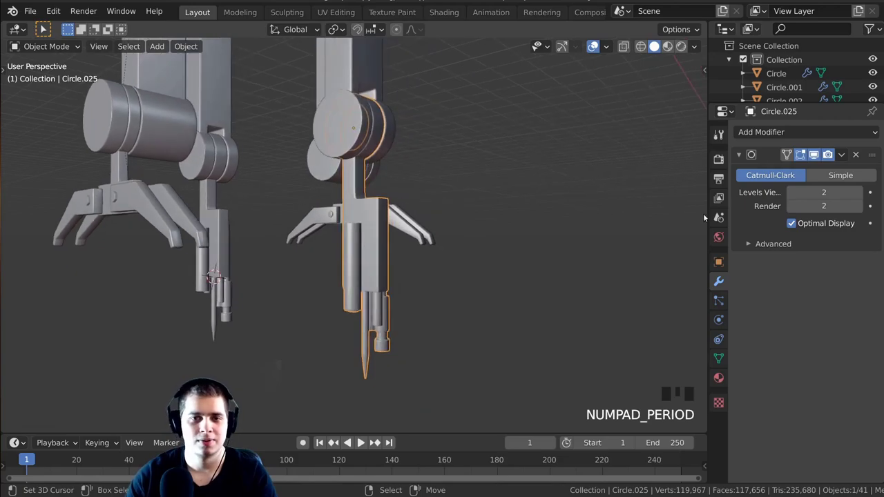
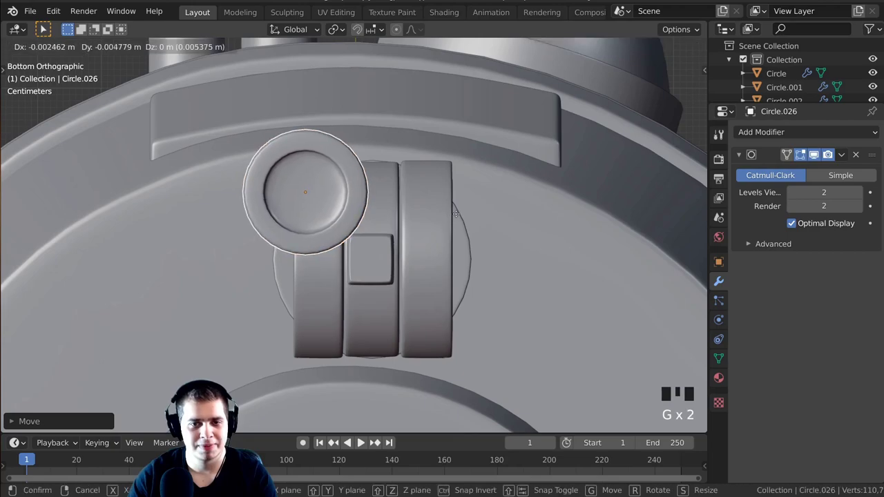
Position the new circle under the arm mount on the body's underside
scroll(down, 3)
key(g)
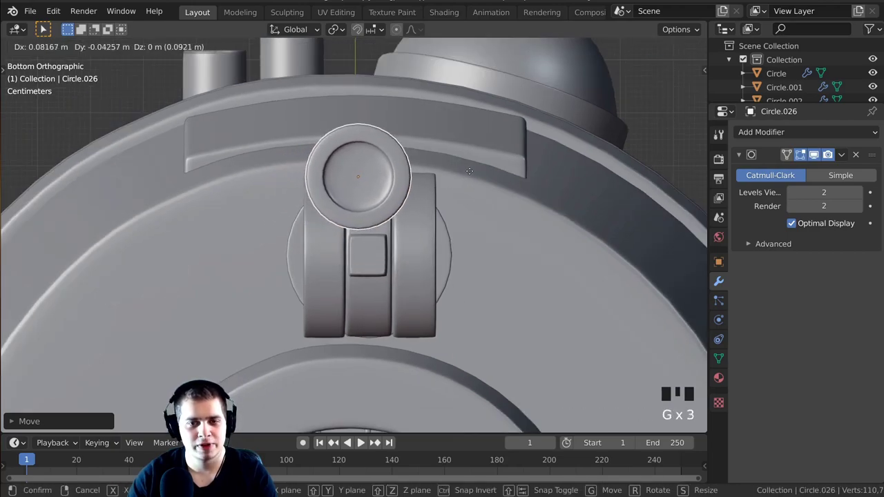
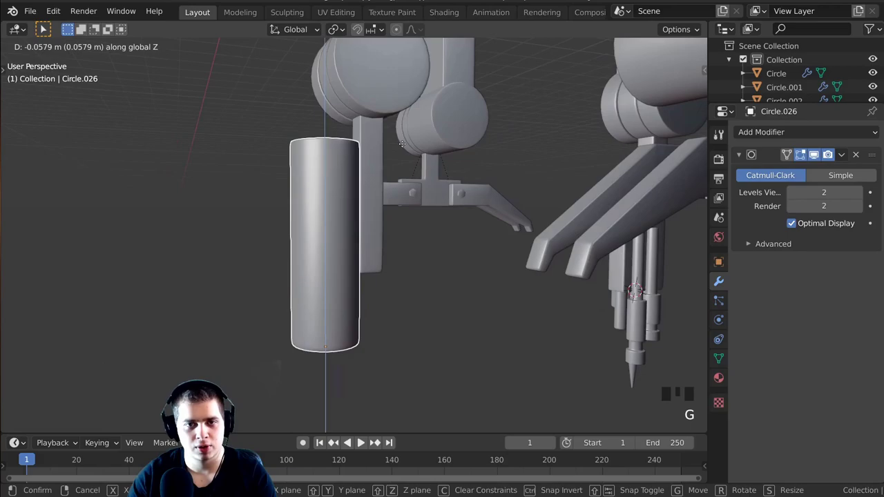
Confirm the canister's length and frame it from bottom orthographic view
key(Tab)
scroll(down, 3)
drag(348, 212, 473, 173)
key(ctrl+KP_7)
middle_click(282, 235)
scroll(up, 3)
drag(371, 251, 380, 232)
scroll(up, 3)
middle_click(379, 228)
scroll(down, 3)
Duplicate the canister twice so three canisters form a tight triangle
key(shift+d)
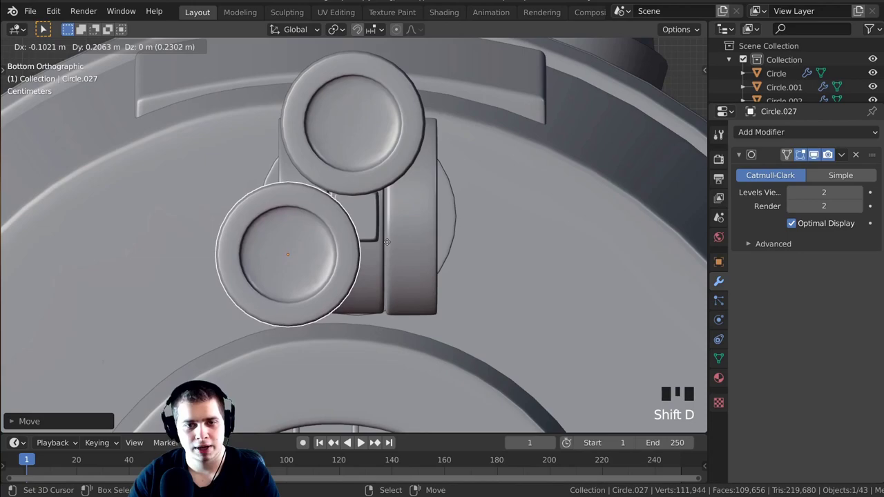
key(shift+d)
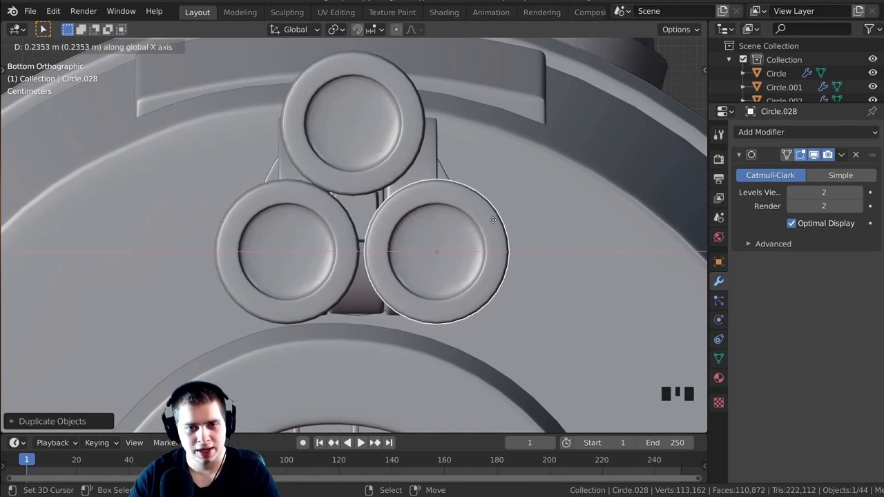
scroll(up, 3)
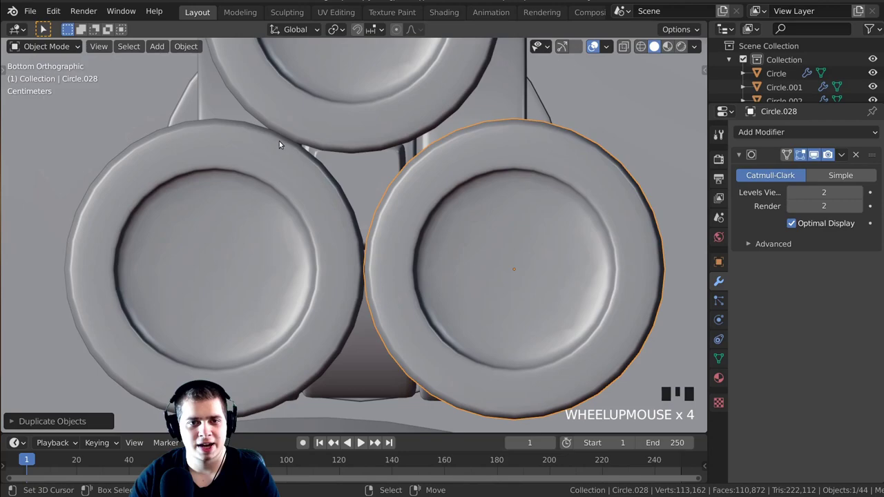
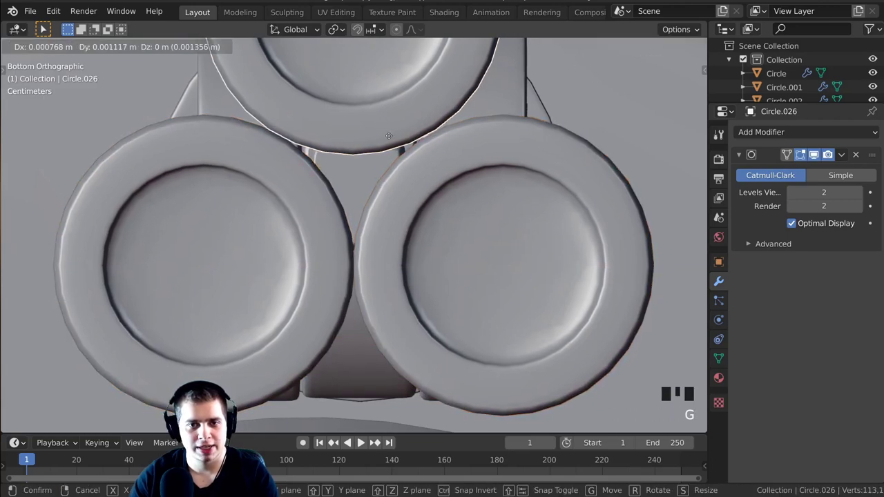
scroll(down, 3)
Select all three canisters and inspect the cluster in perspective
key(z)
middle_click(445, 211)
key(a)
scroll(down, 3)
middle_click(400, 232)
drag(450, 273, 474, 253)
scroll(up, 3)
middle_click(472, 264)
drag(407, 253, 383, 258)
middle_click(384, 258)
scroll(up, 3)
key(a)
middle_click(443, 251)
drag(439, 253, 436, 249)
middle_click(435, 249)
scroll(up, 3)
scroll(down, 3)
drag(456, 227, 330, 186)
drag(330, 186, 370, 310)
middle_click(370, 310)
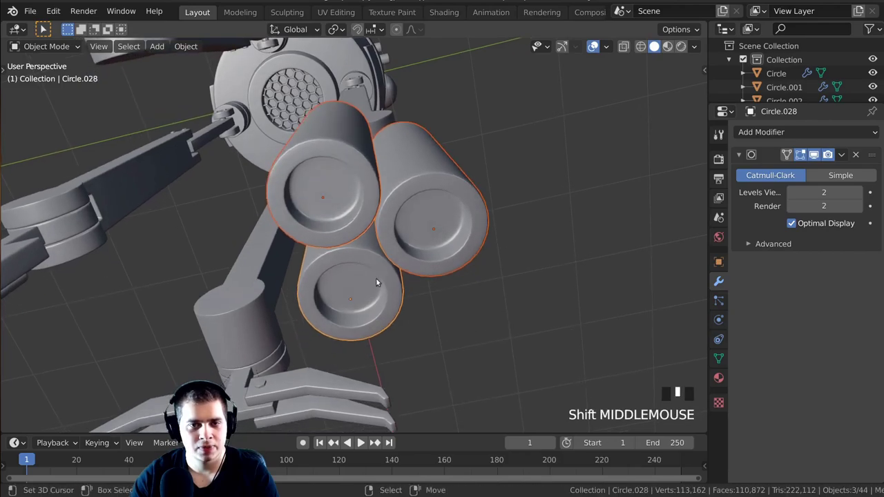
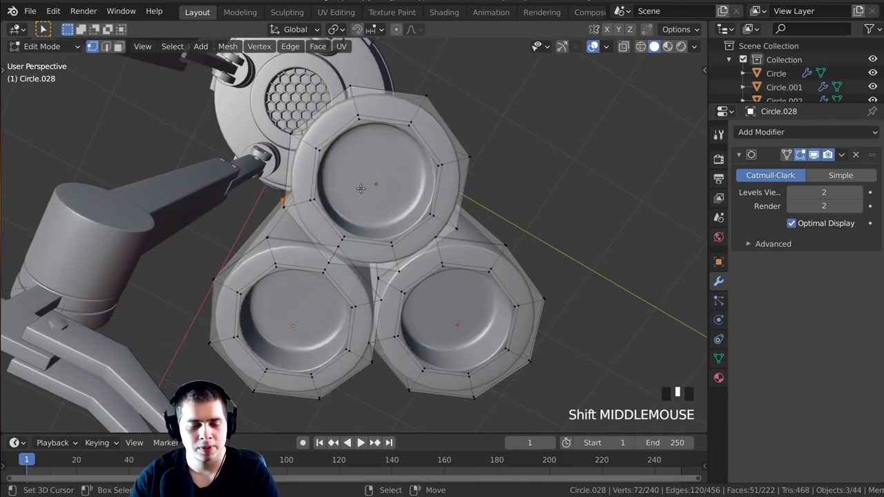
In face select, stretch the three canisters' end faces into tall closed cylinders below the arm joint
key(3)
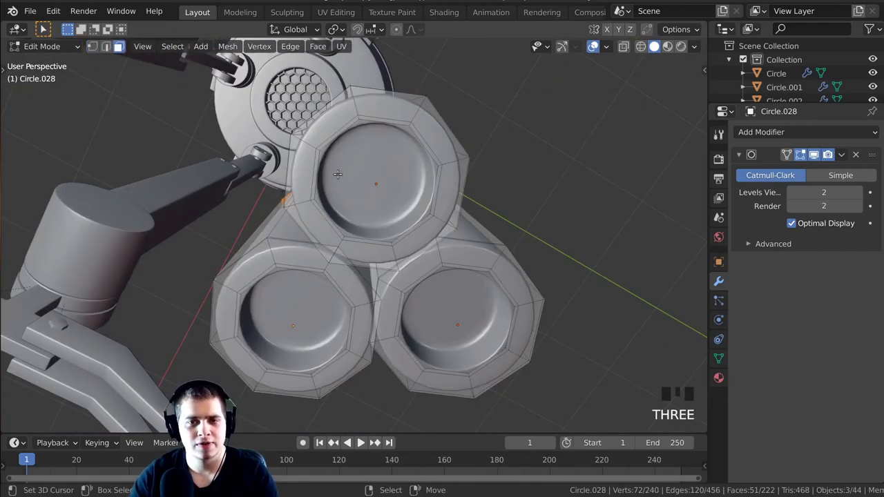
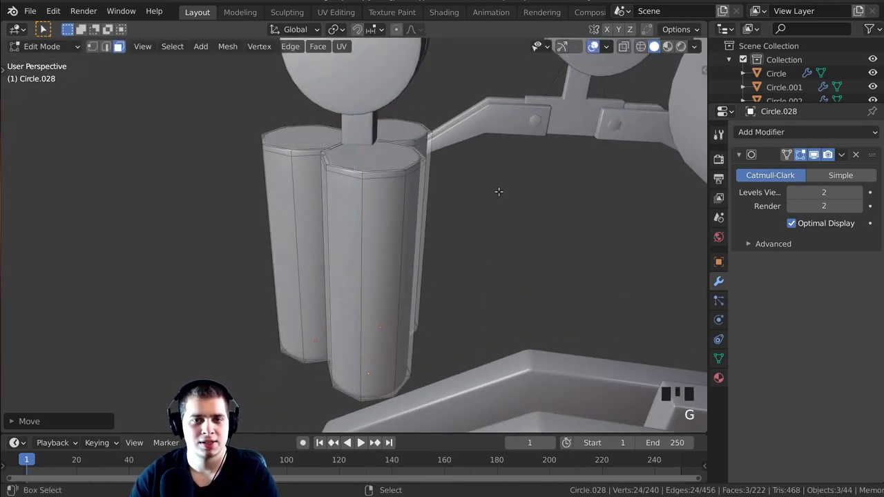
key(Tab)
scroll(down, 3)
middle_click(485, 249)
key(a)
right_click(410, 300)
middle_click(489, 274)
right_click(371, 241)
middle_click(362, 319)
scroll(up, 3)
Join the three canisters with the hanging arm's joint piece into a single object
right_click(370, 226)
drag(395, 235, 318, 223)
right_click(318, 224)
drag(313, 293, 326, 287)
key(ctrl+j)
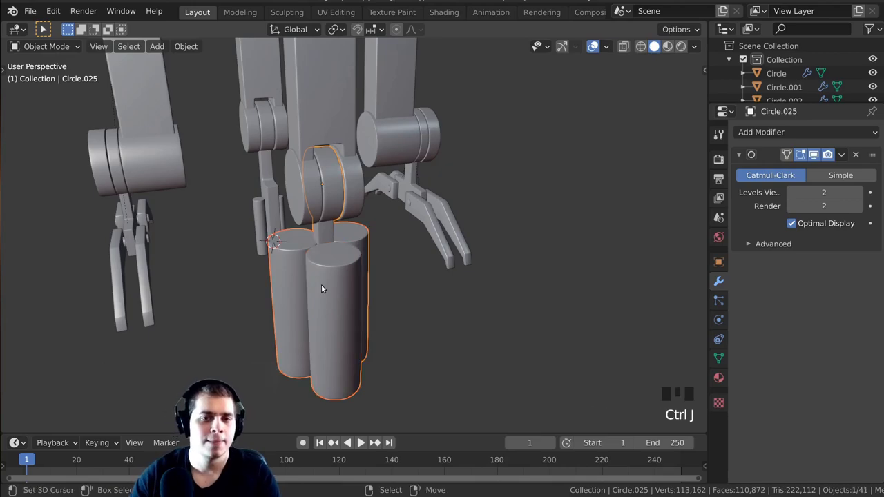
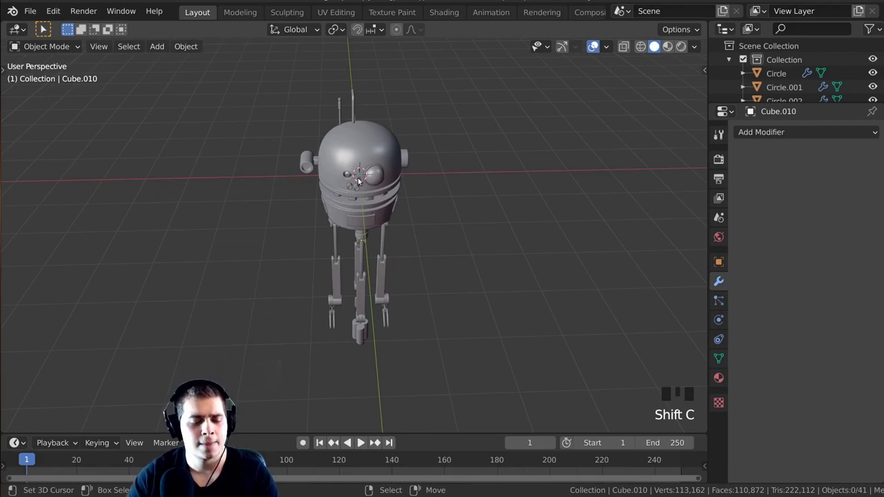
Add a new circle mesh to the scene as the robot's control circle
key(x)
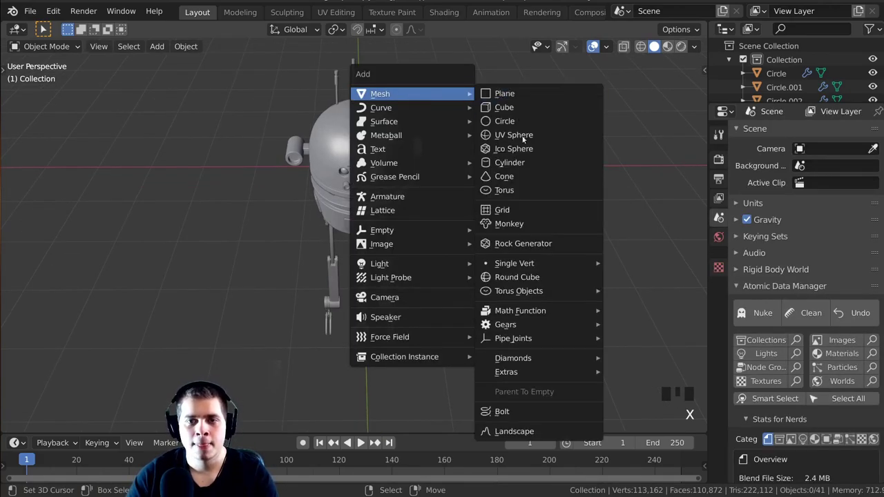
key(shift+a)
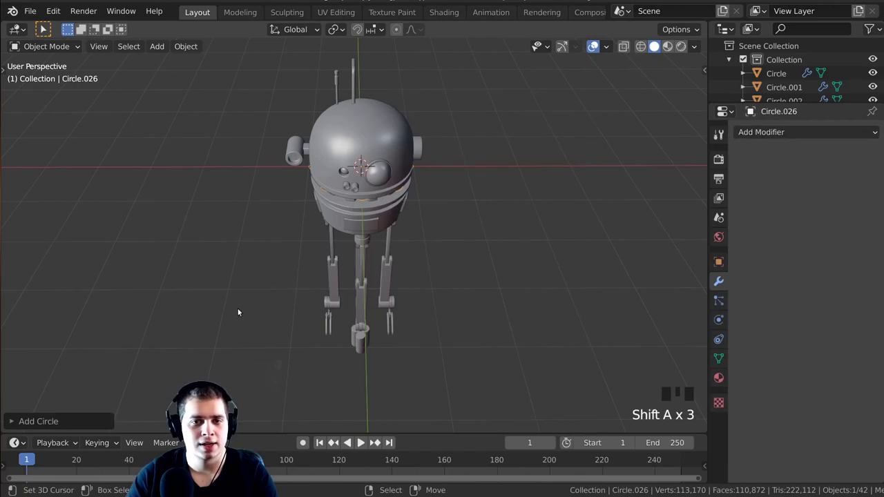
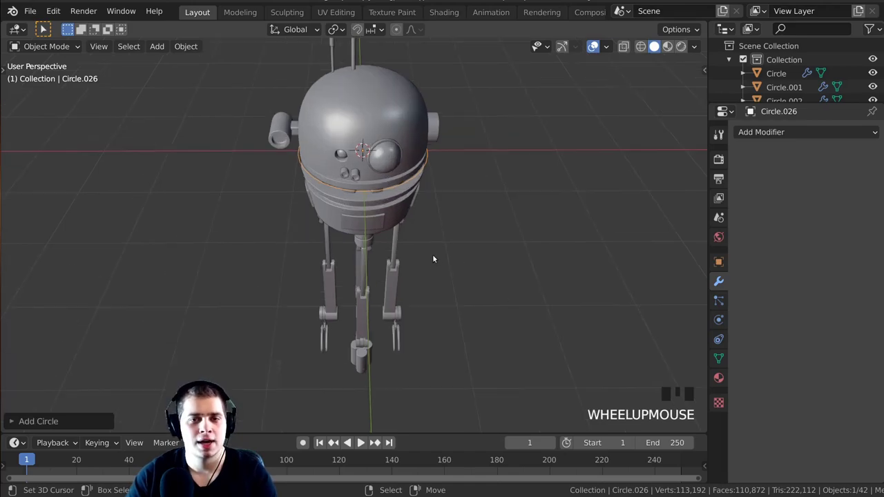
Scale the circle up to ring the robot's head band and duplicate it for a second ring
key(Tab)
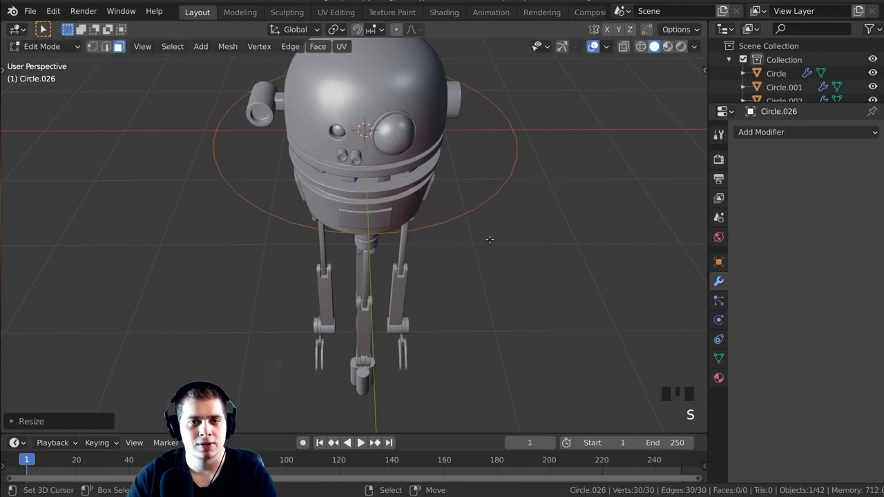
drag(456, 261, 635, 226)
scroll(up, 3)
middle_click(633, 249)
key(Tab)
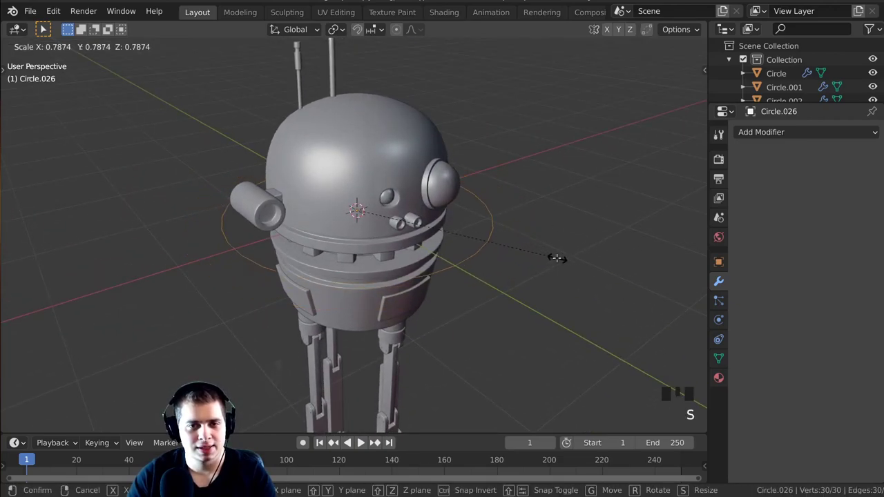
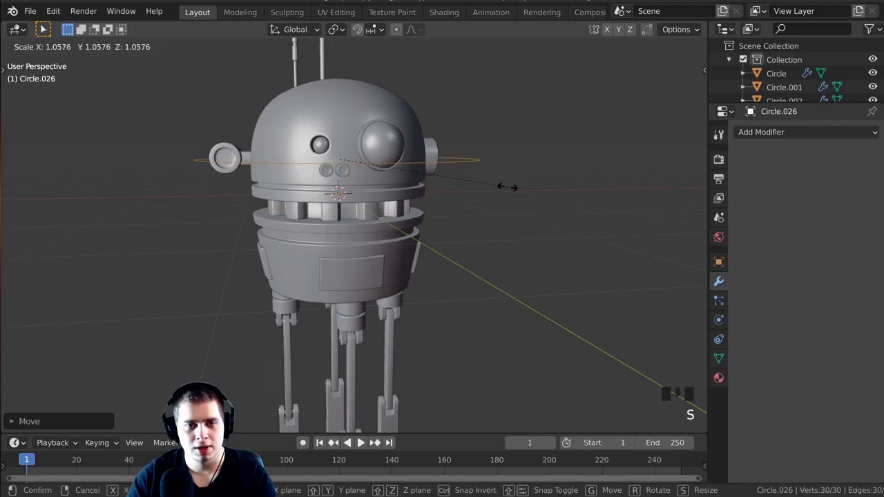
scroll(up, 3)
drag(482, 230, 442, 201)
scroll(up, 3)
key(shift+d)
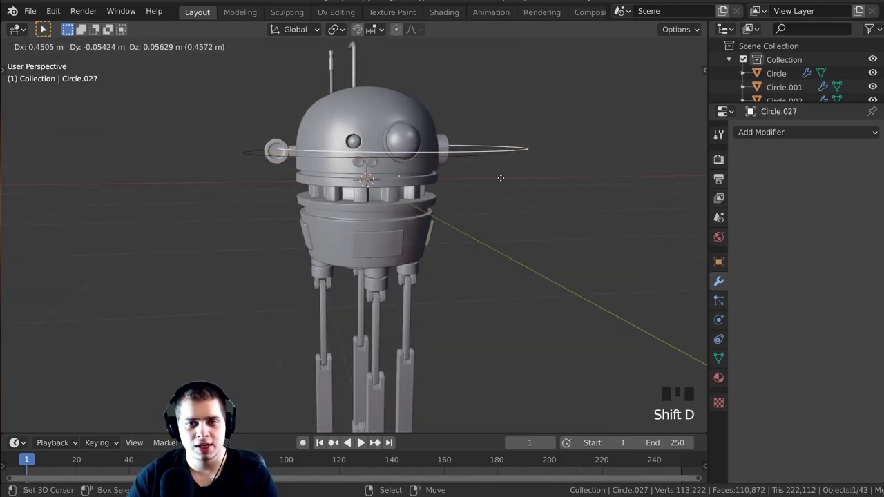
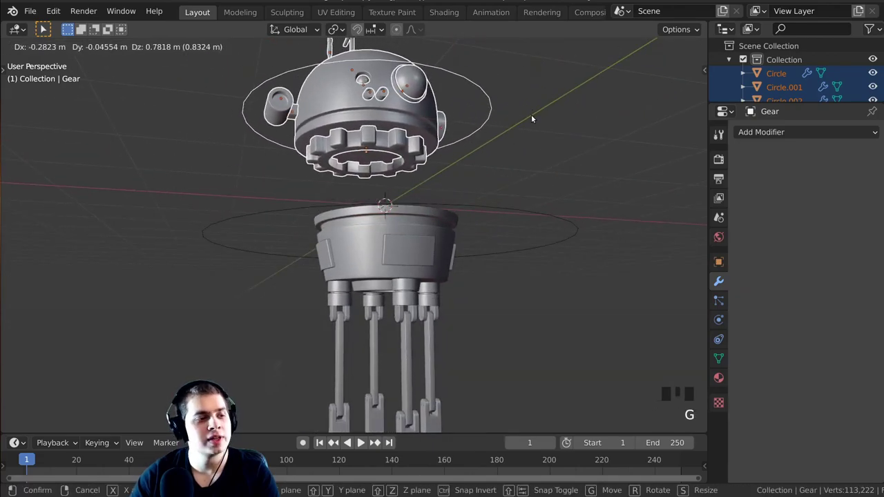
Gather the head parts with the head circle and cancel a trial lift of the head
middle_click(531, 124)
scroll(up, 3)
drag(527, 161, 520, 209)
right_click(520, 208)
middle_click(448, 236)
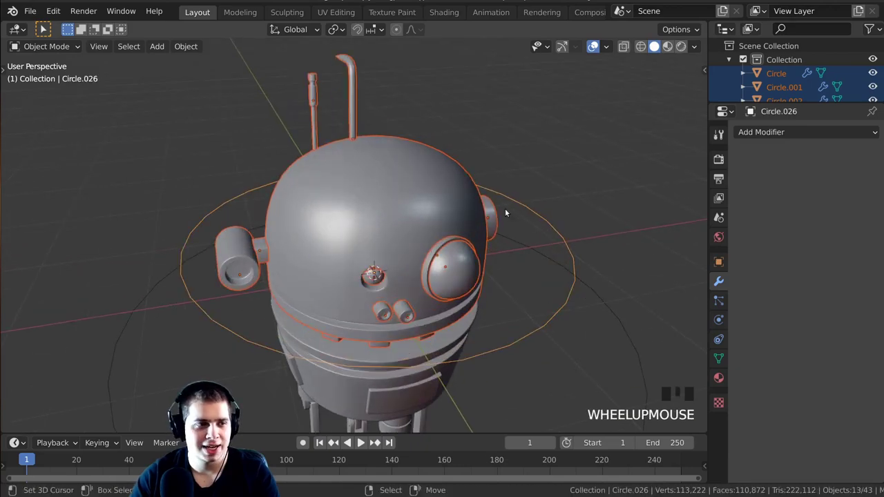
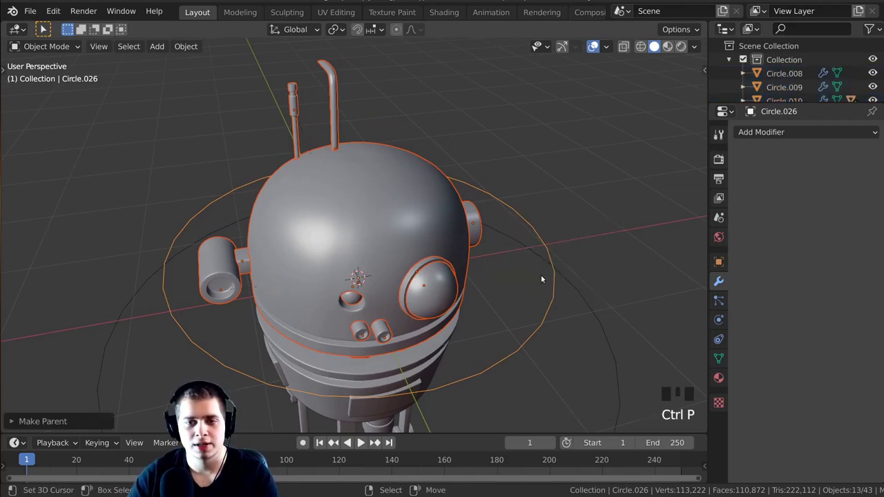
Parent the head parts to the head circle and rotate the ring to confirm the head follows
right_click(543, 313)
scroll(down, 3)
scroll(up, 3)
key(g)
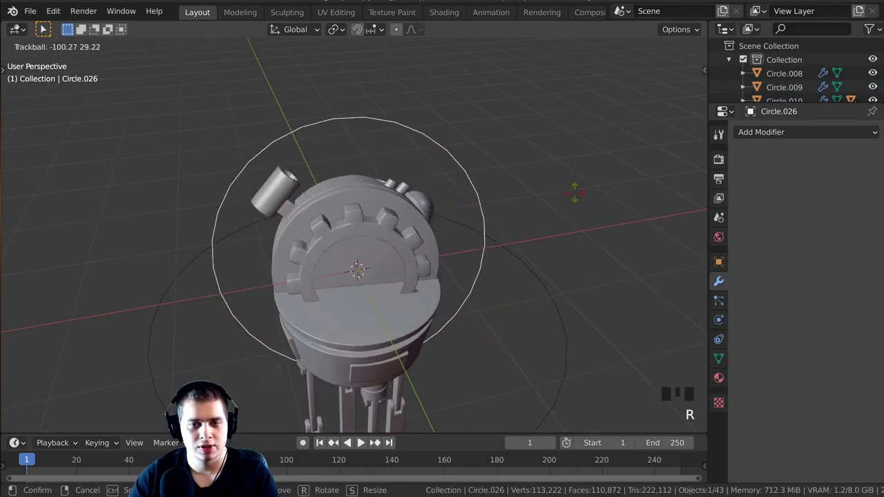
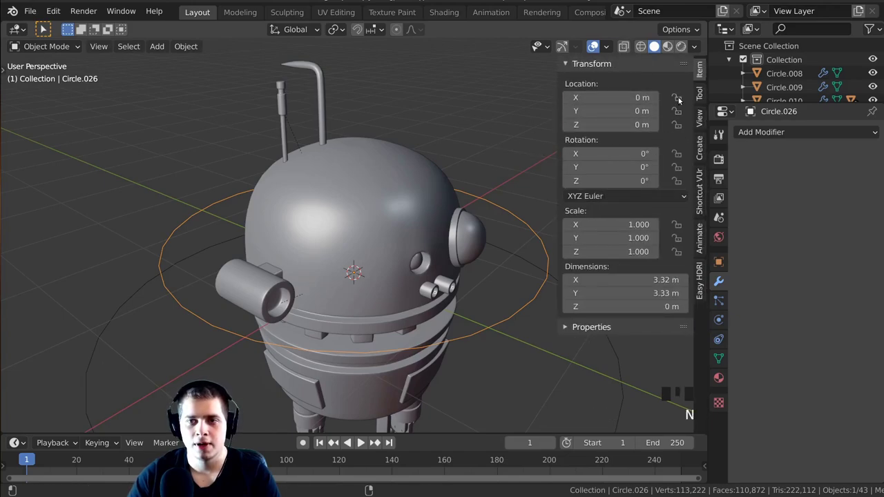
Lock the head circle's location, X/Y rotation and scale, leaving only Z rotation free
drag(681, 96, 442, 222)
middle_click(442, 222)
scroll(down, 3)
middle_click(440, 263)
key(r)
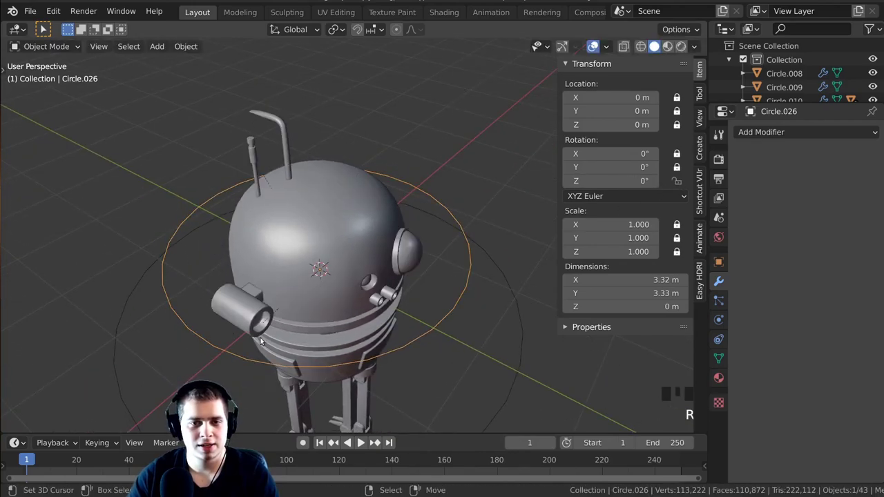
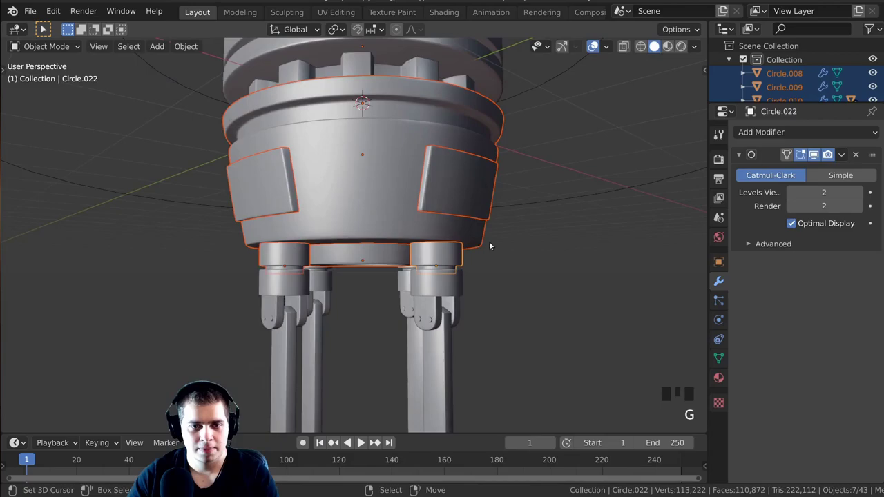
Select the body, legs and head circle, test-moving them to check nothing is missed
scroll(down, 3)
key(g)
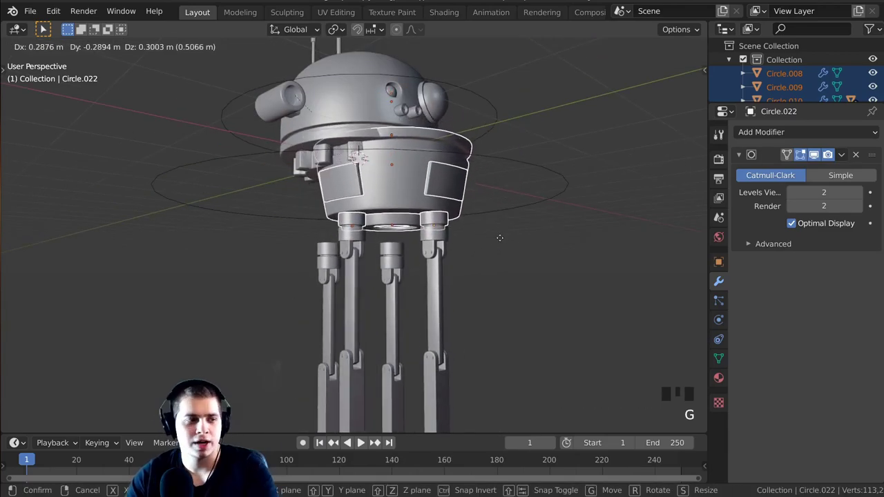
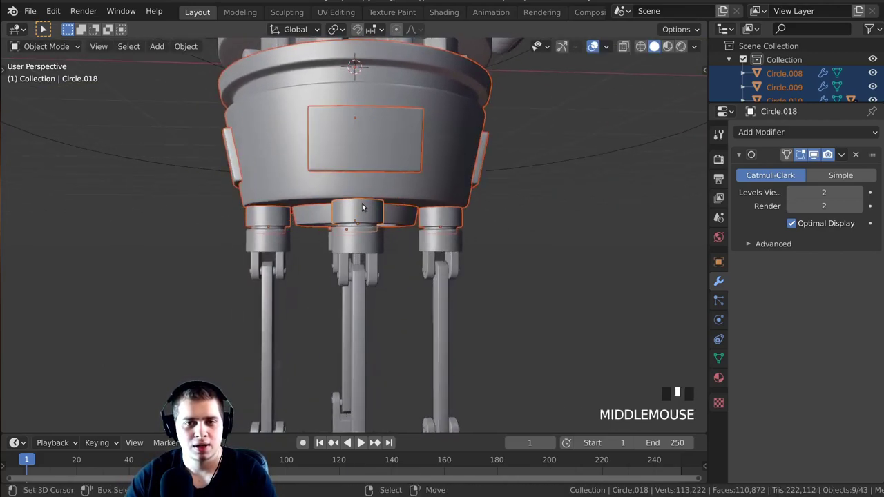
key(g)
scroll(down, 3)
drag(435, 195, 402, 210)
scroll(down, 3)
drag(420, 235, 464, 216)
right_click(465, 216)
key(g)
scroll(down, 3)
middle_click(440, 224)
Add the remaining parts, select the large body circle last and parent everything to it
scroll(up, 3)
middle_click(472, 222)
scroll(down, 3)
drag(481, 190, 523, 266)
right_click(523, 267)
drag(483, 248, 501, 269)
key(ctrl+p)
scroll(down, 3)
right_click(450, 286)
key(r)
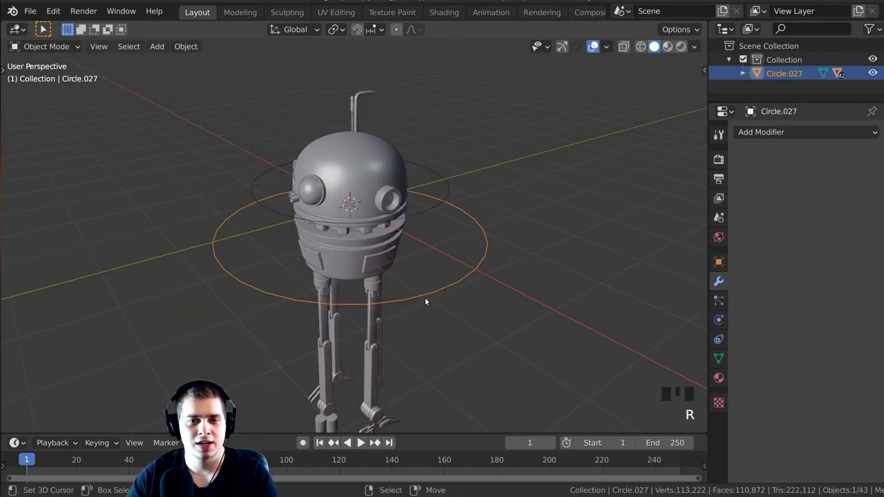
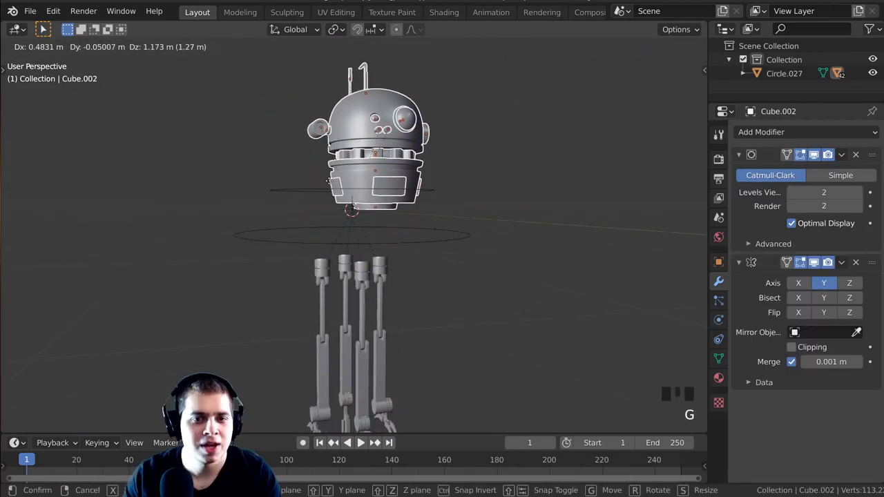
middle_click(304, 182)
scroll(up, 3)
middle_click(345, 185)
drag(363, 177, 339, 152)
key(ctrl+a)
middle_click(435, 236)
key(a)
right_click(460, 208)
middle_click(523, 258)
key(r)
scroll(down, 3)
right_click(438, 291)
key(r)
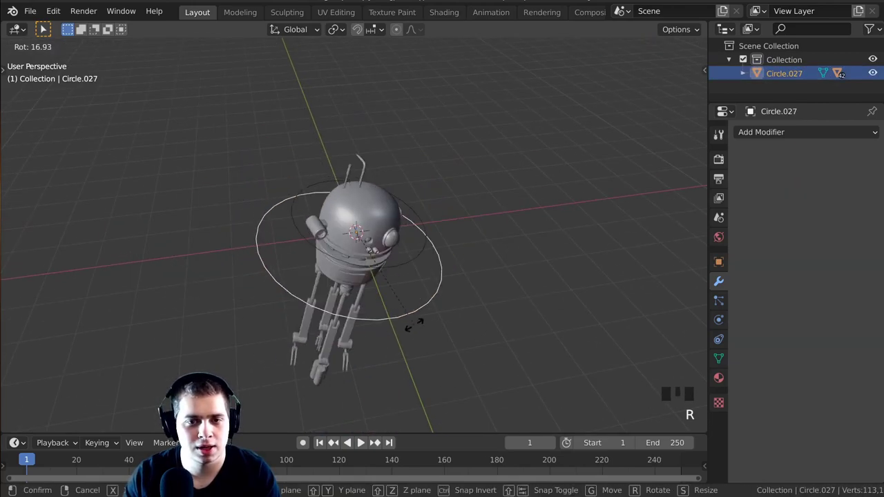
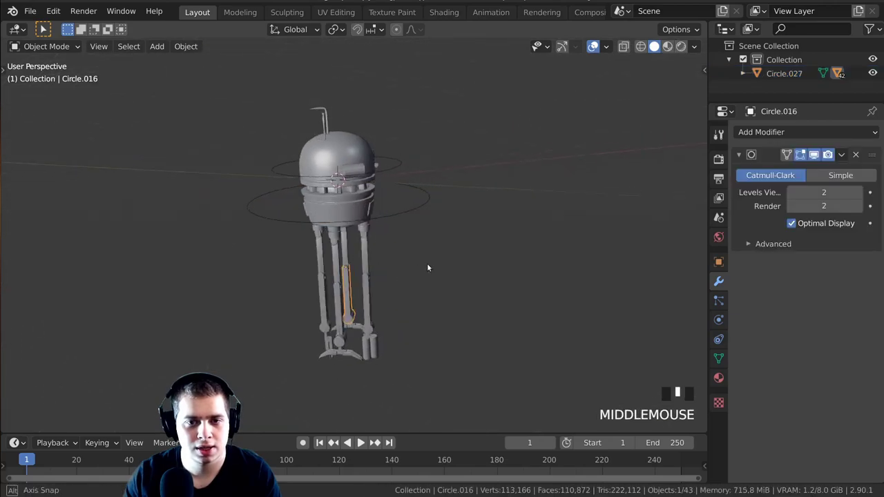
Swing individual leg segments with trial rotations to check the rig responds
key(r)
right_click(359, 263)
key(r)
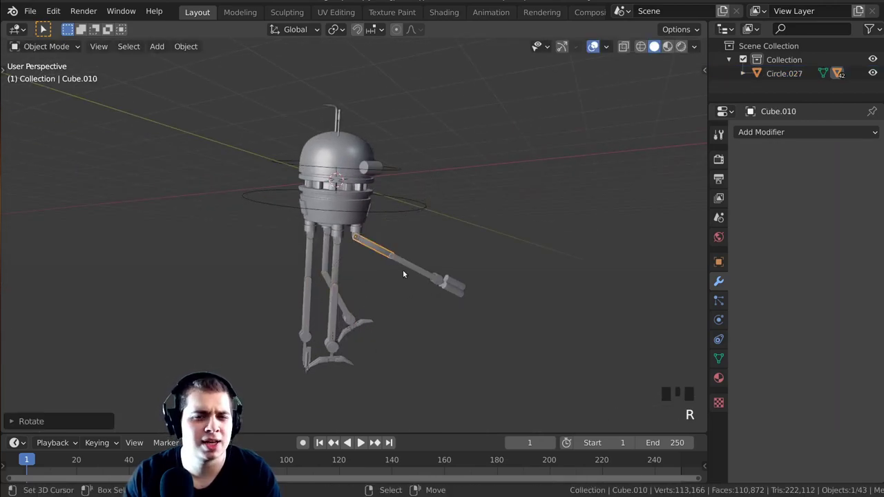
right_click(413, 269)
key(r)
middle_click(420, 169)
key(r)
right_click(393, 173)
middle_click(417, 235)
key(r)
right_click(403, 226)
key(r)
middle_click(436, 247)
Select all parts, clear their rotation to the rest pose and inspect the finished drone
key(a)
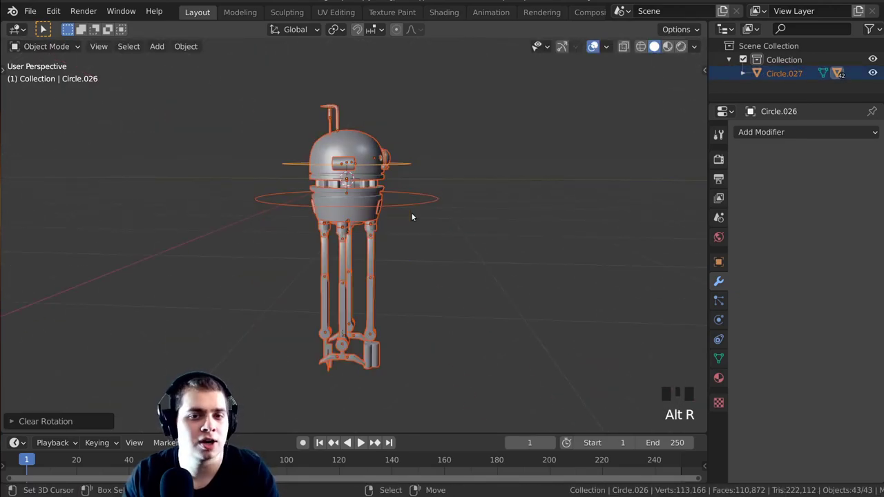
middle_click(392, 218)
scroll(up, 3)
key(a)
middle_click(405, 172)
scroll(up, 3)
drag(342, 254, 233, 223)
right_click(233, 223)
drag(281, 233, 306, 234)
scroll(down, 3)
middle_click(340, 267)
scroll(down, 3)
right_click(465, 263)
middle_click(471, 286)
key(r)
drag(478, 174, 400, 289)
scroll(down, 3)
drag(411, 216, 388, 219)
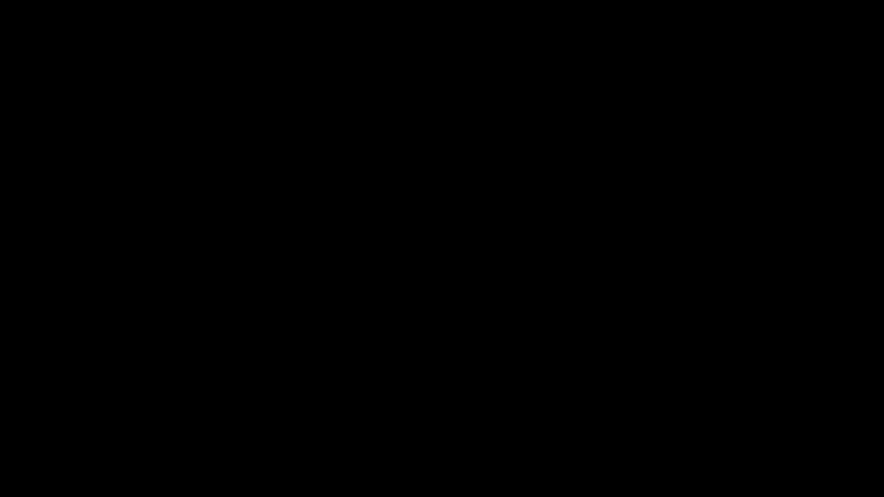